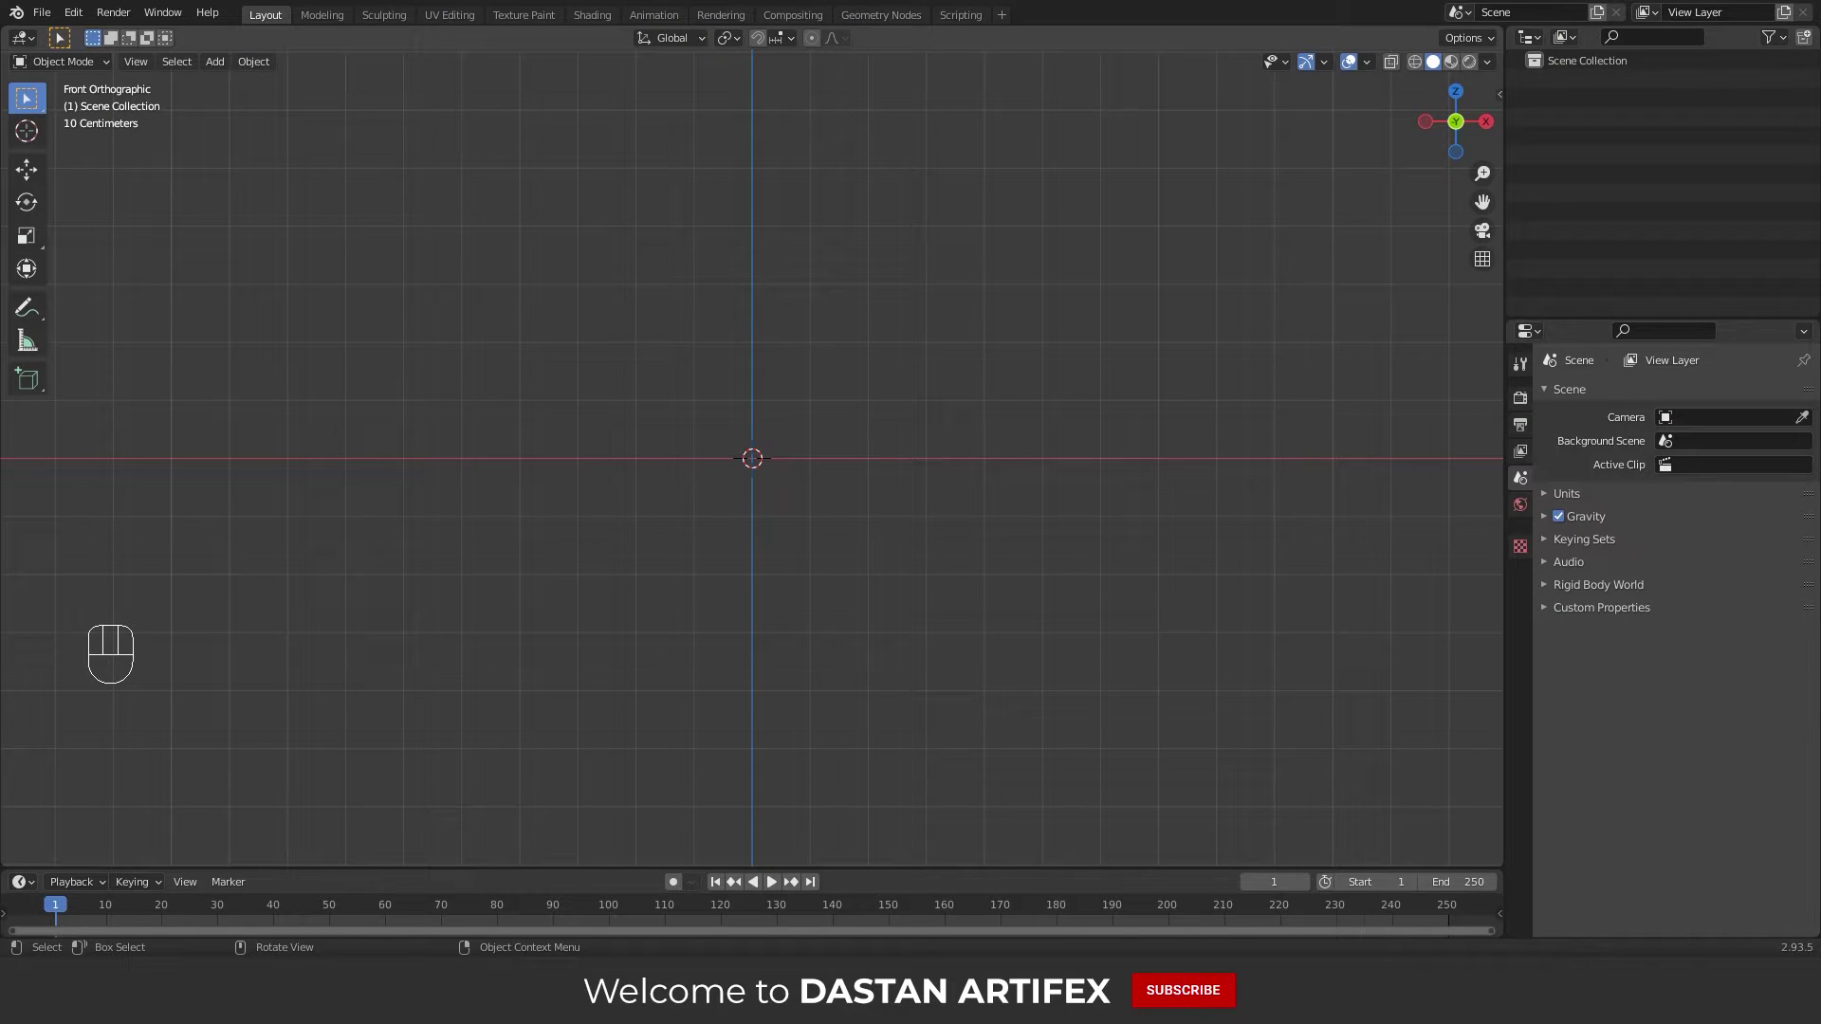
Orbit the empty scene from front view into a perspective angle
{"action": "middle_click", "coordinate": [777, 470]}
{"action": "left_click_drag", "start_coordinate": [881, 441], "coordinate": [822, 472]}
{"action": "middle_click", "coordinate": [910, 464]}
{"action": "middle_click", "coordinate": [842, 497]}
{"action": "middle_click", "coordinate": [799, 493]}
{"action": "middle_click", "coordinate": [814, 491]}
Add a cube mesh at the world origin via Shift+A
{"action": "key", "text": "shift+a"}
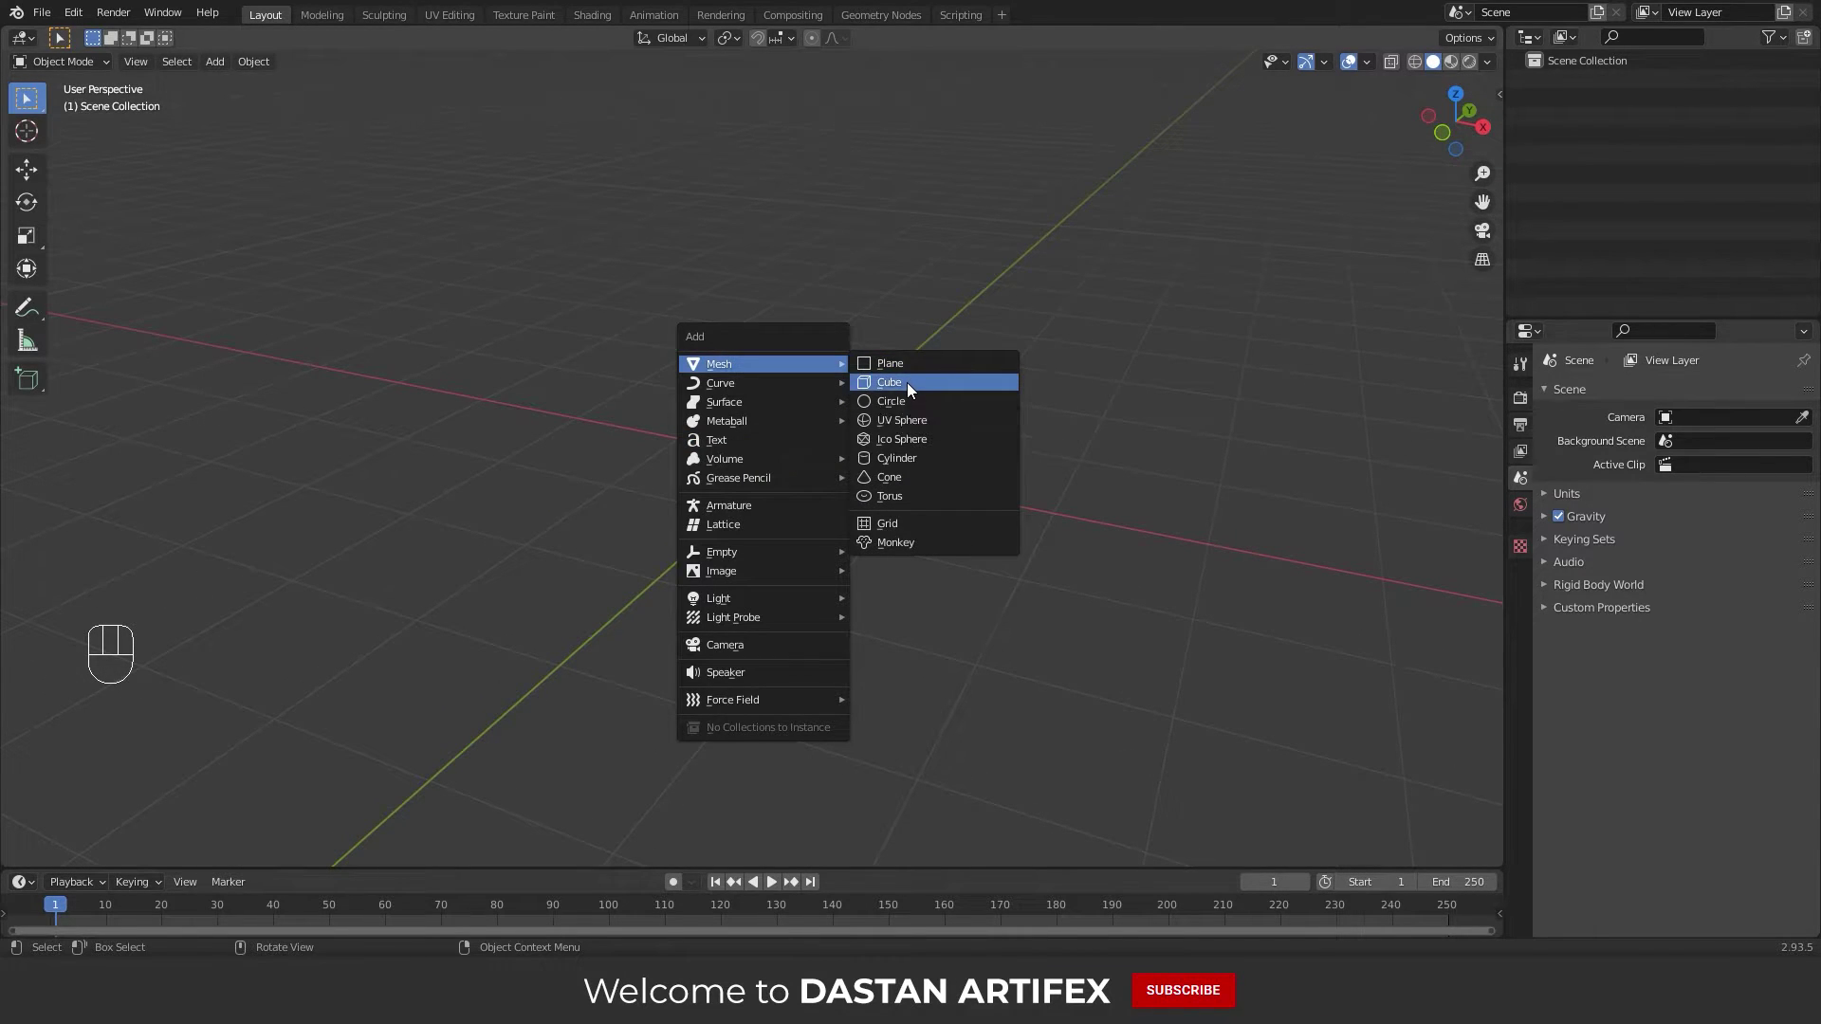
{"action": "middle_click", "coordinate": [819, 482]}
{"action": "middle_click", "coordinate": [842, 499]}
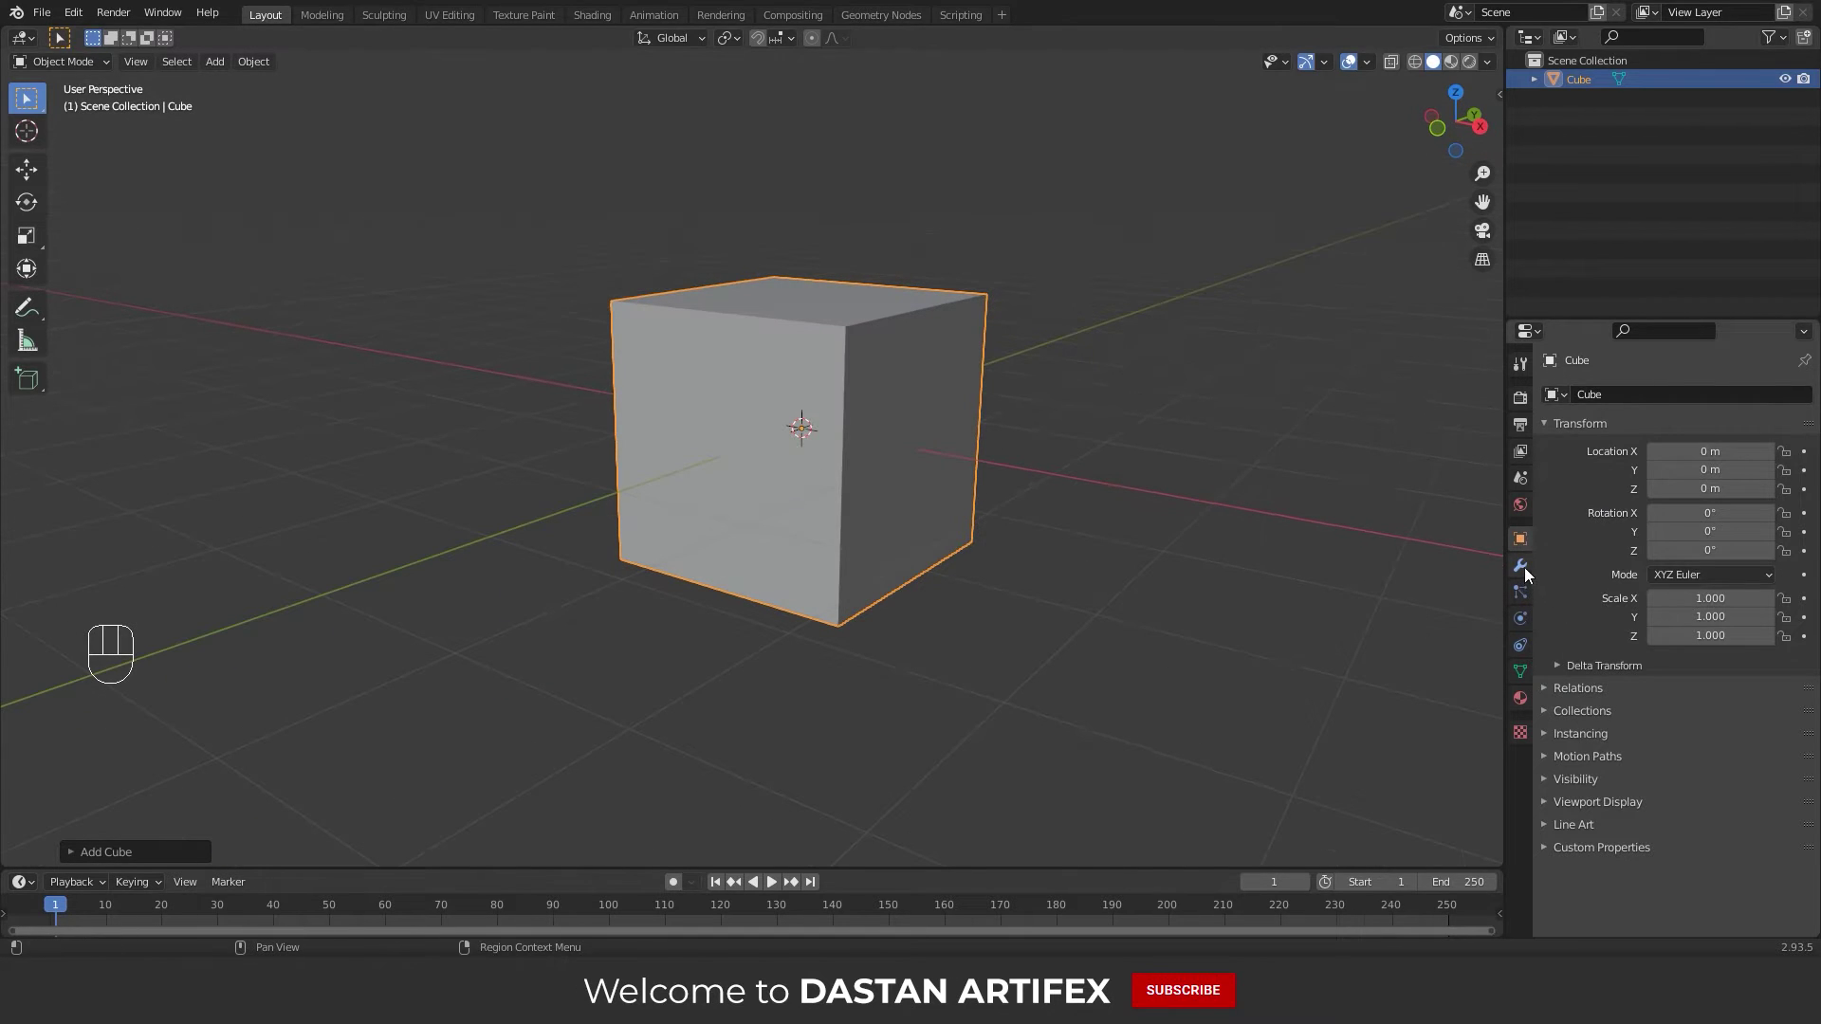
Add a Subdivision Surface modifier at viewport level 2, then enter Edit Mode on the cube
{"action": "left_click_drag", "start_coordinate": [1642, 398], "coordinate": [1482, 747]}
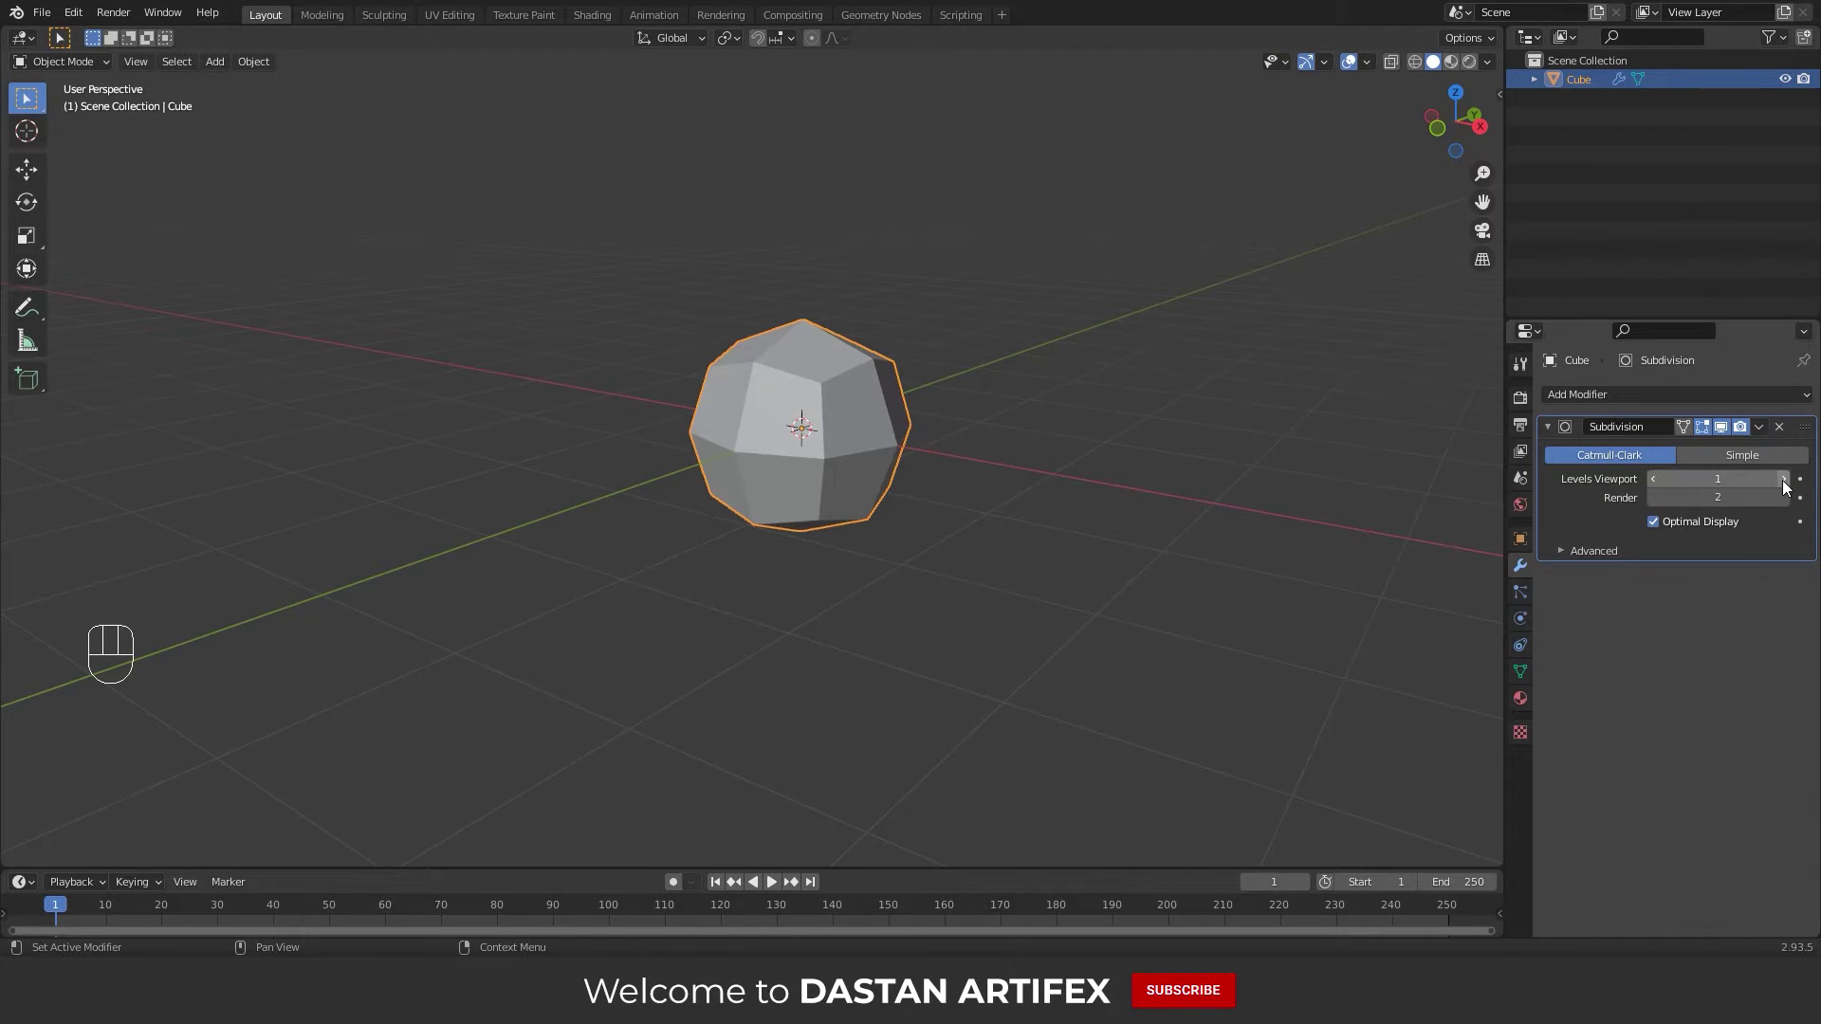
{"action": "left_click_drag", "start_coordinate": [1784, 487], "coordinate": [1141, 549]}
{"action": "middle_click", "coordinate": [991, 524]}
{"action": "middle_click", "coordinate": [1017, 534]}
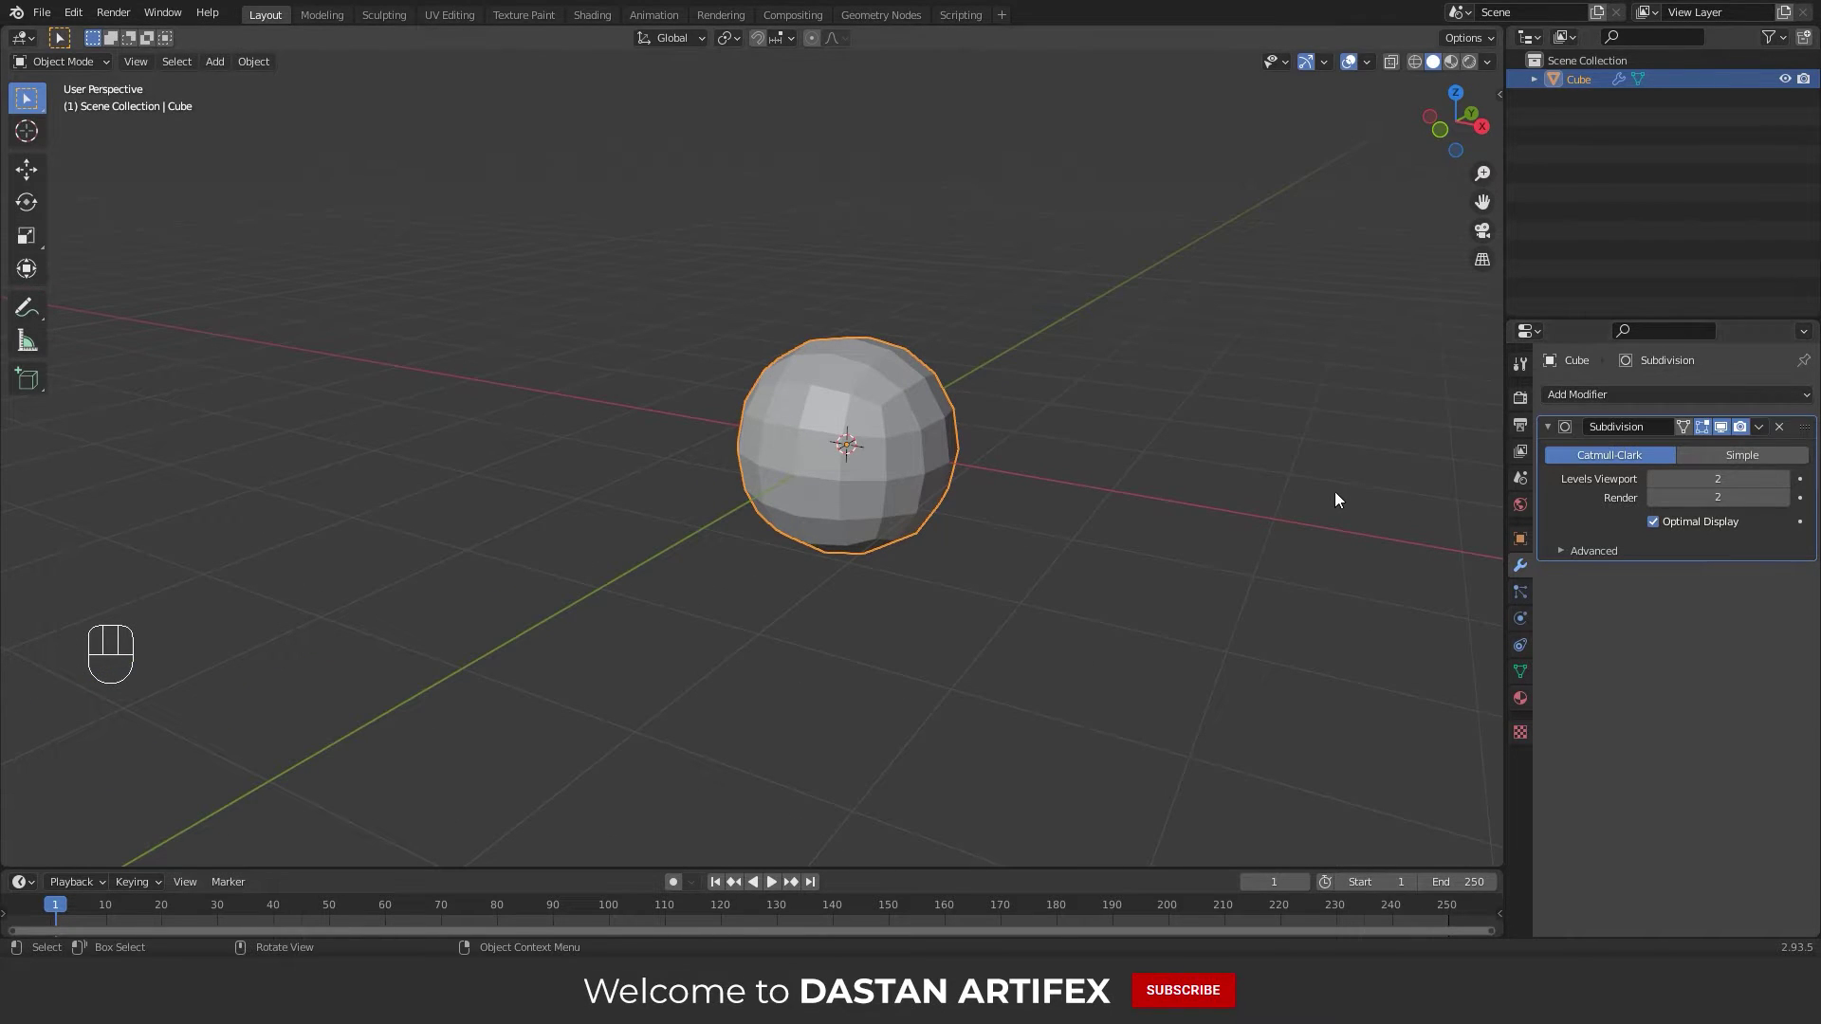
{"action": "middle_click", "coordinate": [816, 532]}
{"action": "middle_click", "coordinate": [864, 527]}
{"action": "key", "text": "Tab"}
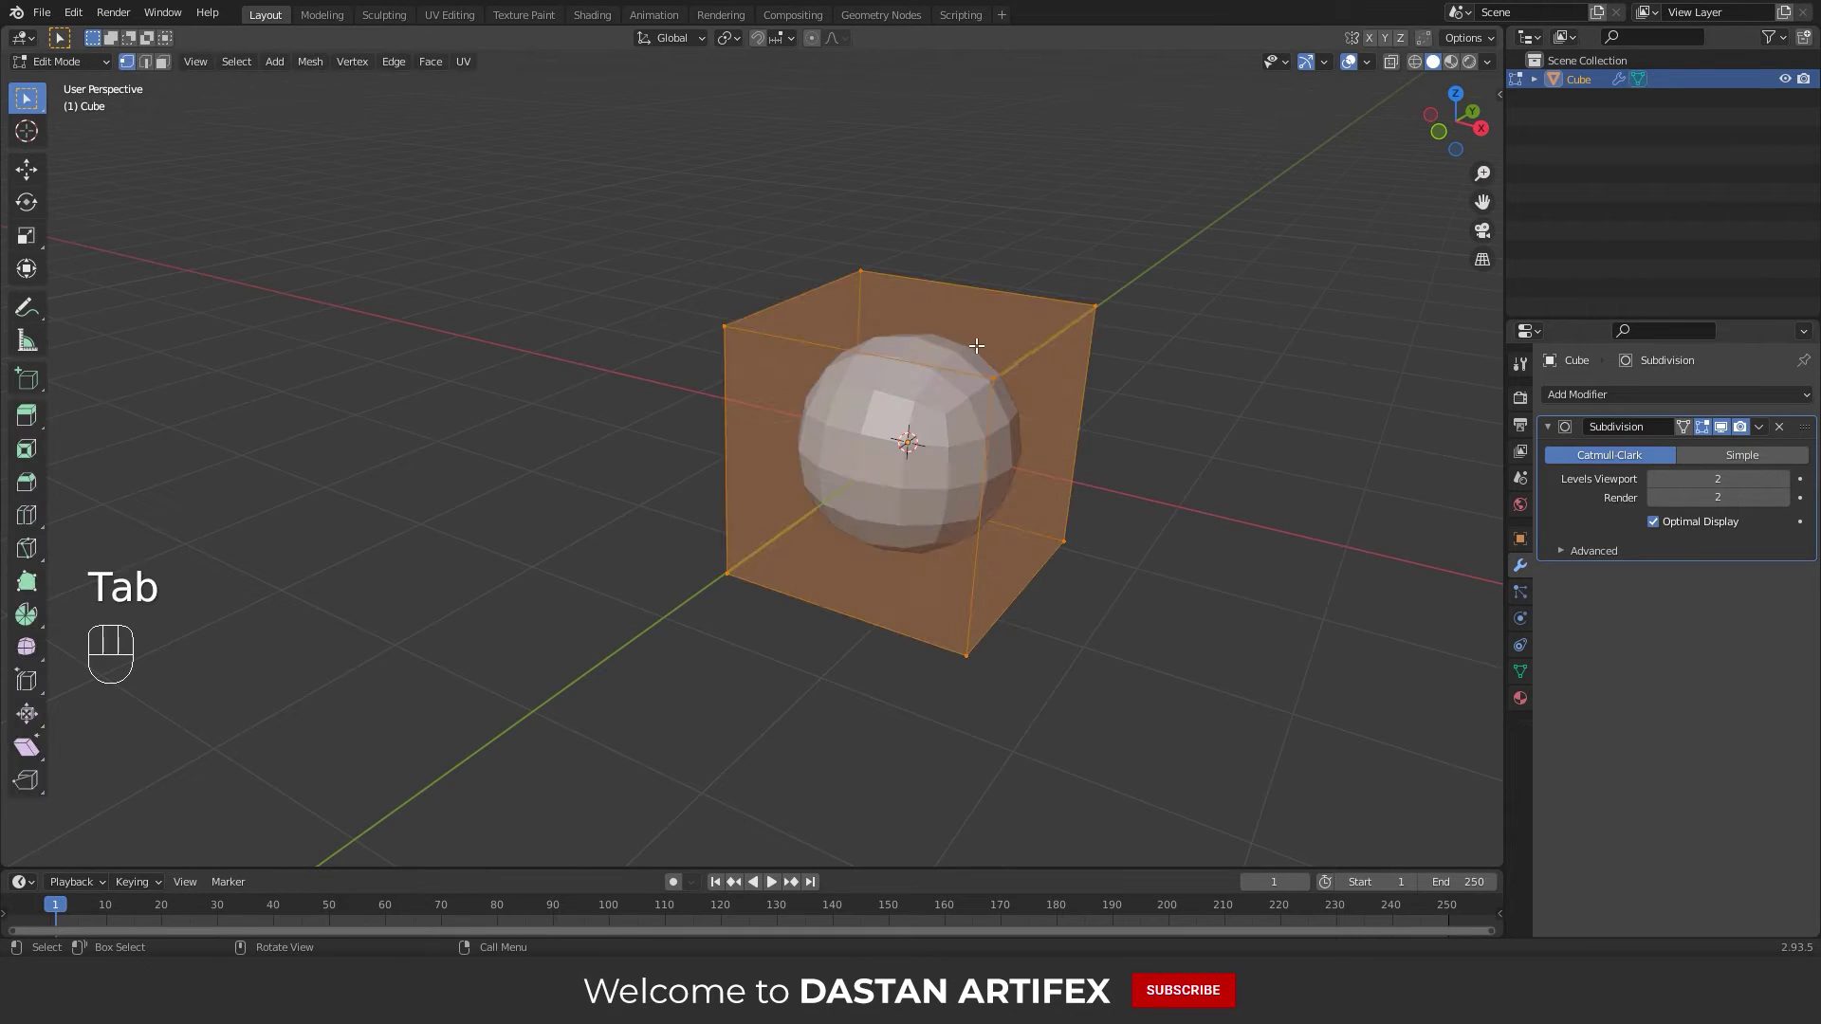
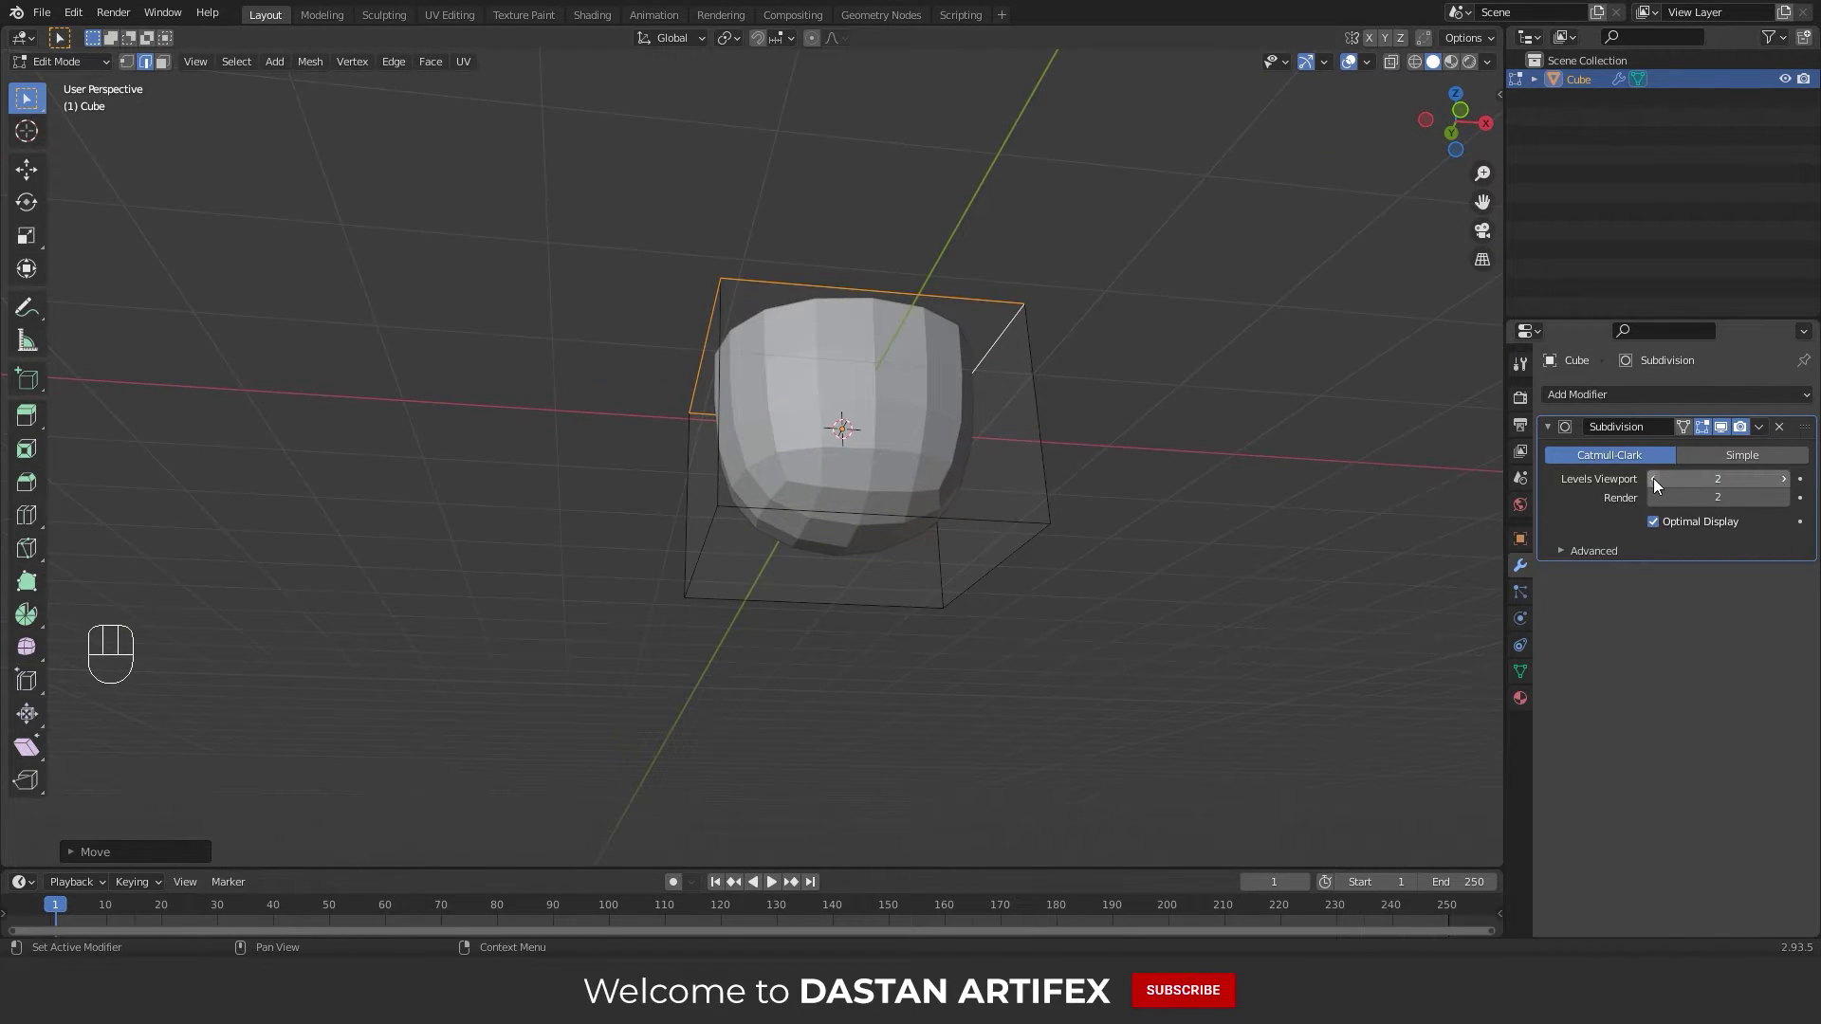
Apply the cup's Subdivision modifier and add a fresh Subdivision Surface at level 1
{"action": "left_click", "coordinate": [1655, 485]}
{"action": "key", "text": "Tab"}
{"action": "key", "text": "ctrl+a"}
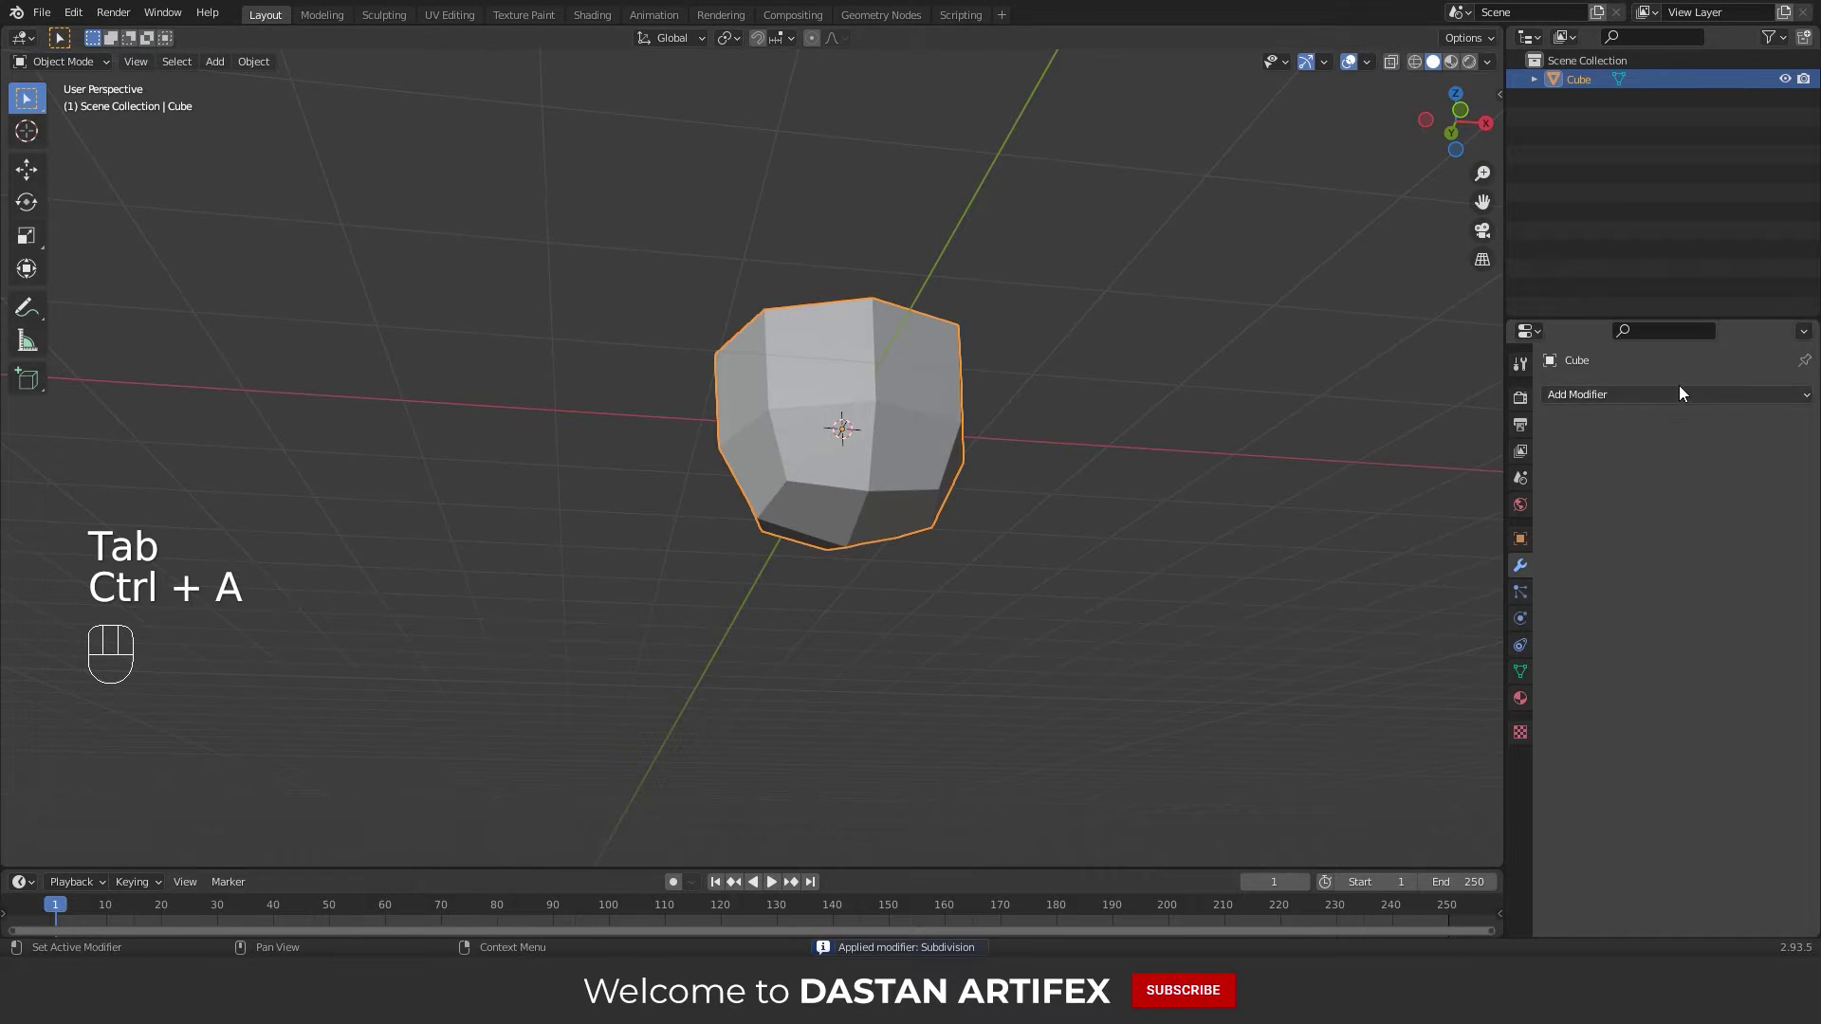
{"action": "left_click_drag", "start_coordinate": [1677, 394], "coordinate": [1503, 745]}
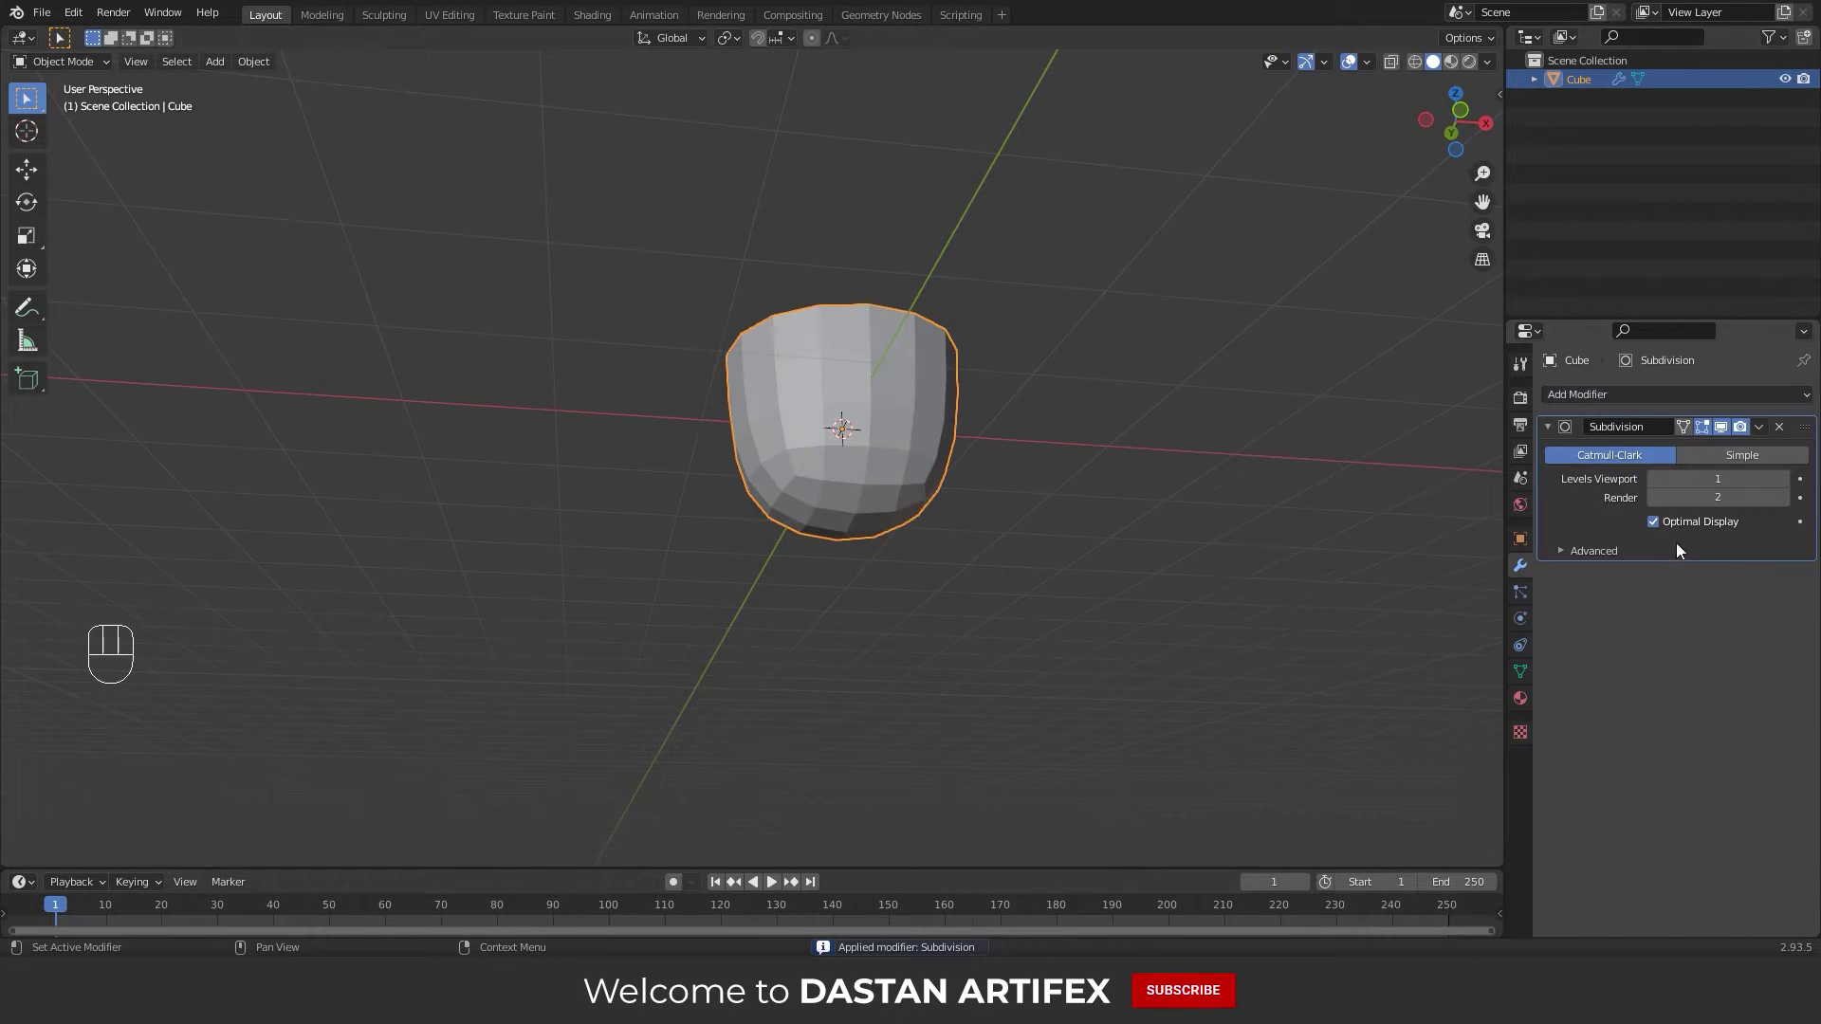
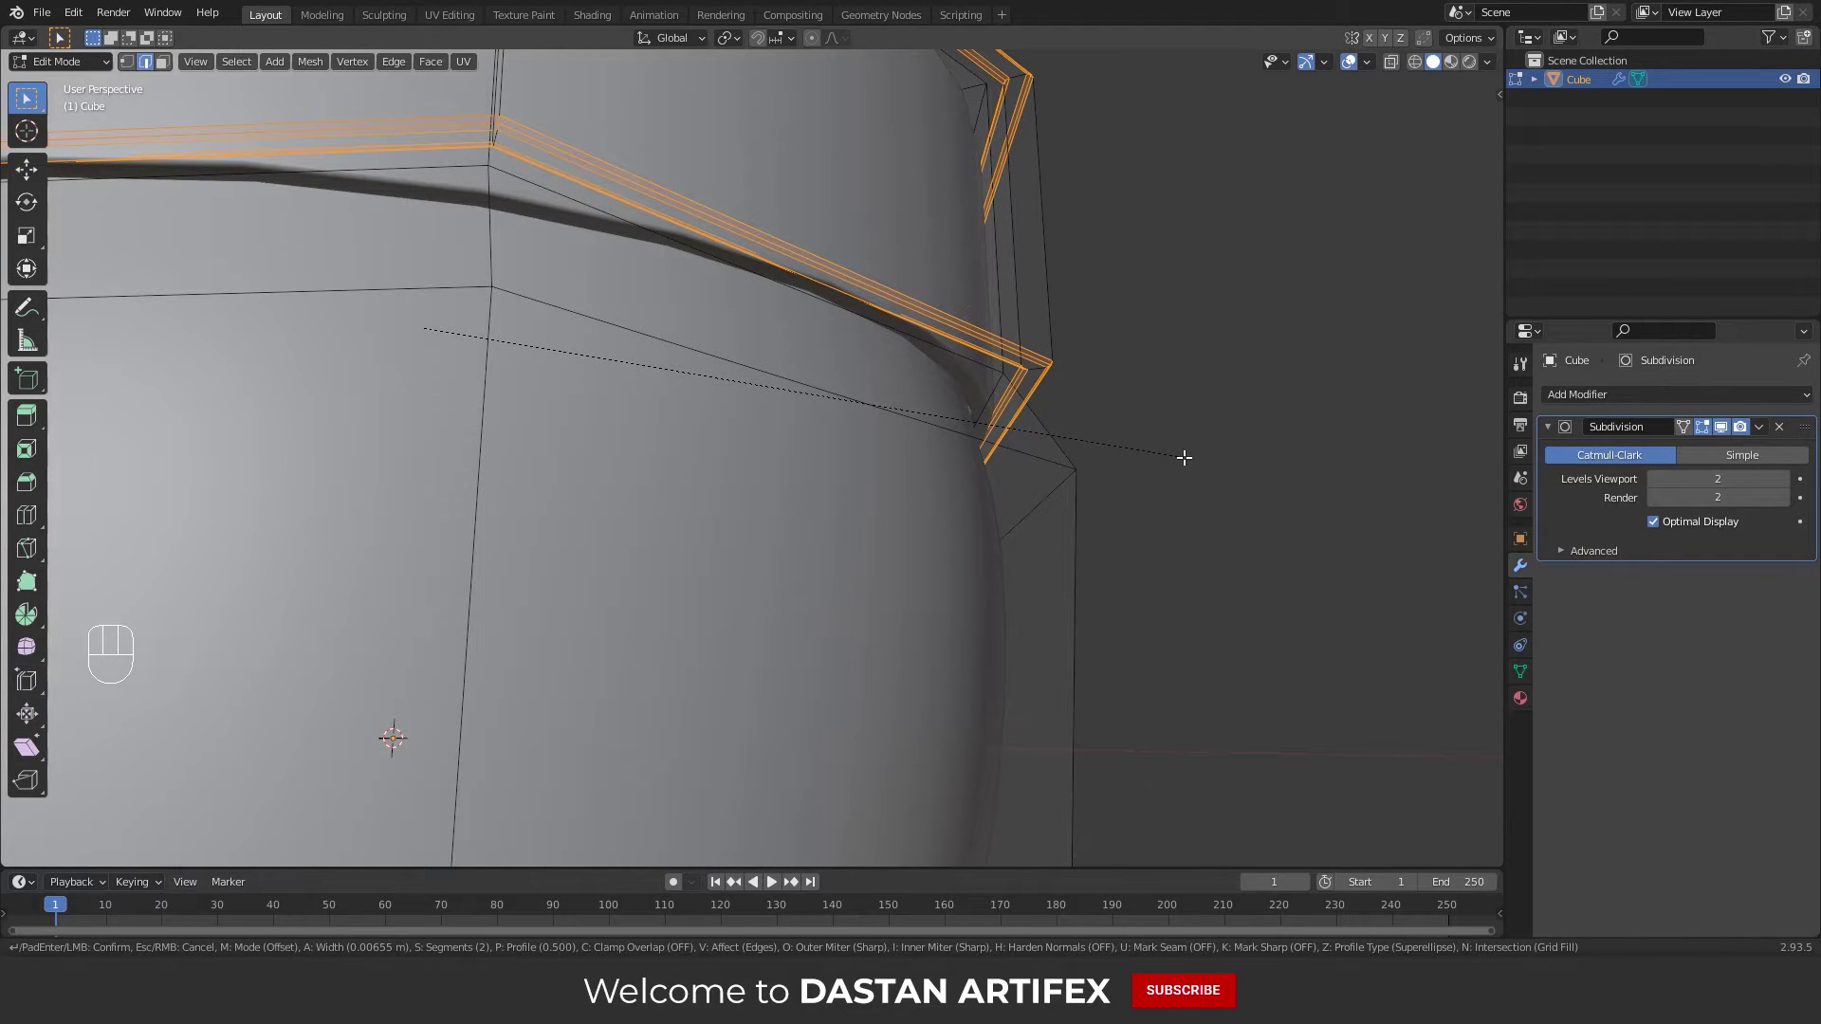
Confirm the two-segment bevel along the cup's rim edge loop
{"action": "key", "text": "p"}
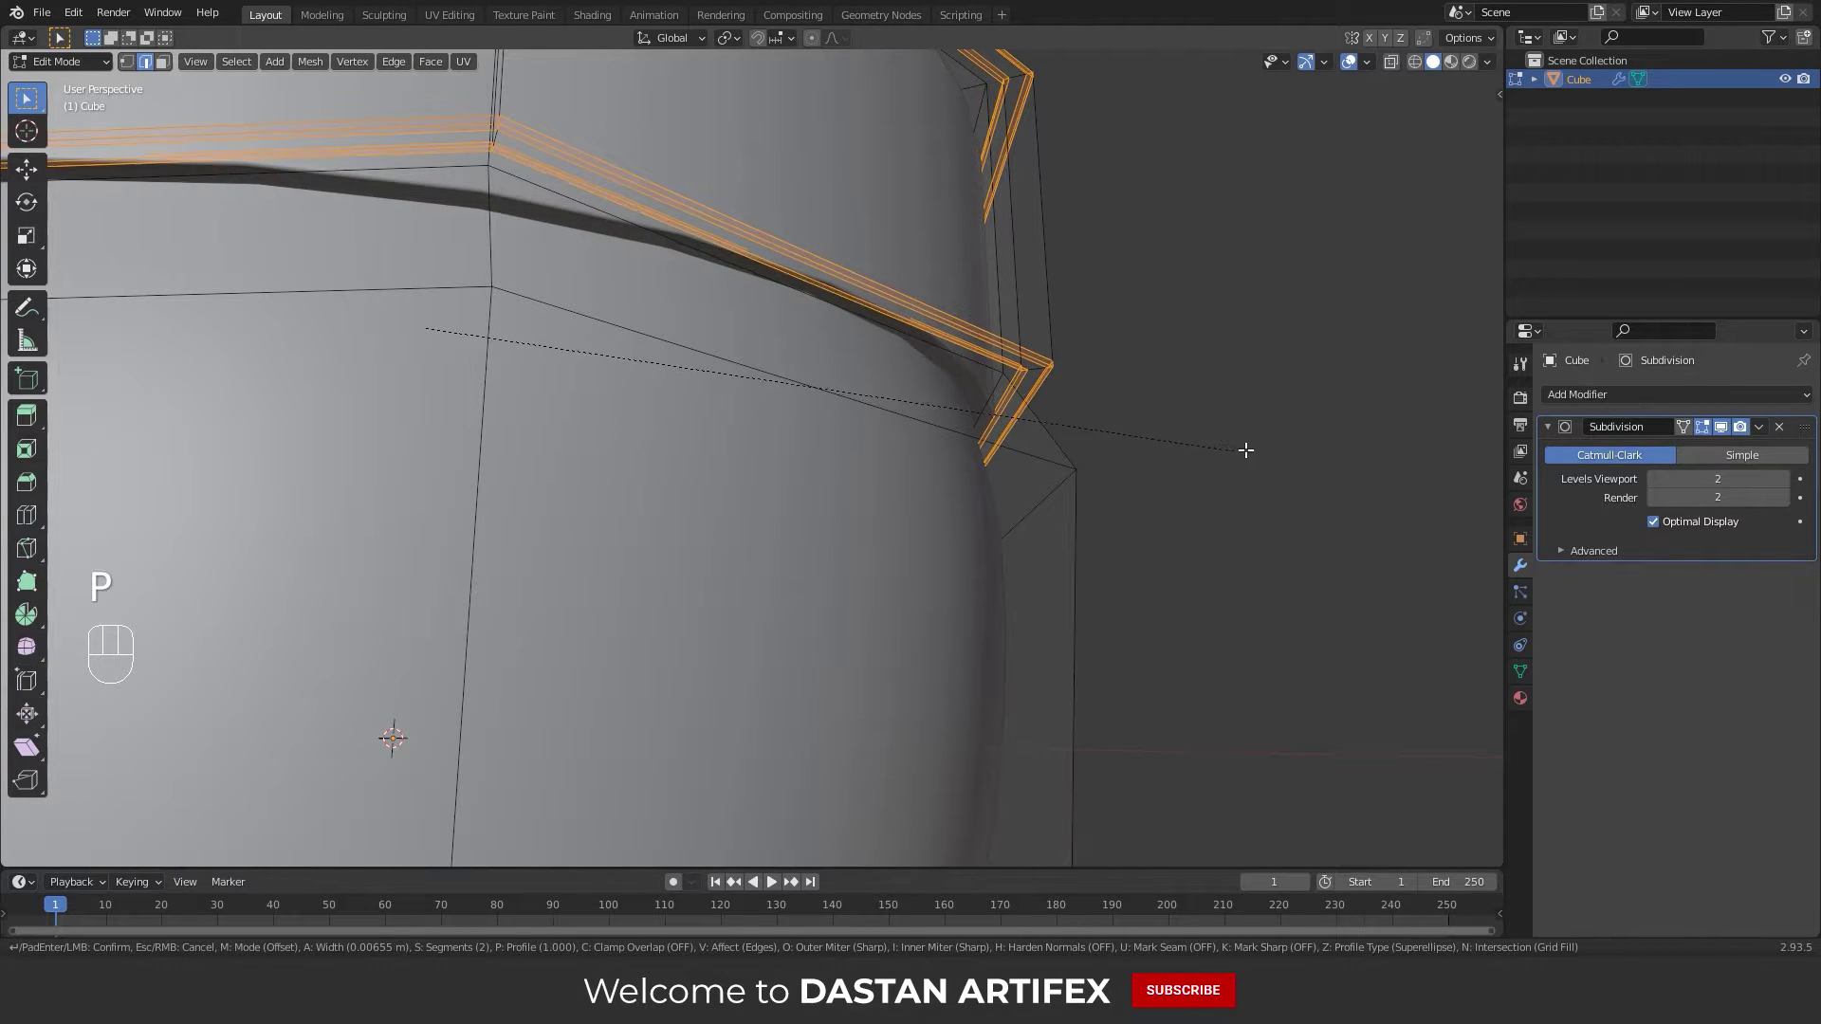
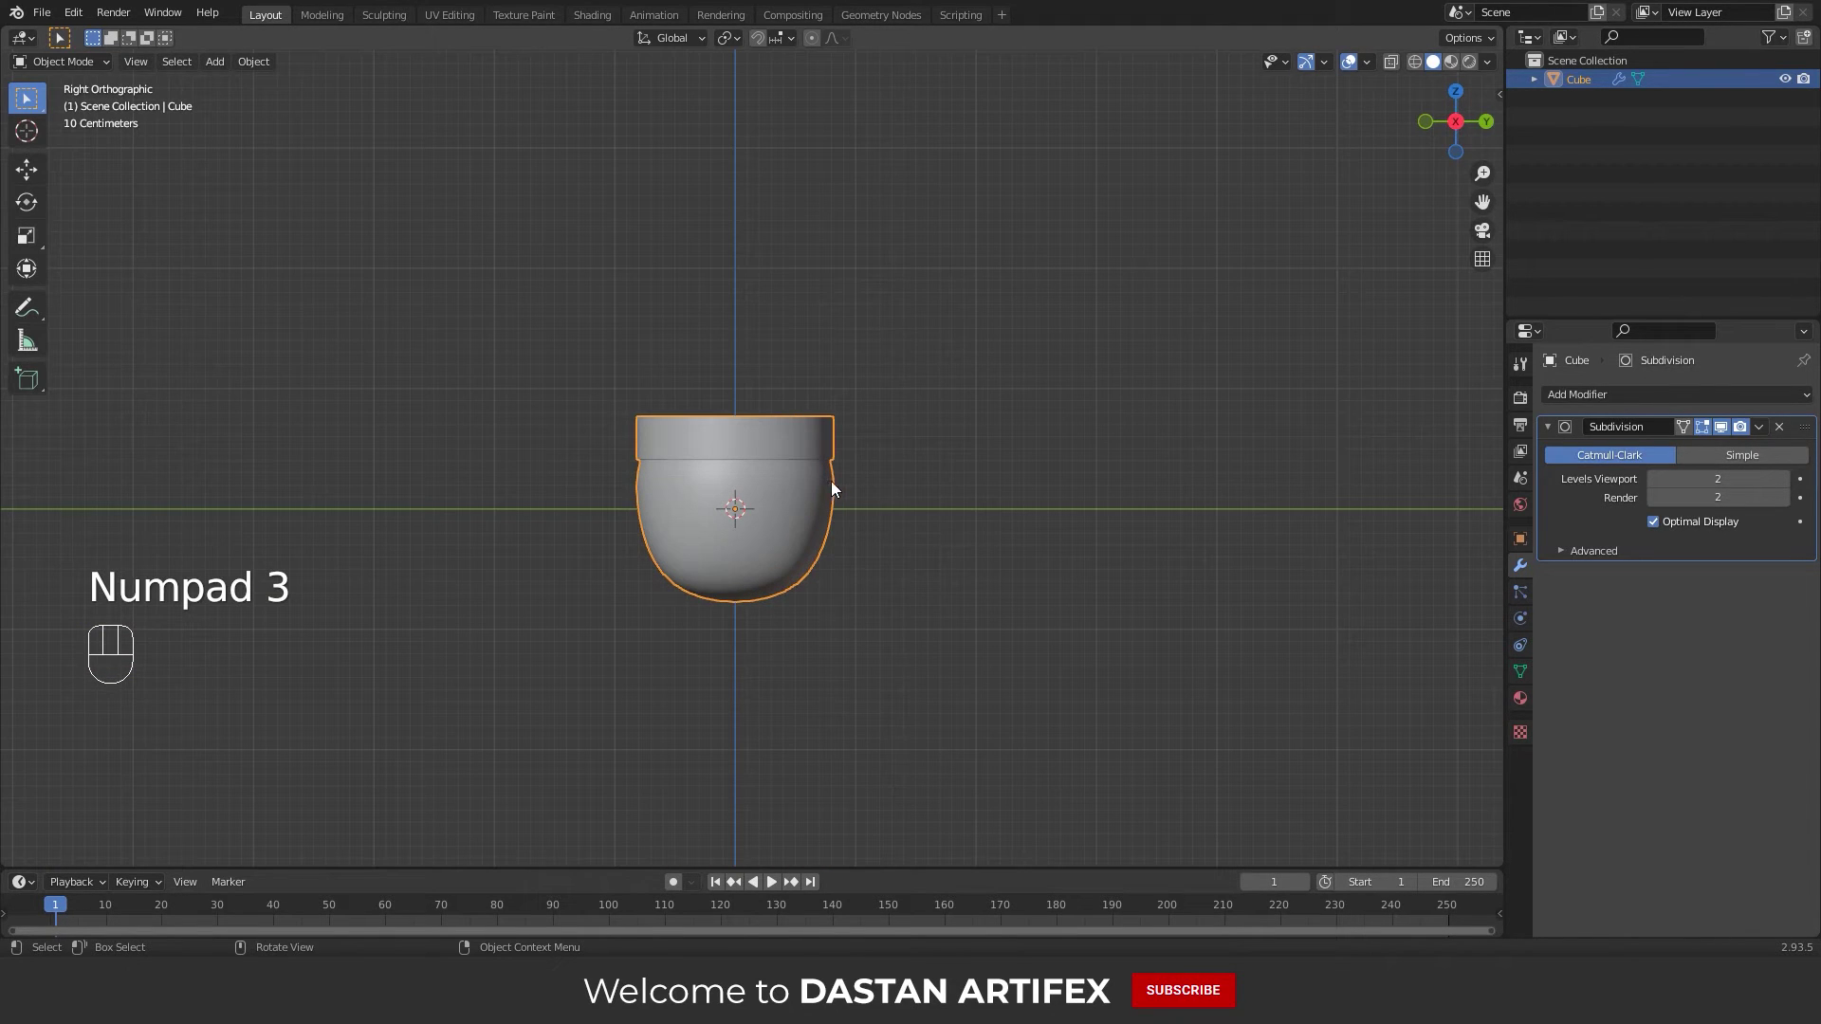
Add a plane and merge its vertices at the centre into one point
{"action": "key", "text": "shift+a"}
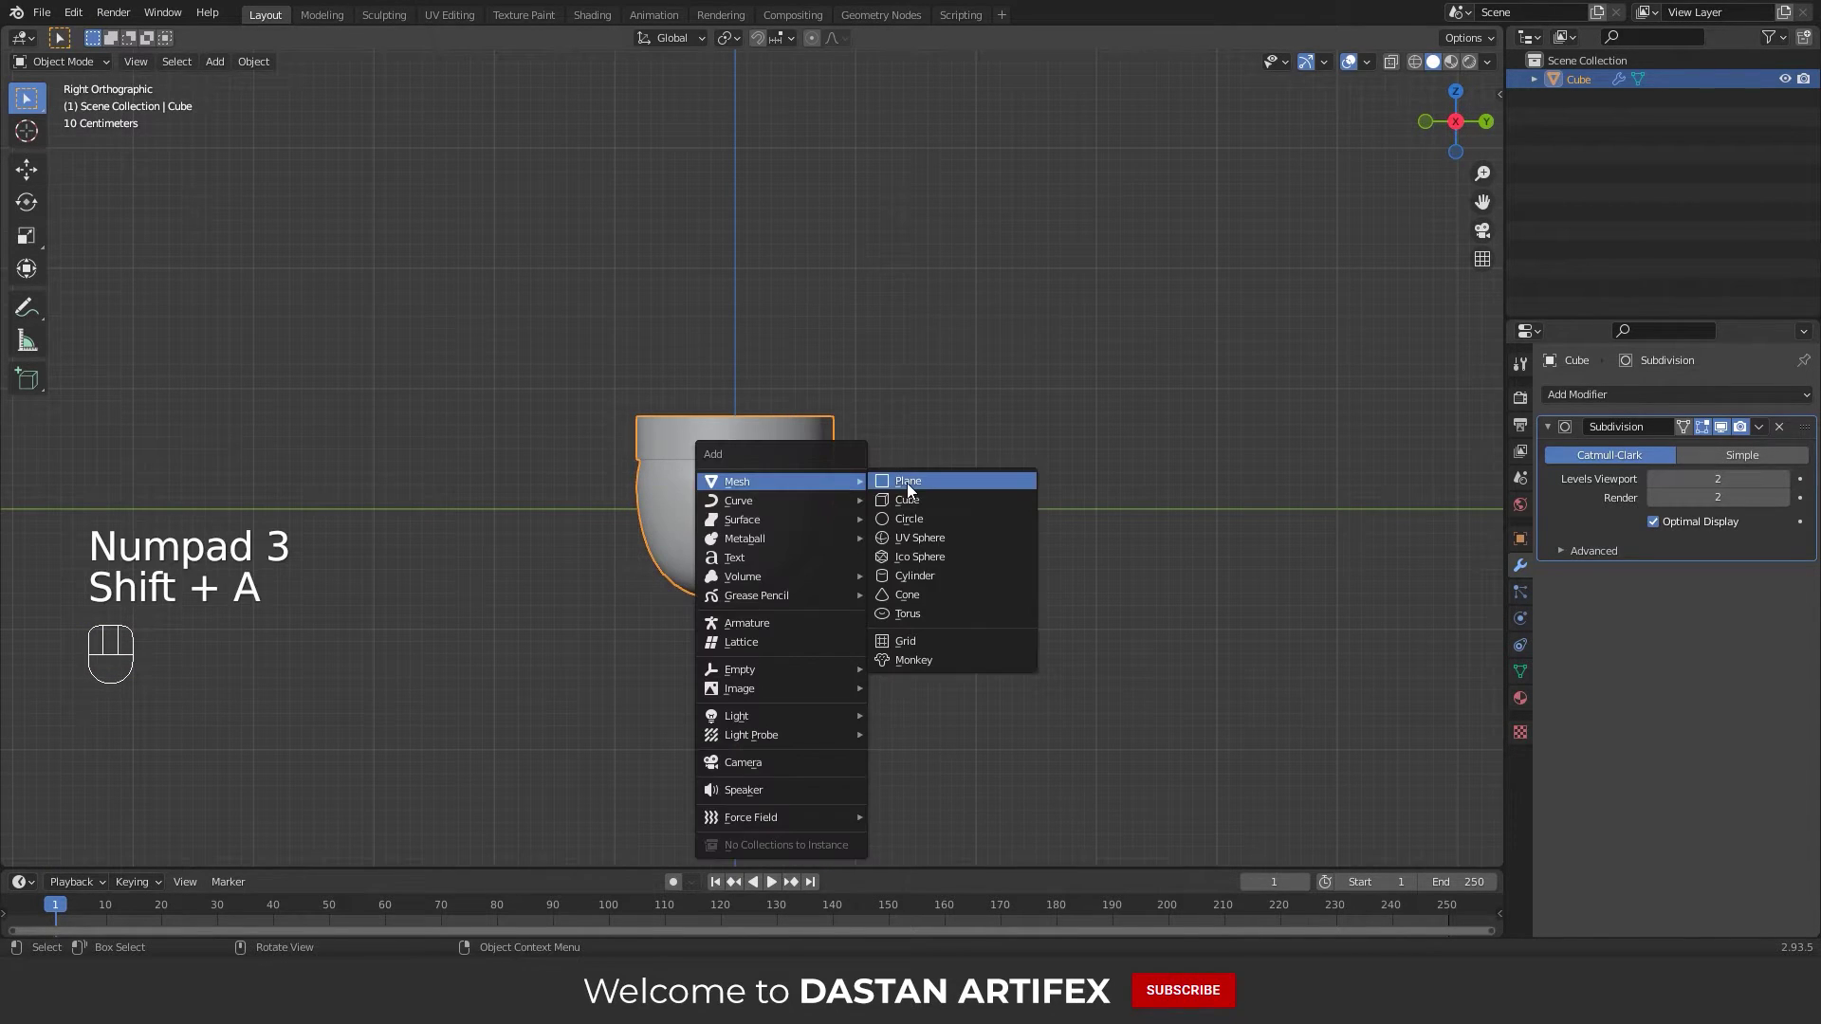
{"action": "key", "text": "Tab"}
{"action": "key", "text": "m"}
{"action": "key", "text": "1"}
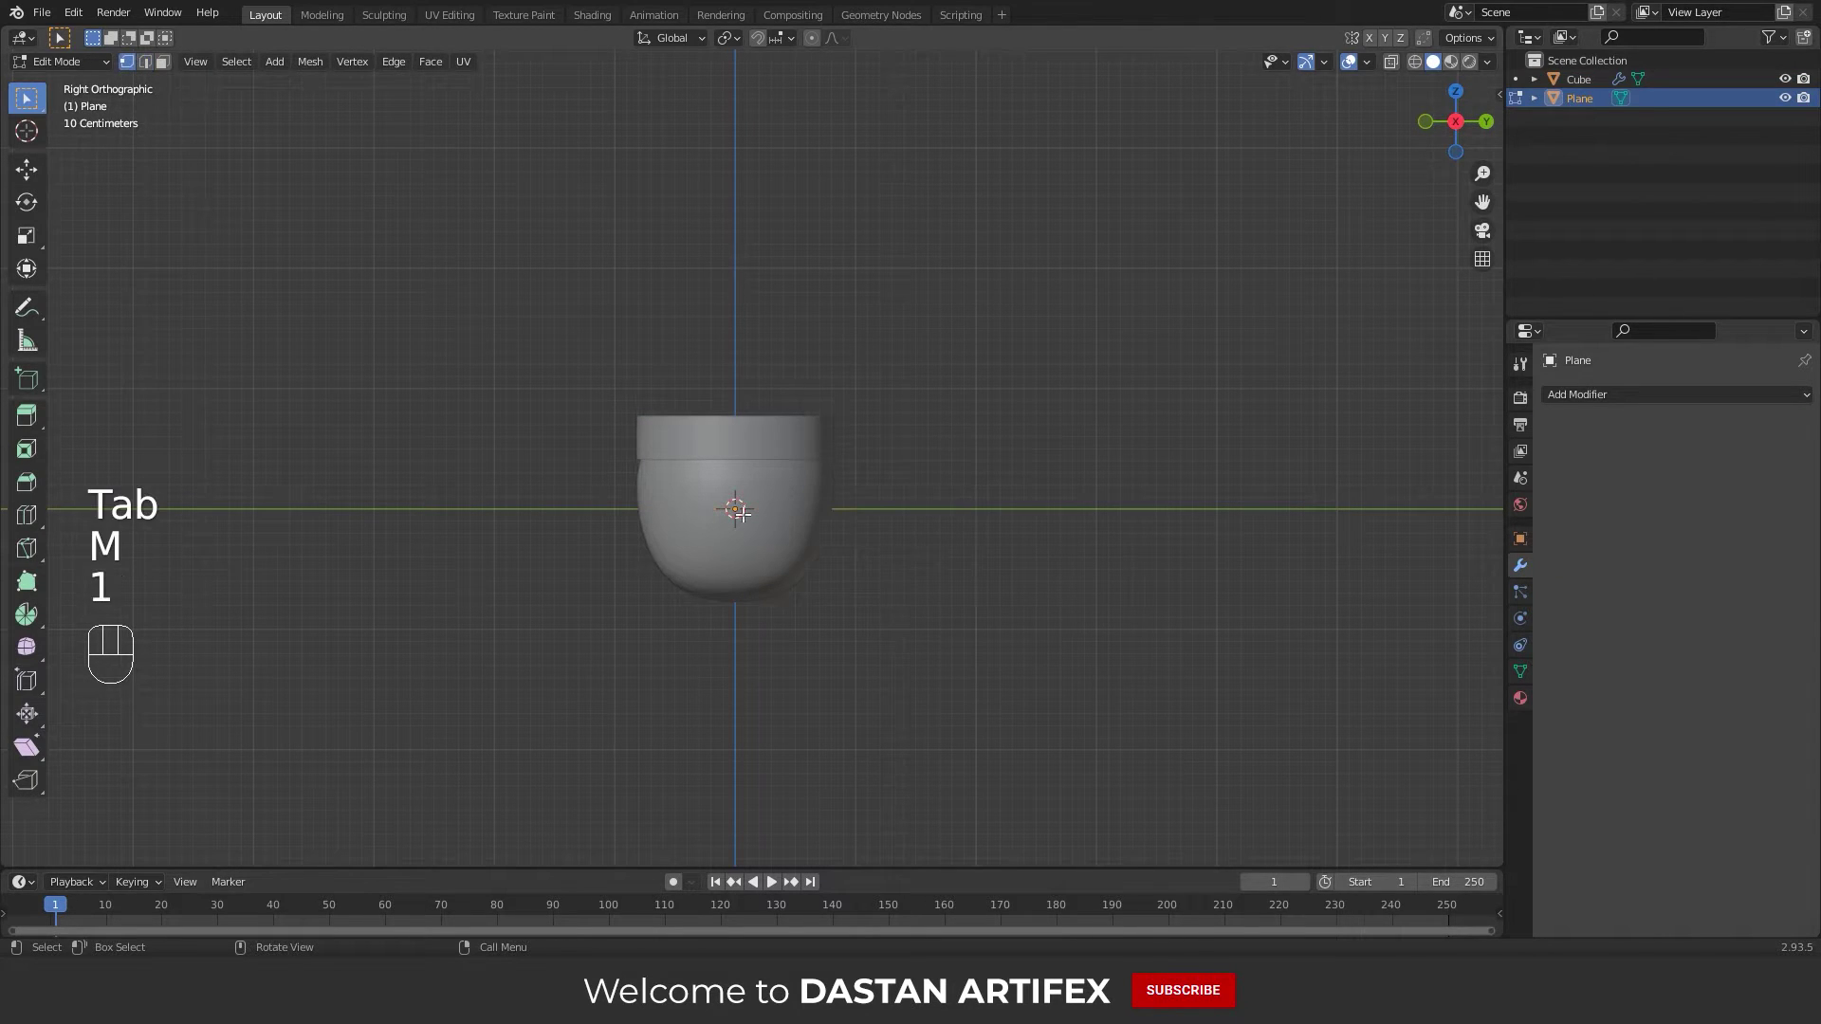
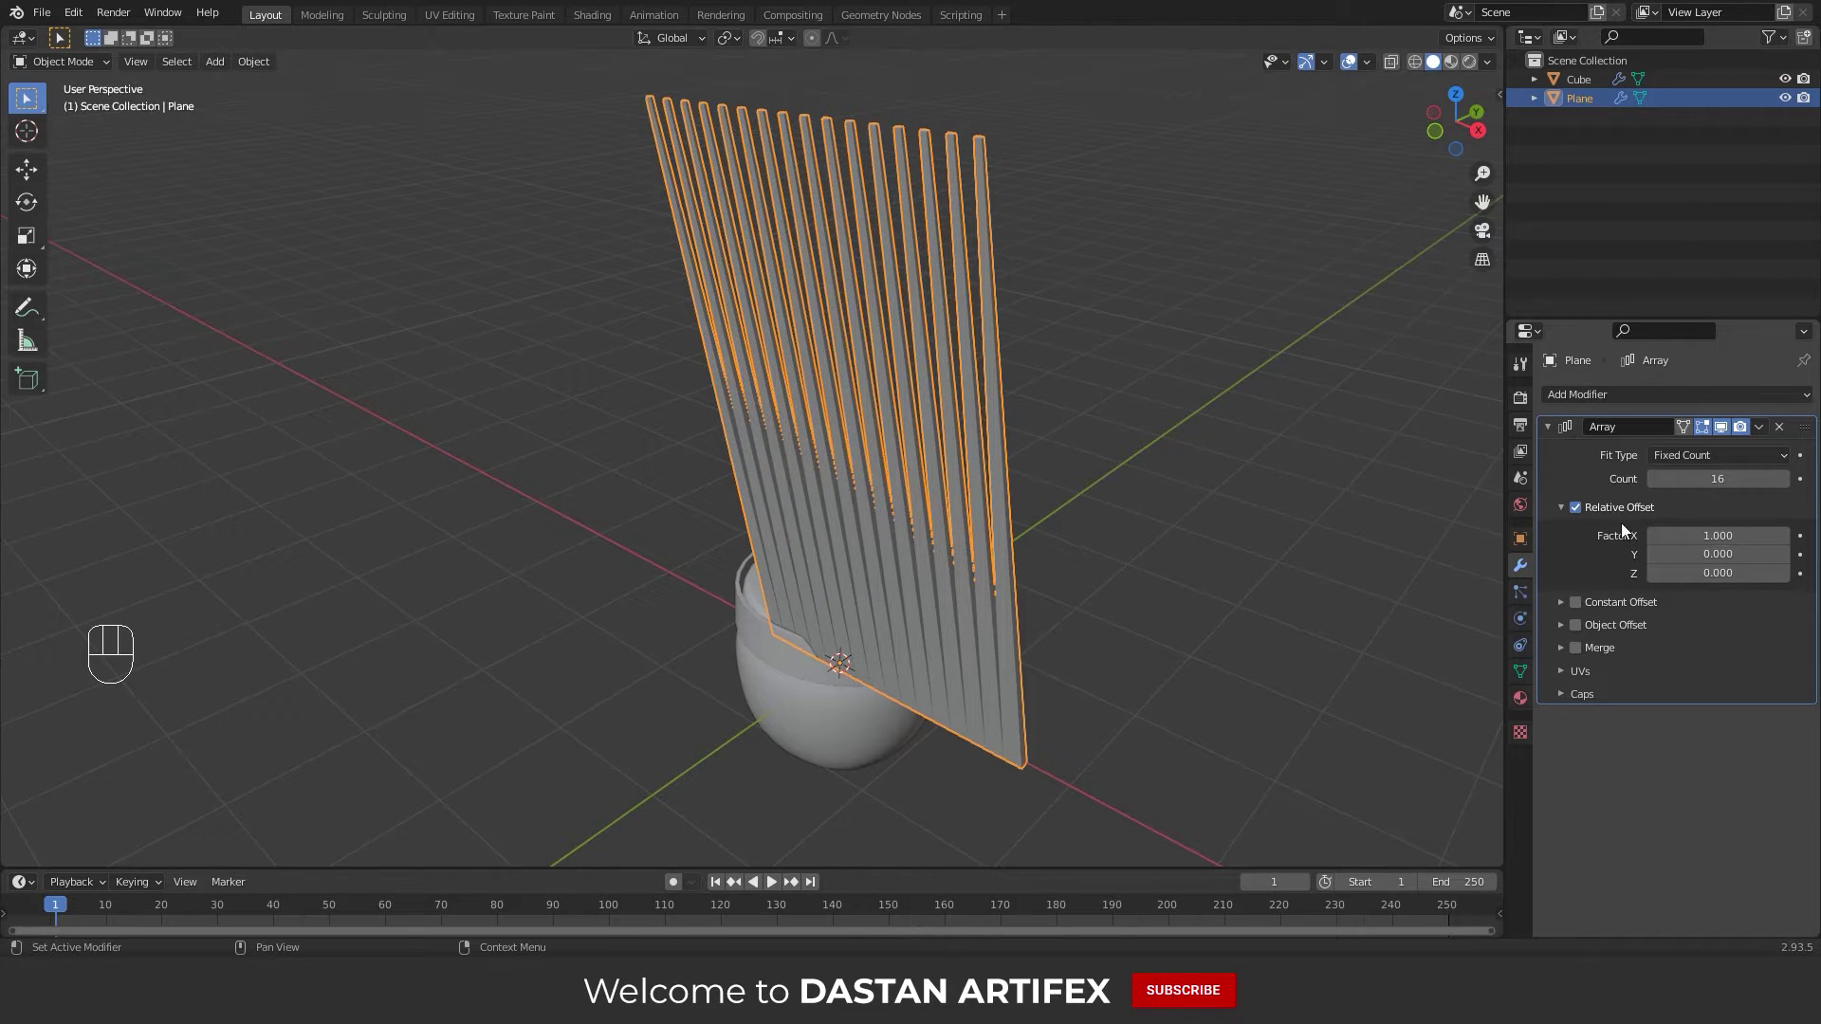
Turn off Relative Offset and enable Object Offset on the strip's Array modifier
{"action": "left_click", "coordinate": [1577, 515]}
{"action": "left_click", "coordinate": [1556, 514]}
{"action": "left_click", "coordinate": [1576, 561]}
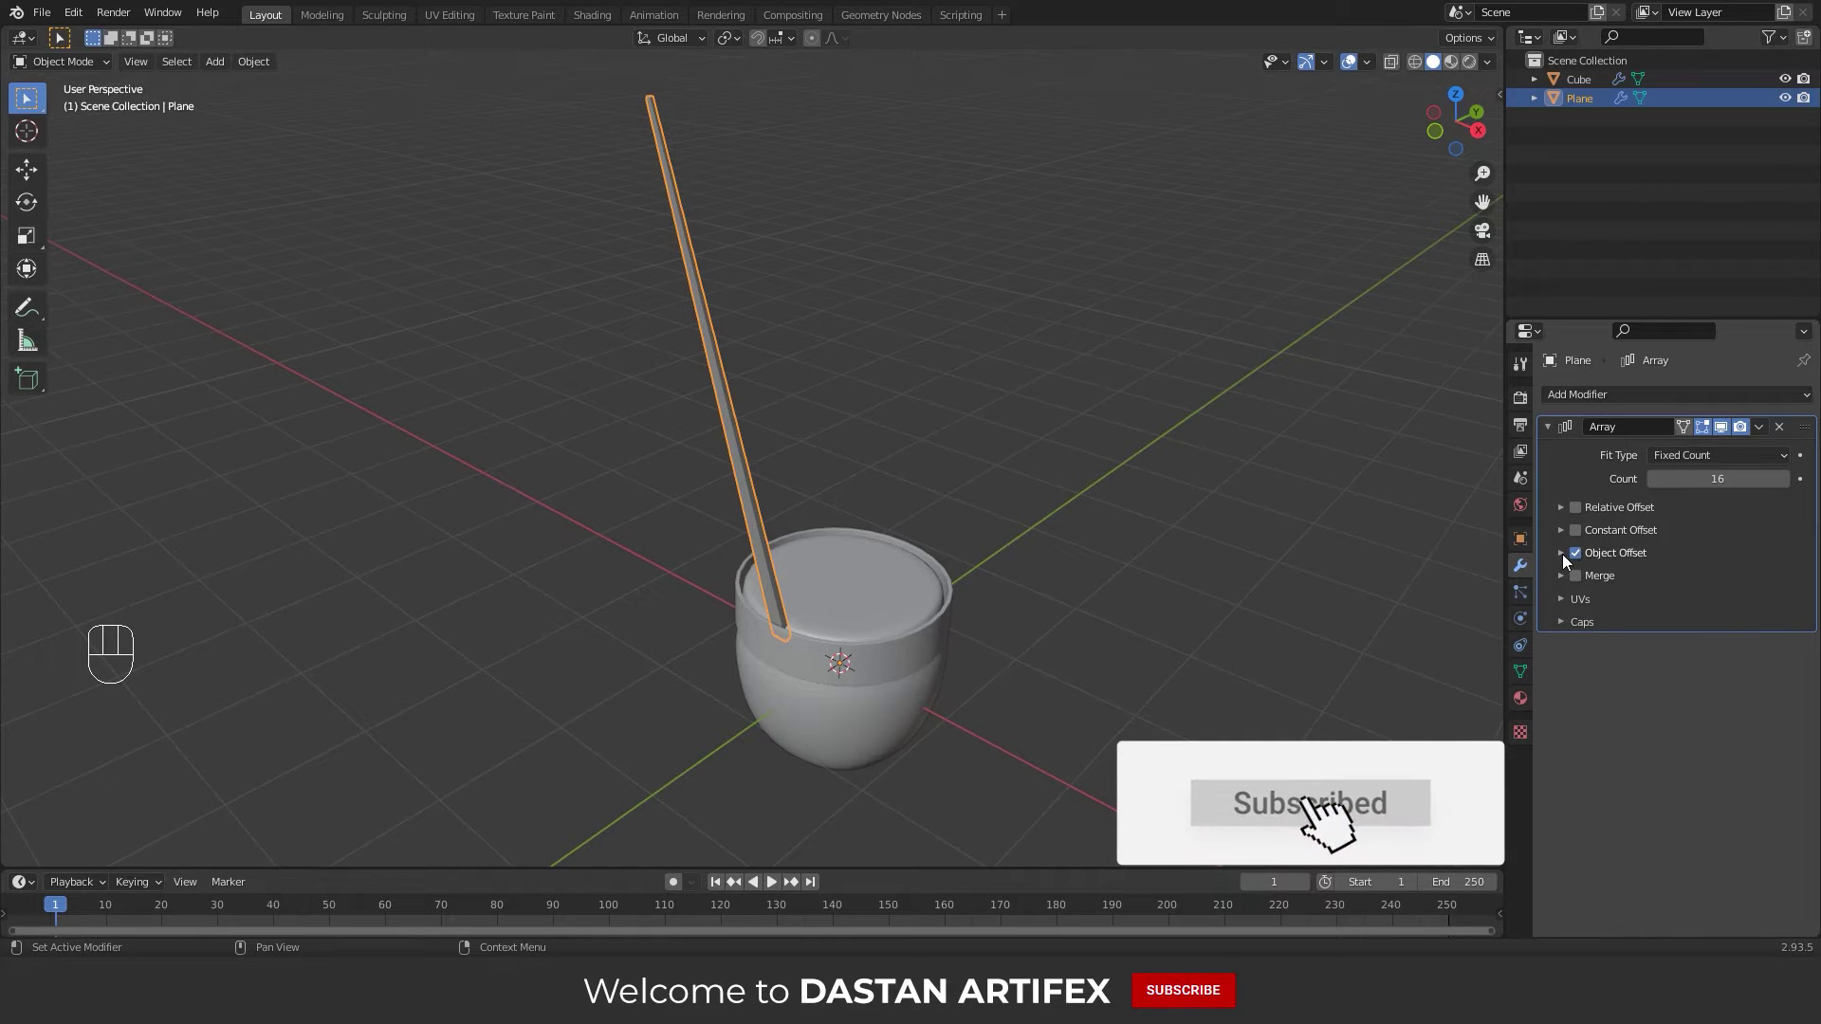
{"action": "left_click", "coordinate": [1564, 560]}
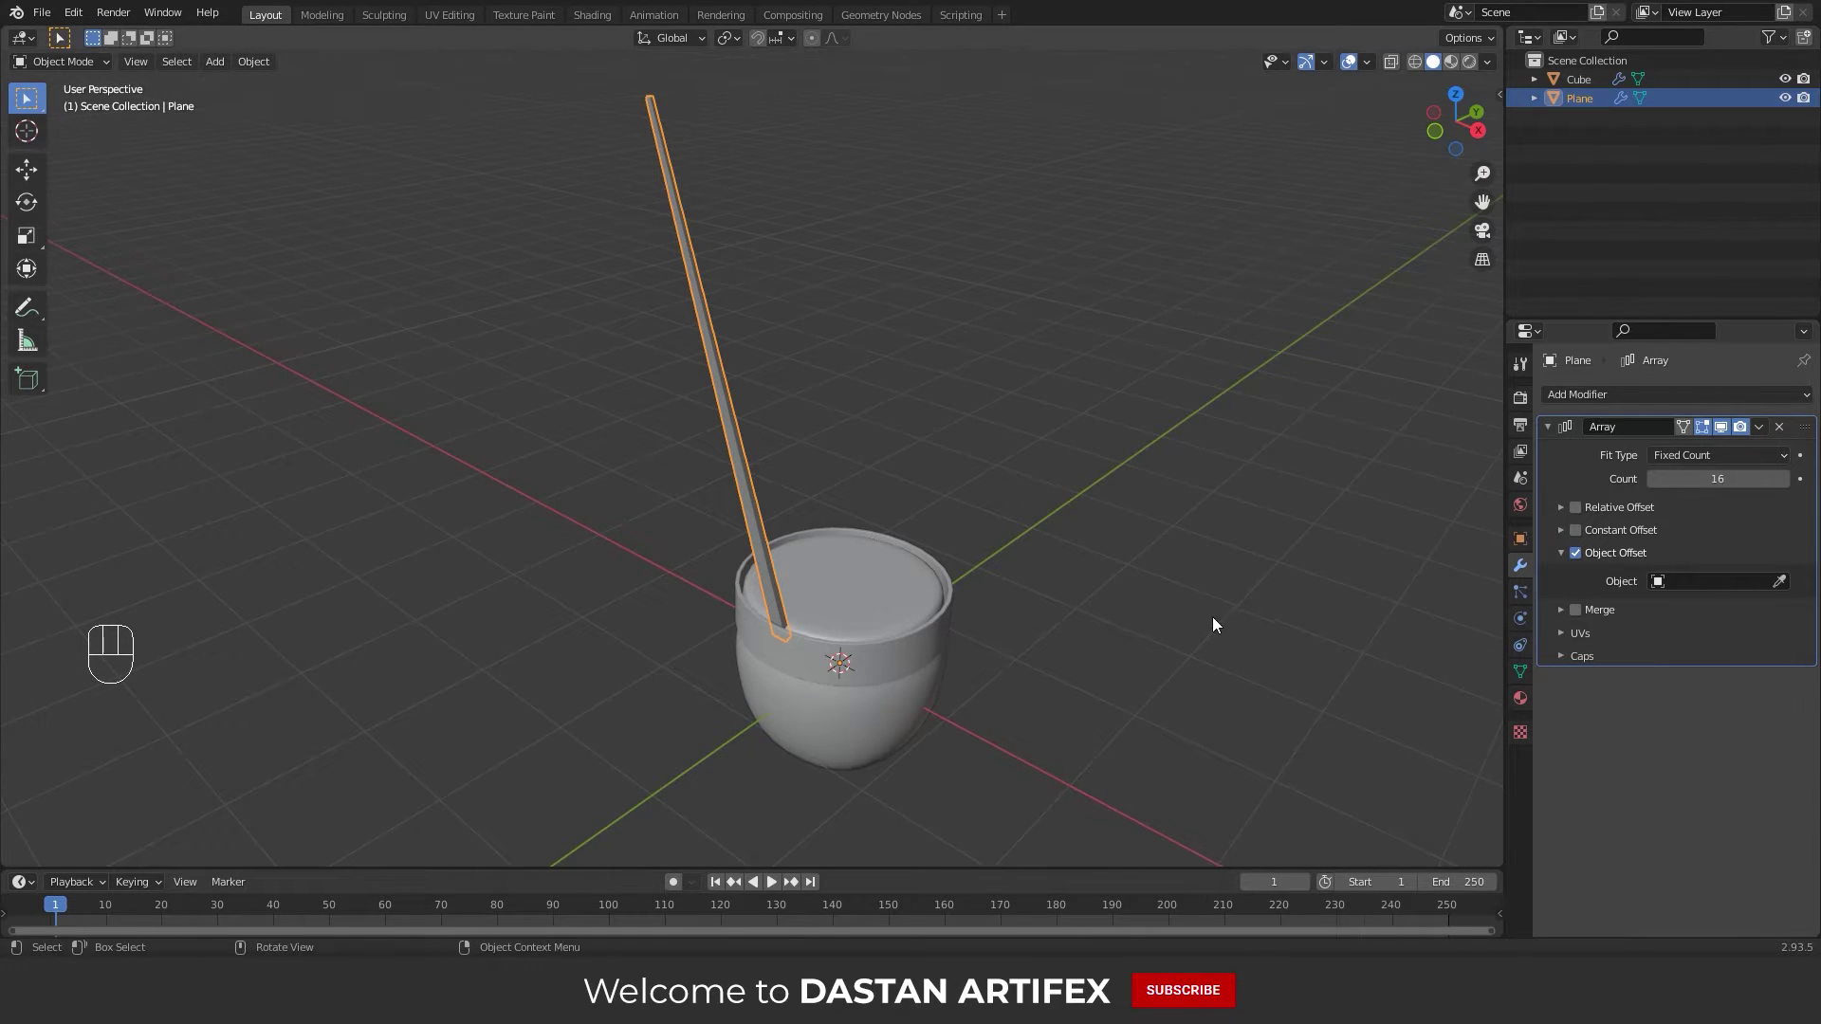
{"action": "middle_click", "coordinate": [1011, 562]}
Add an Empty at the cup's centre and set it as the array's offset object
{"action": "key", "text": "shift+a"}
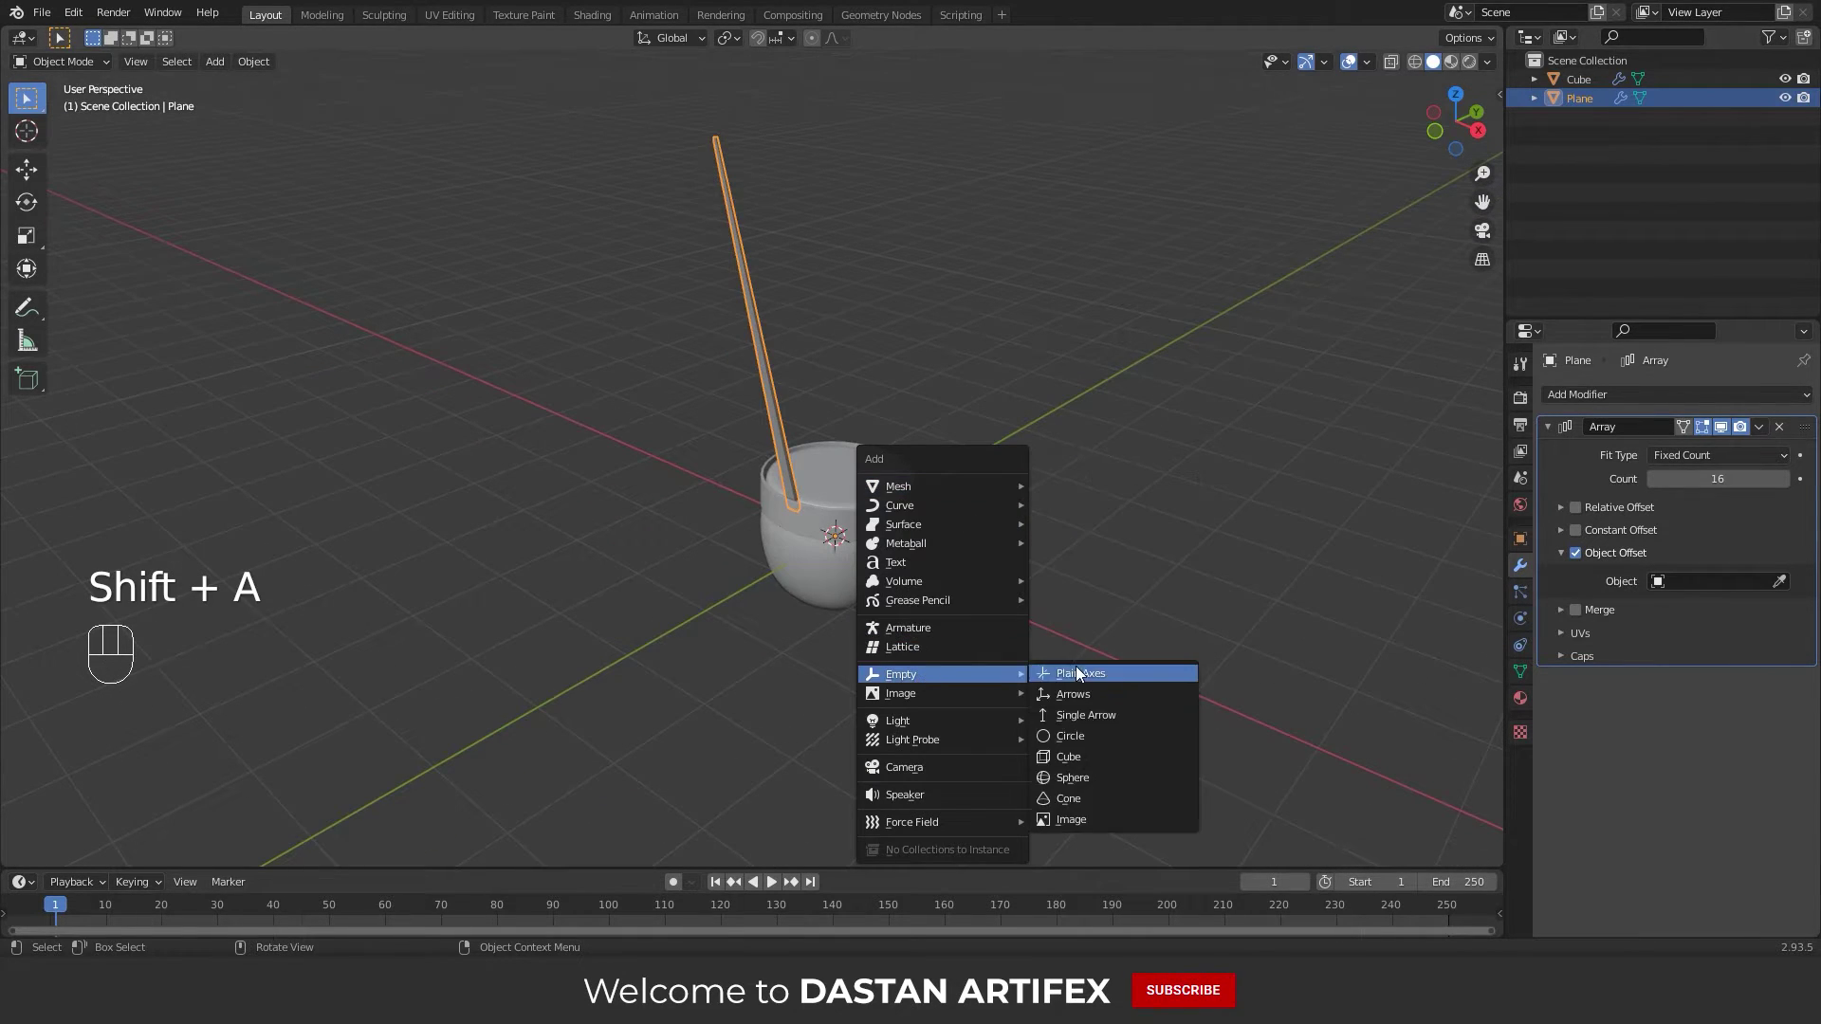
{"action": "middle_click", "coordinate": [901, 595]}
{"action": "middle_click", "coordinate": [939, 613]}
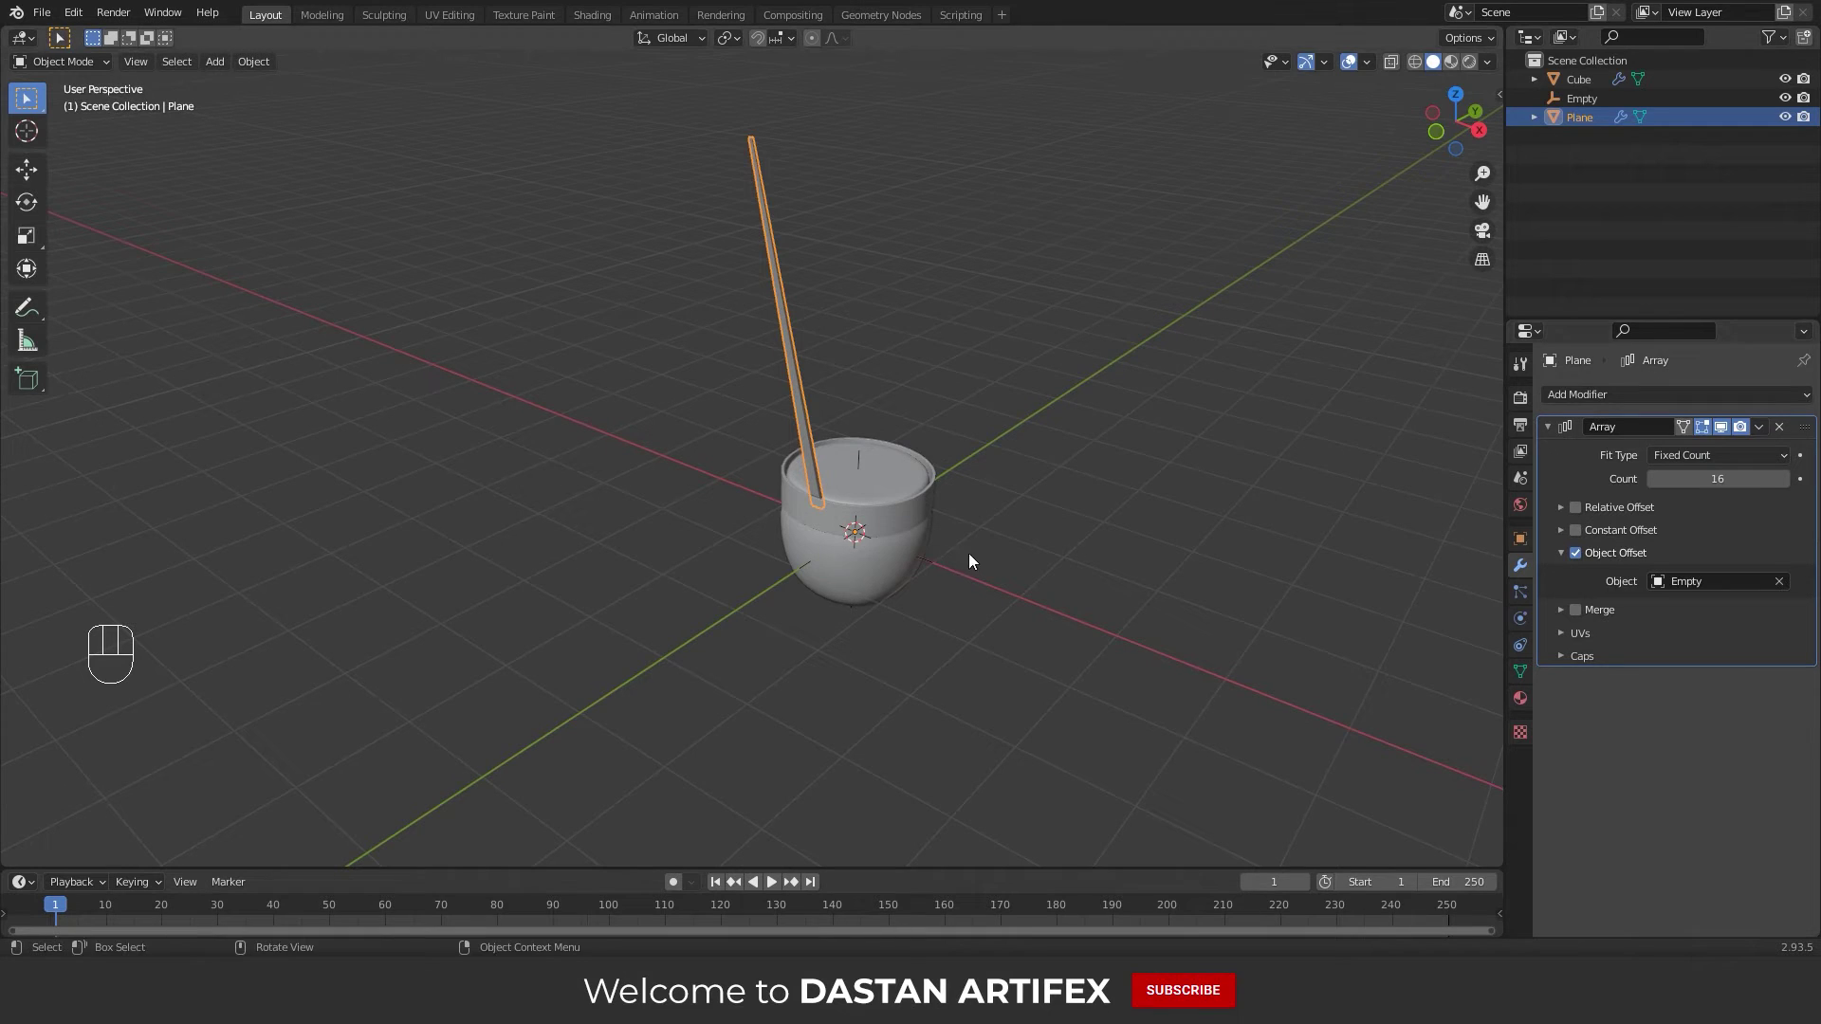
{"action": "middle_click", "coordinate": [920, 534]}
Rotate the Empty about Z to near 22 degrees, fanning the sixteen strips around the cup
{"action": "key", "text": "r"}
{"action": "key", "text": "z"}
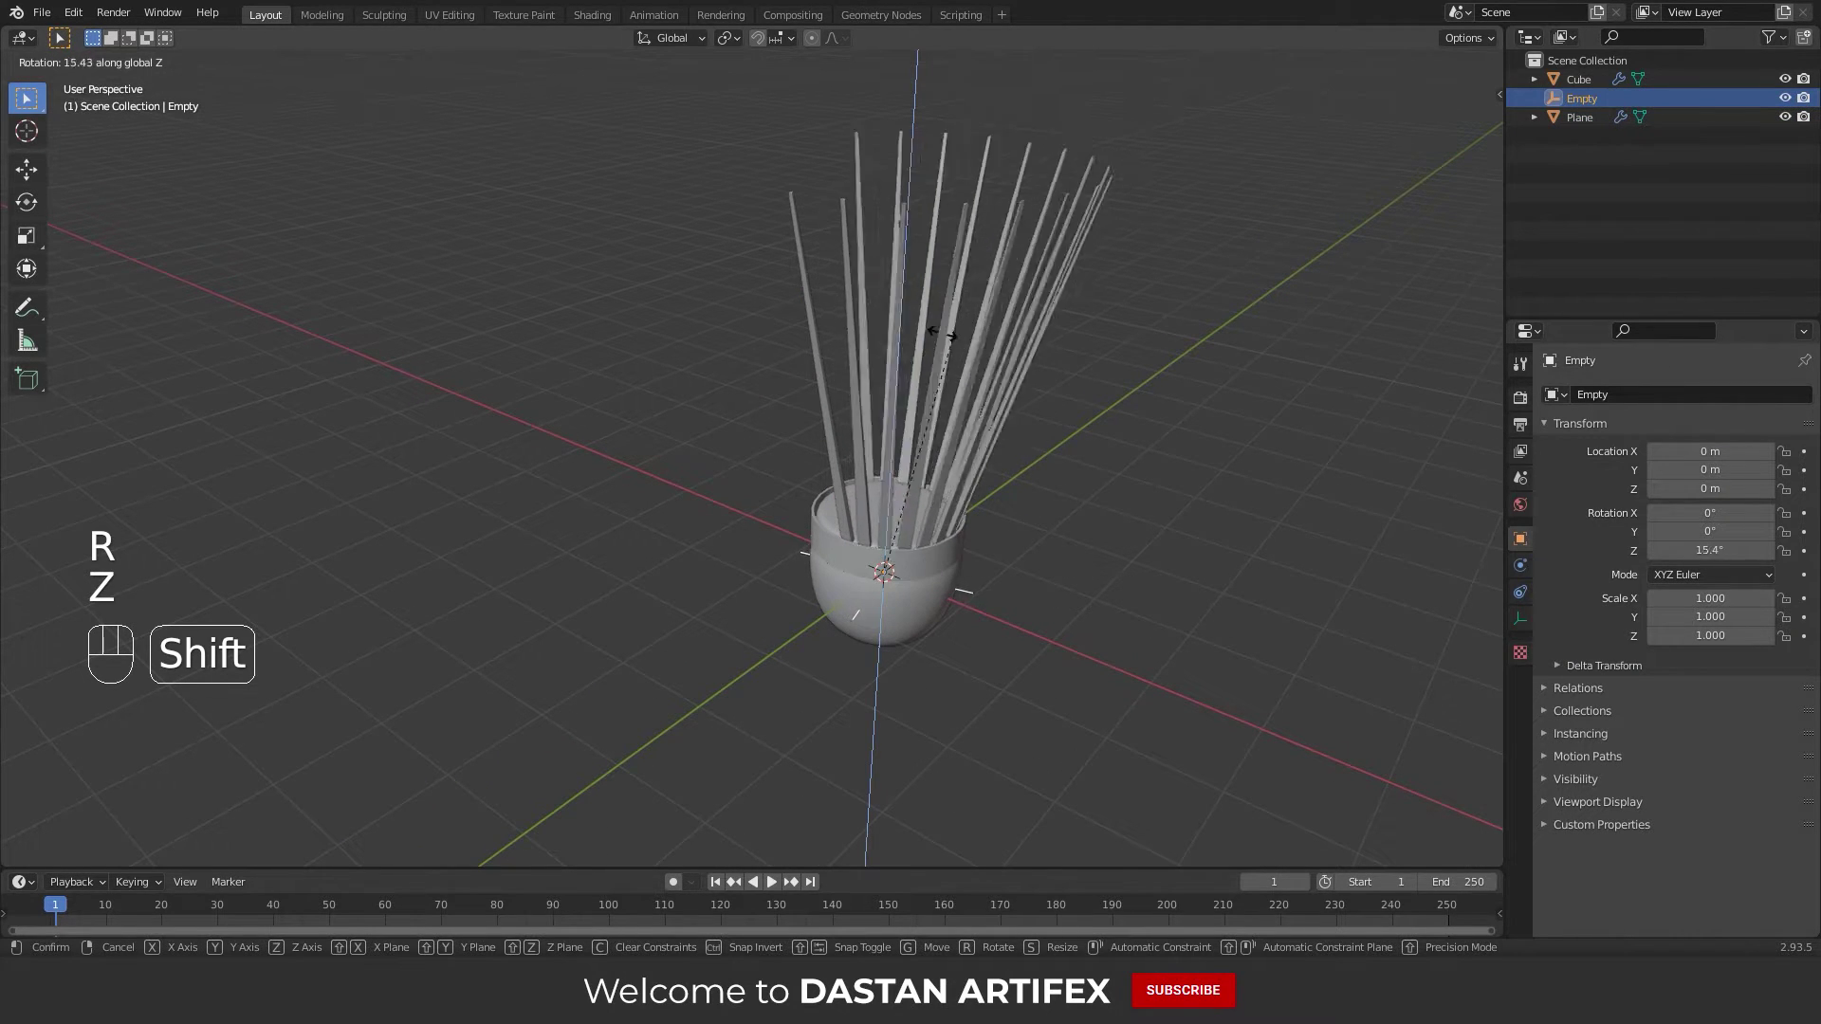
{"action": "left_click", "coordinate": [903, 666]}
{"action": "middle_click", "coordinate": [907, 651]}
{"action": "middle_click", "coordinate": [907, 646]}
{"action": "key", "text": "KP_1"}
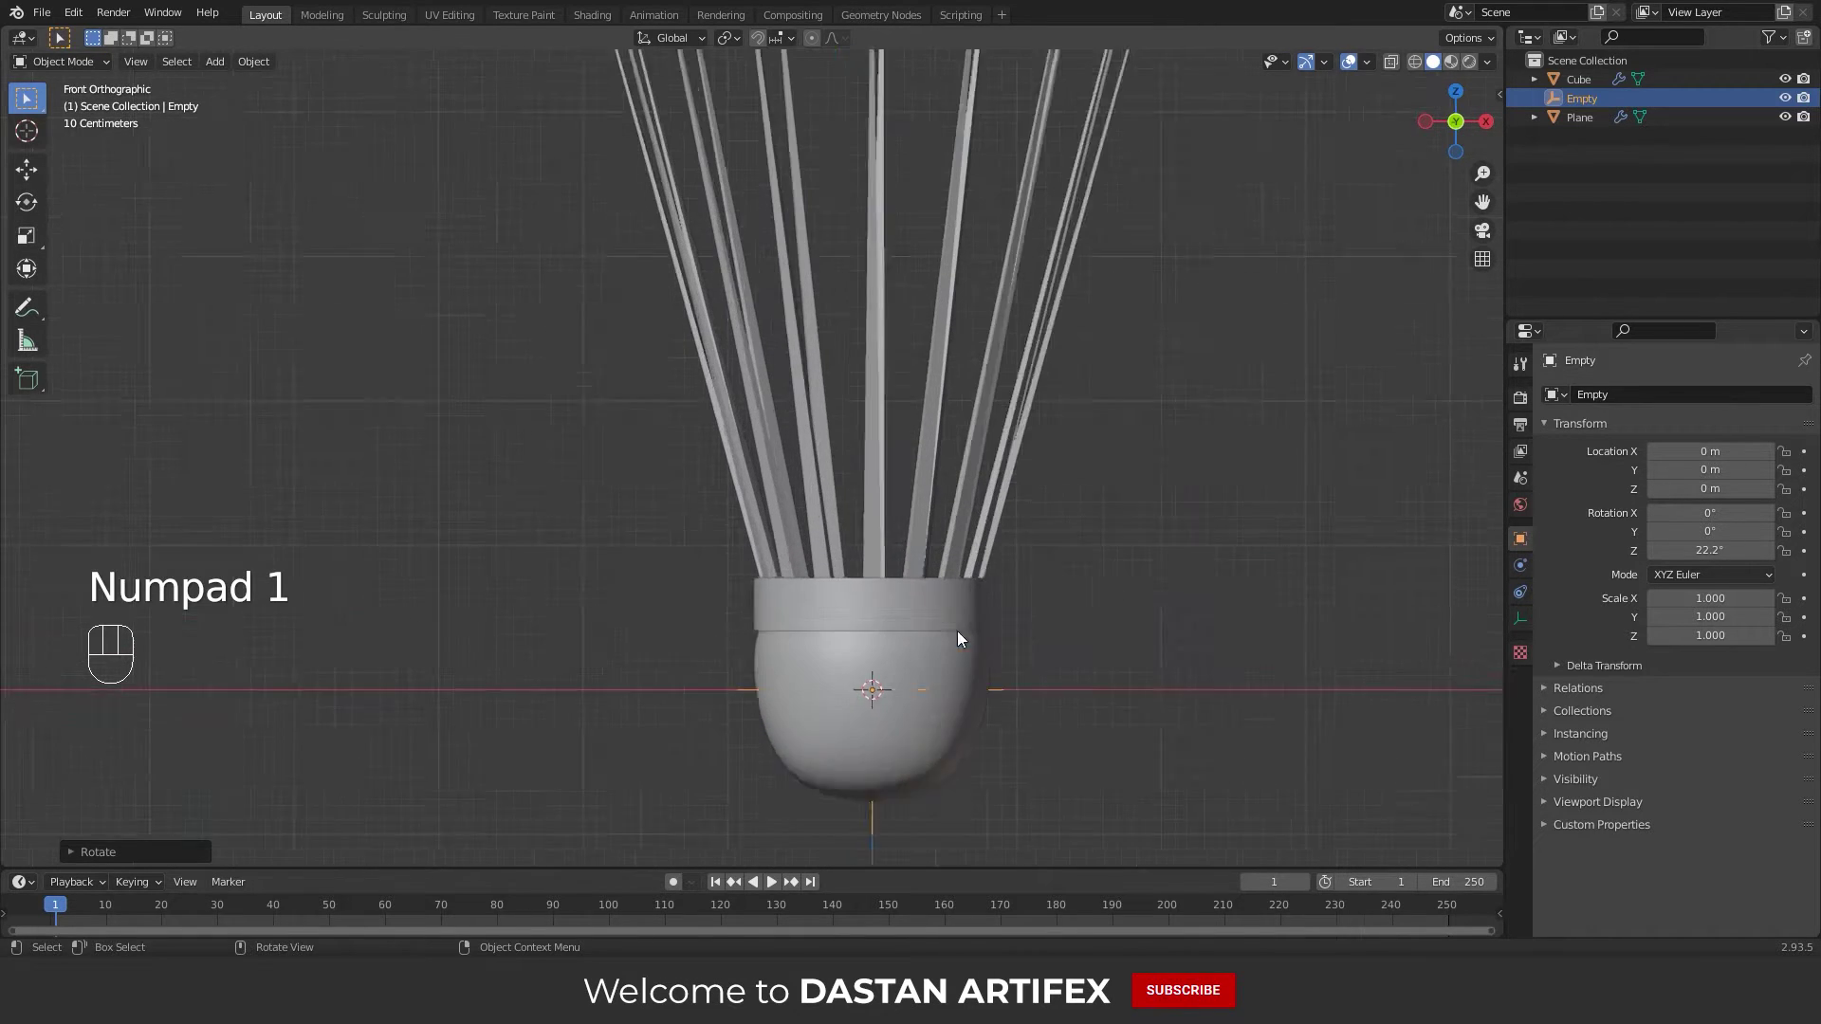
{"action": "middle_click", "coordinate": [932, 595]}
{"action": "key", "text": "r"}
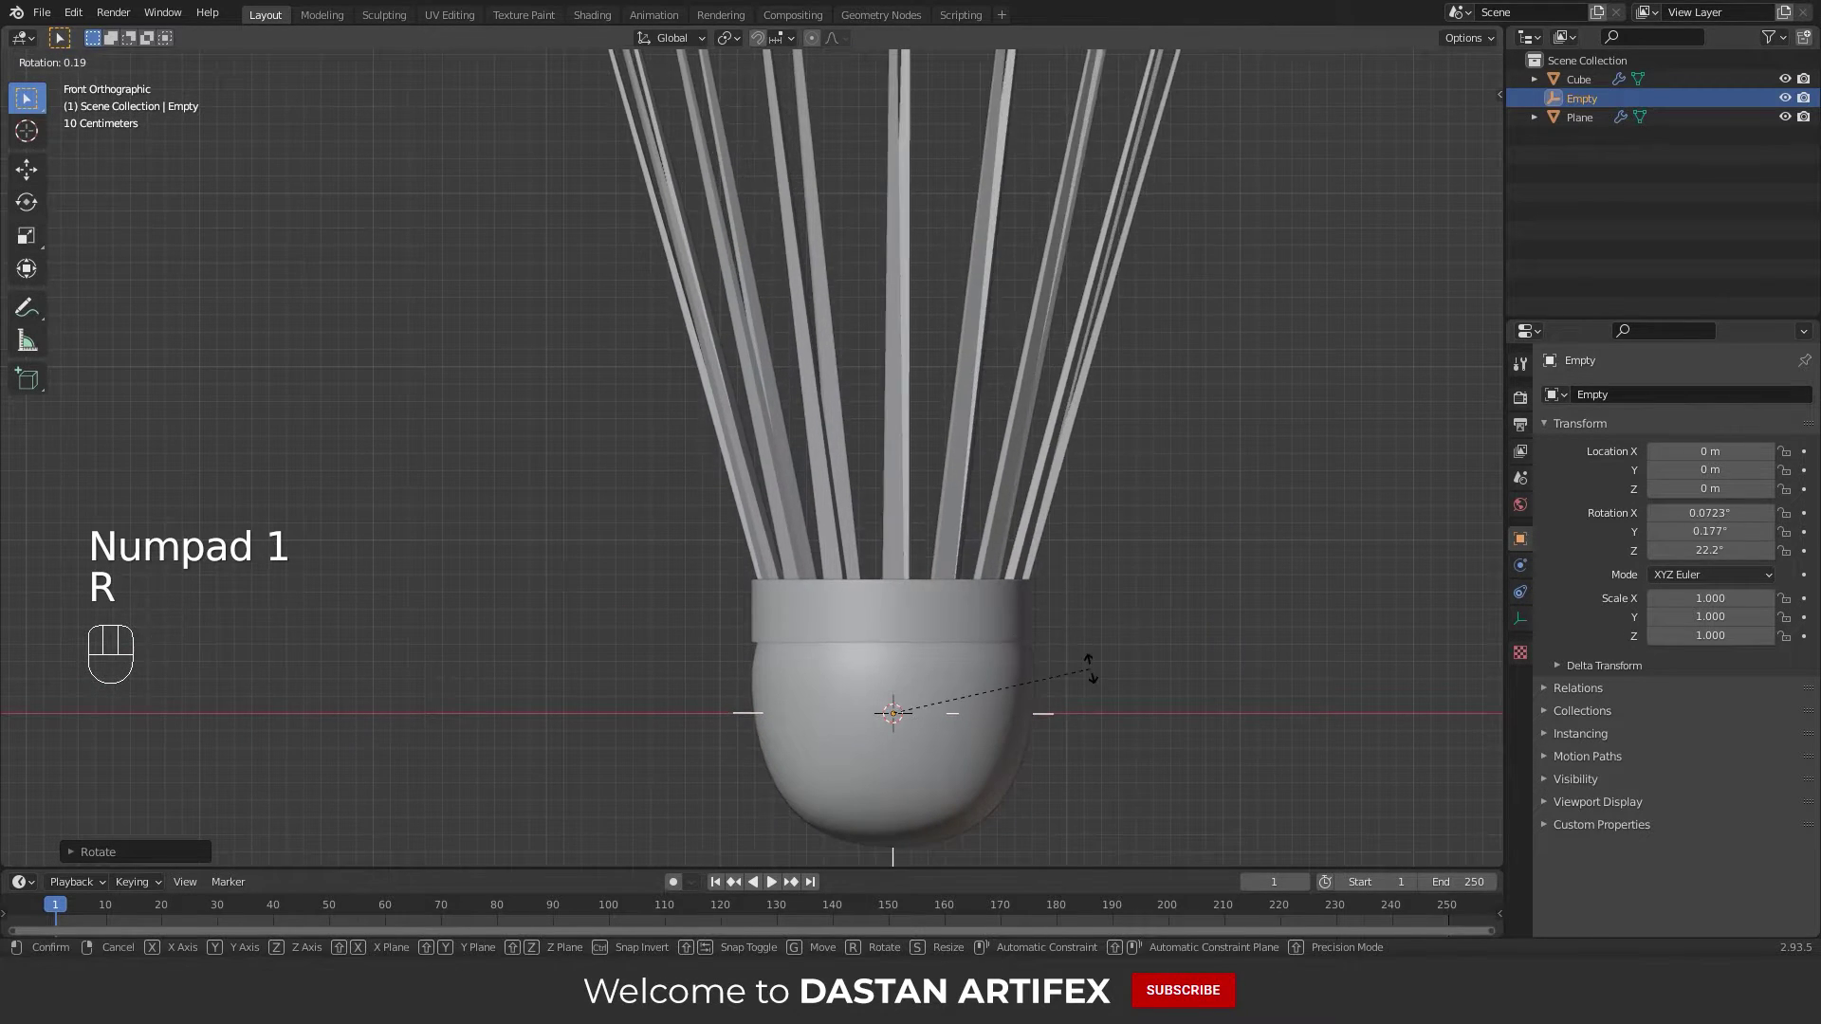
{"action": "key", "text": "z"}
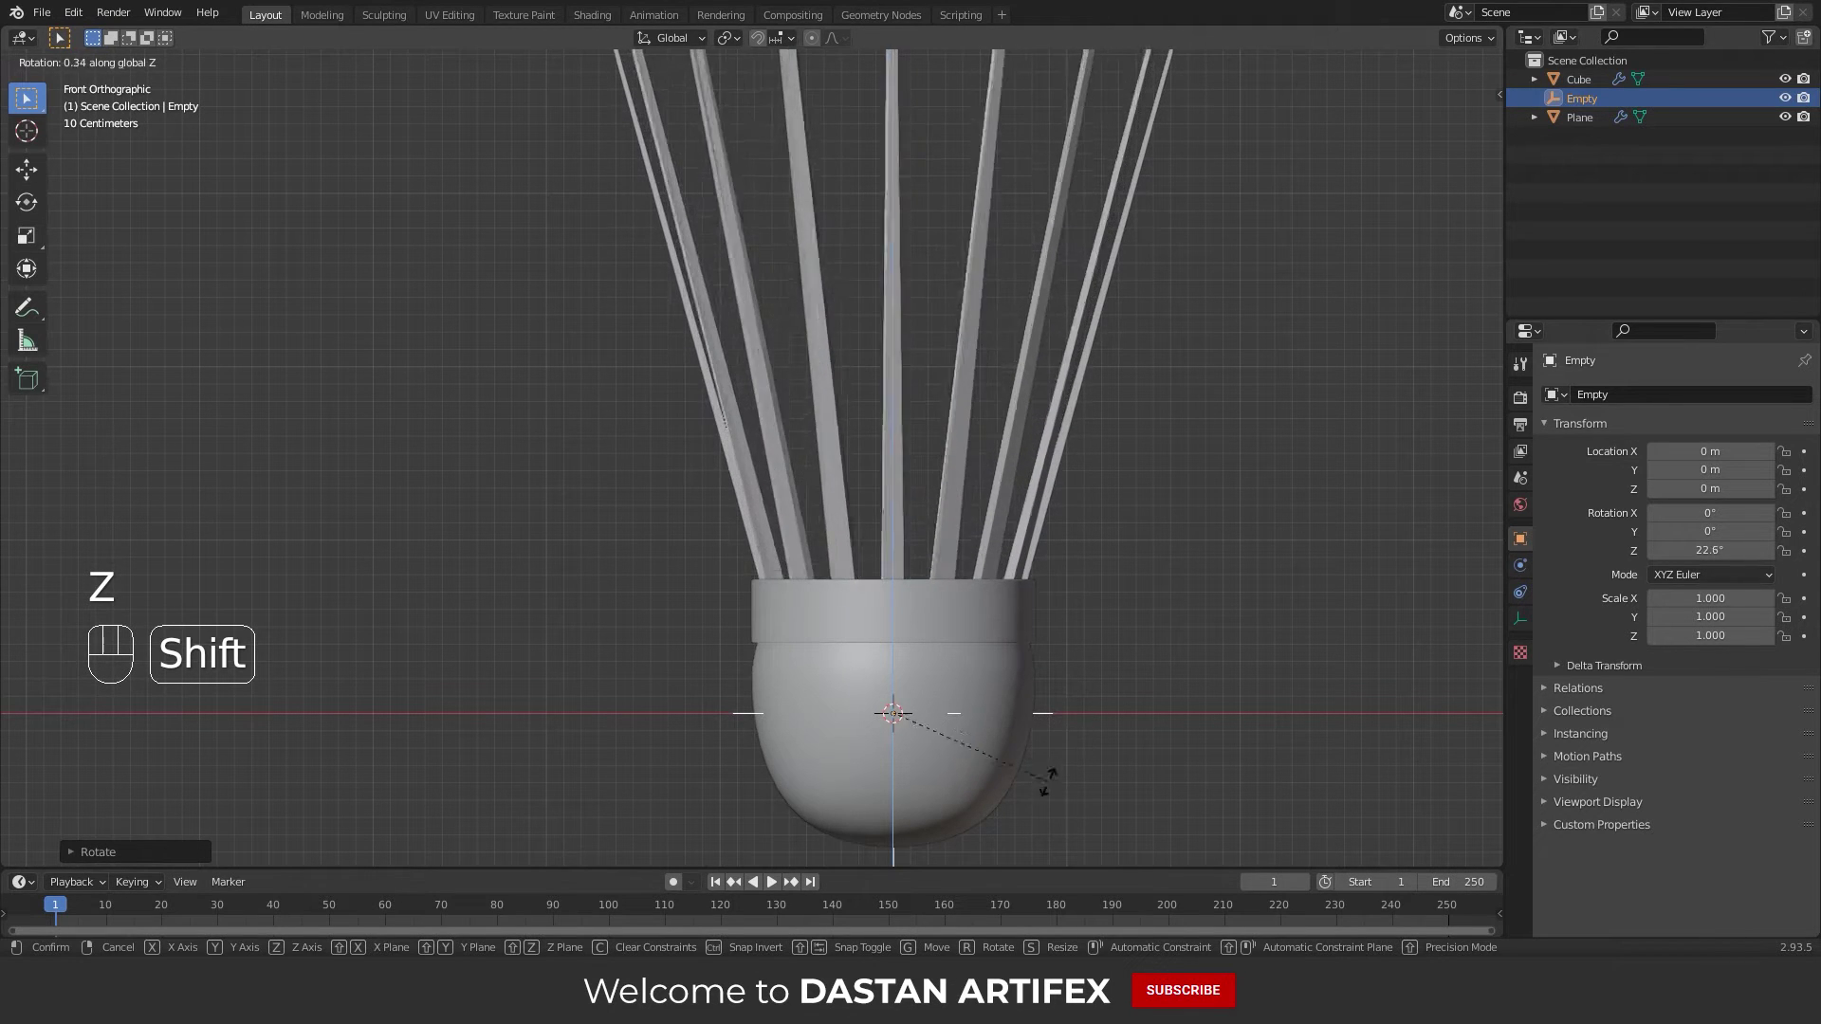
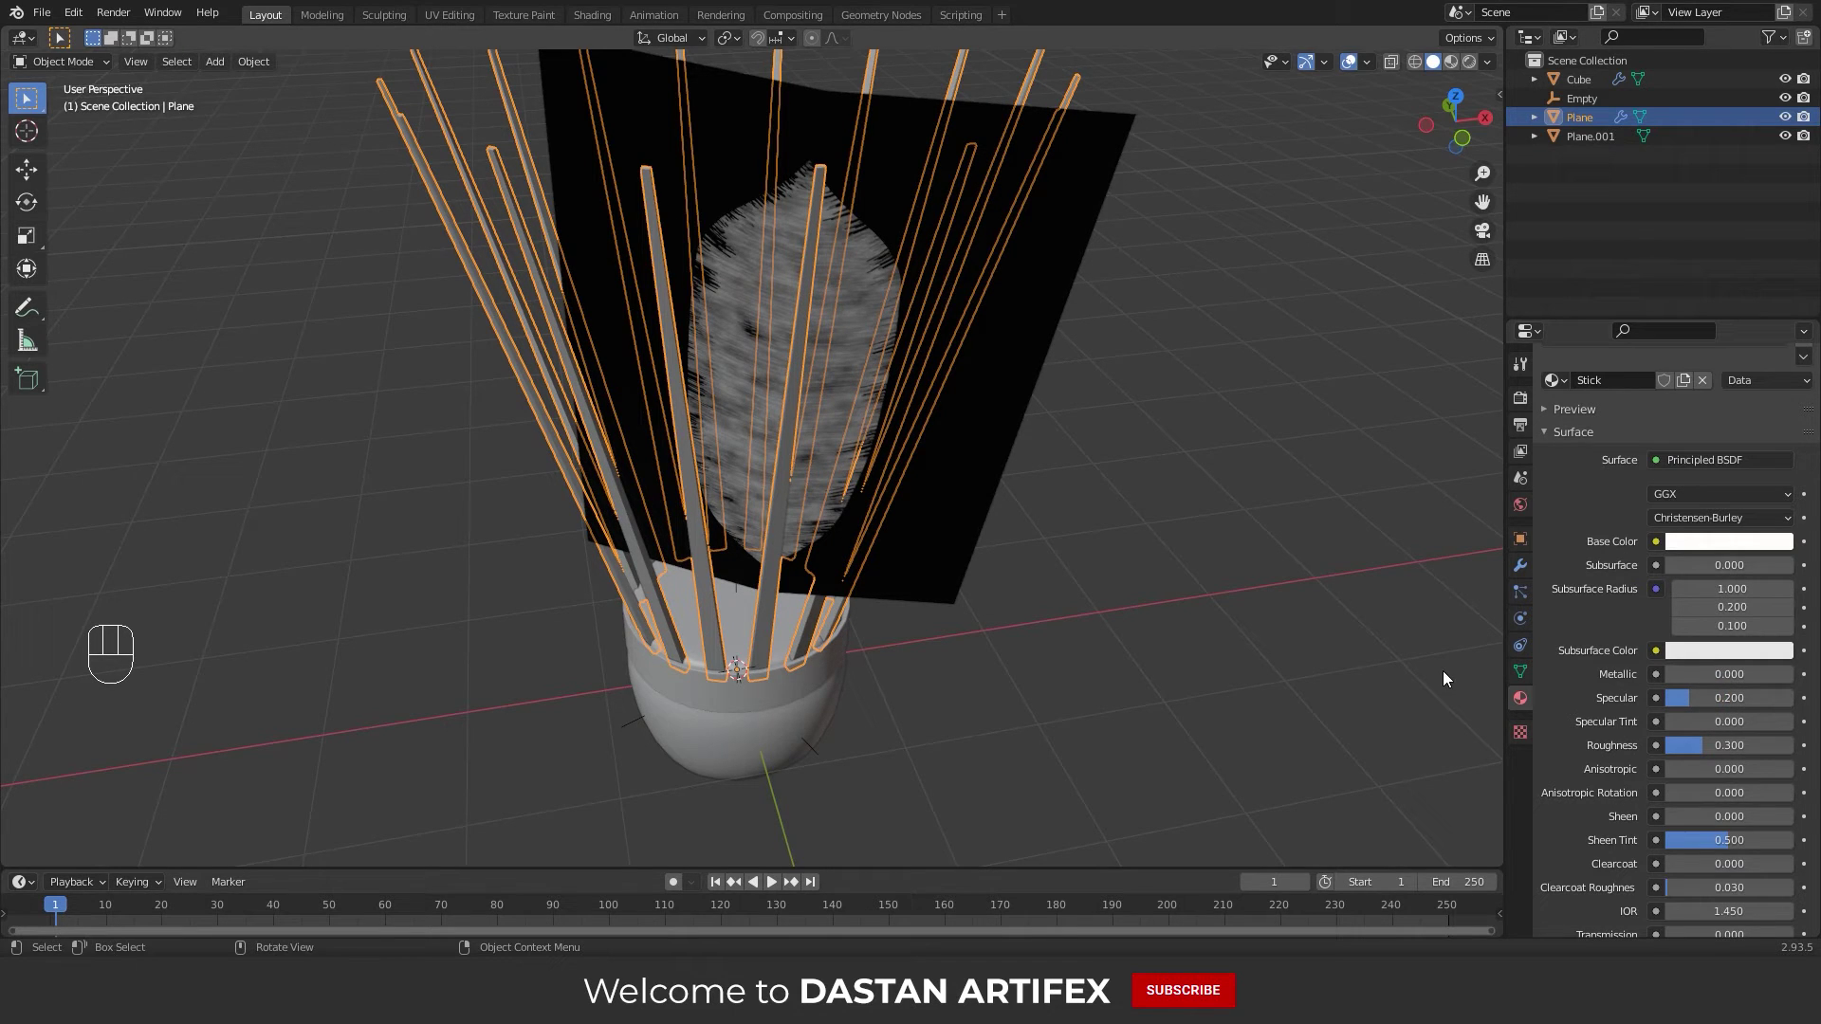
Select the feather plane
{"action": "left_click", "coordinate": [877, 466]}
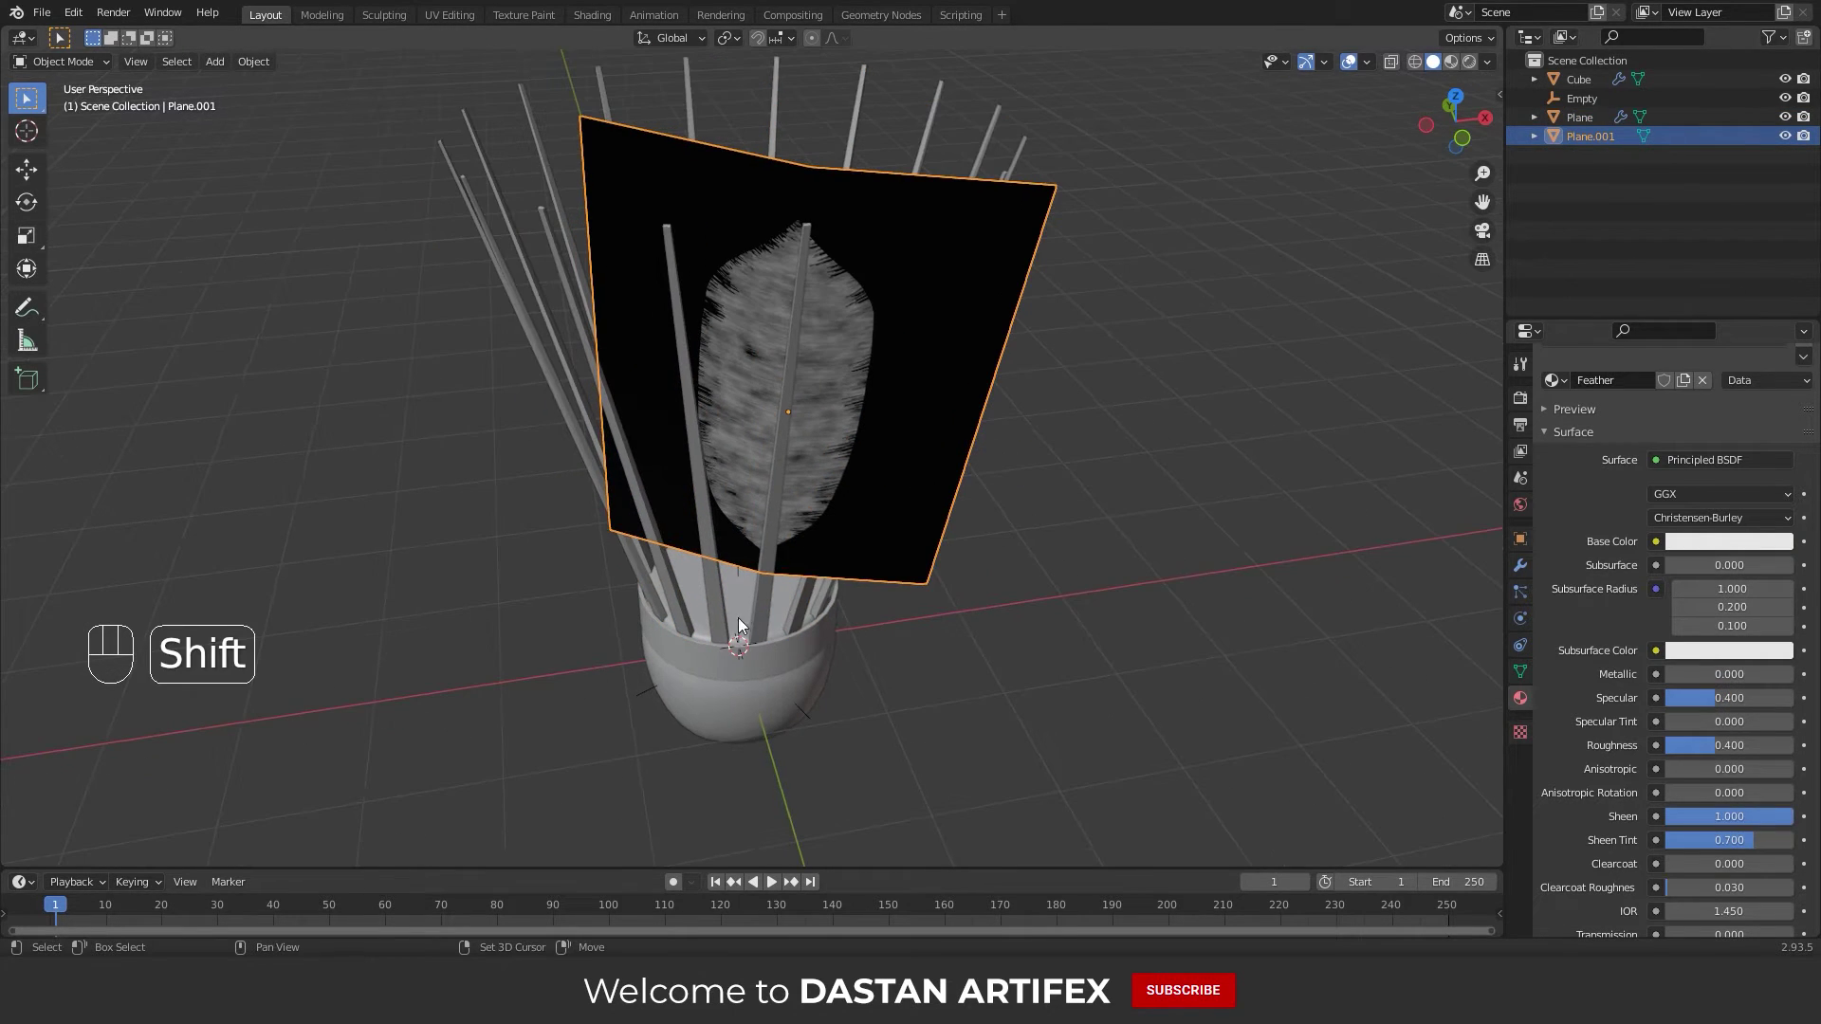
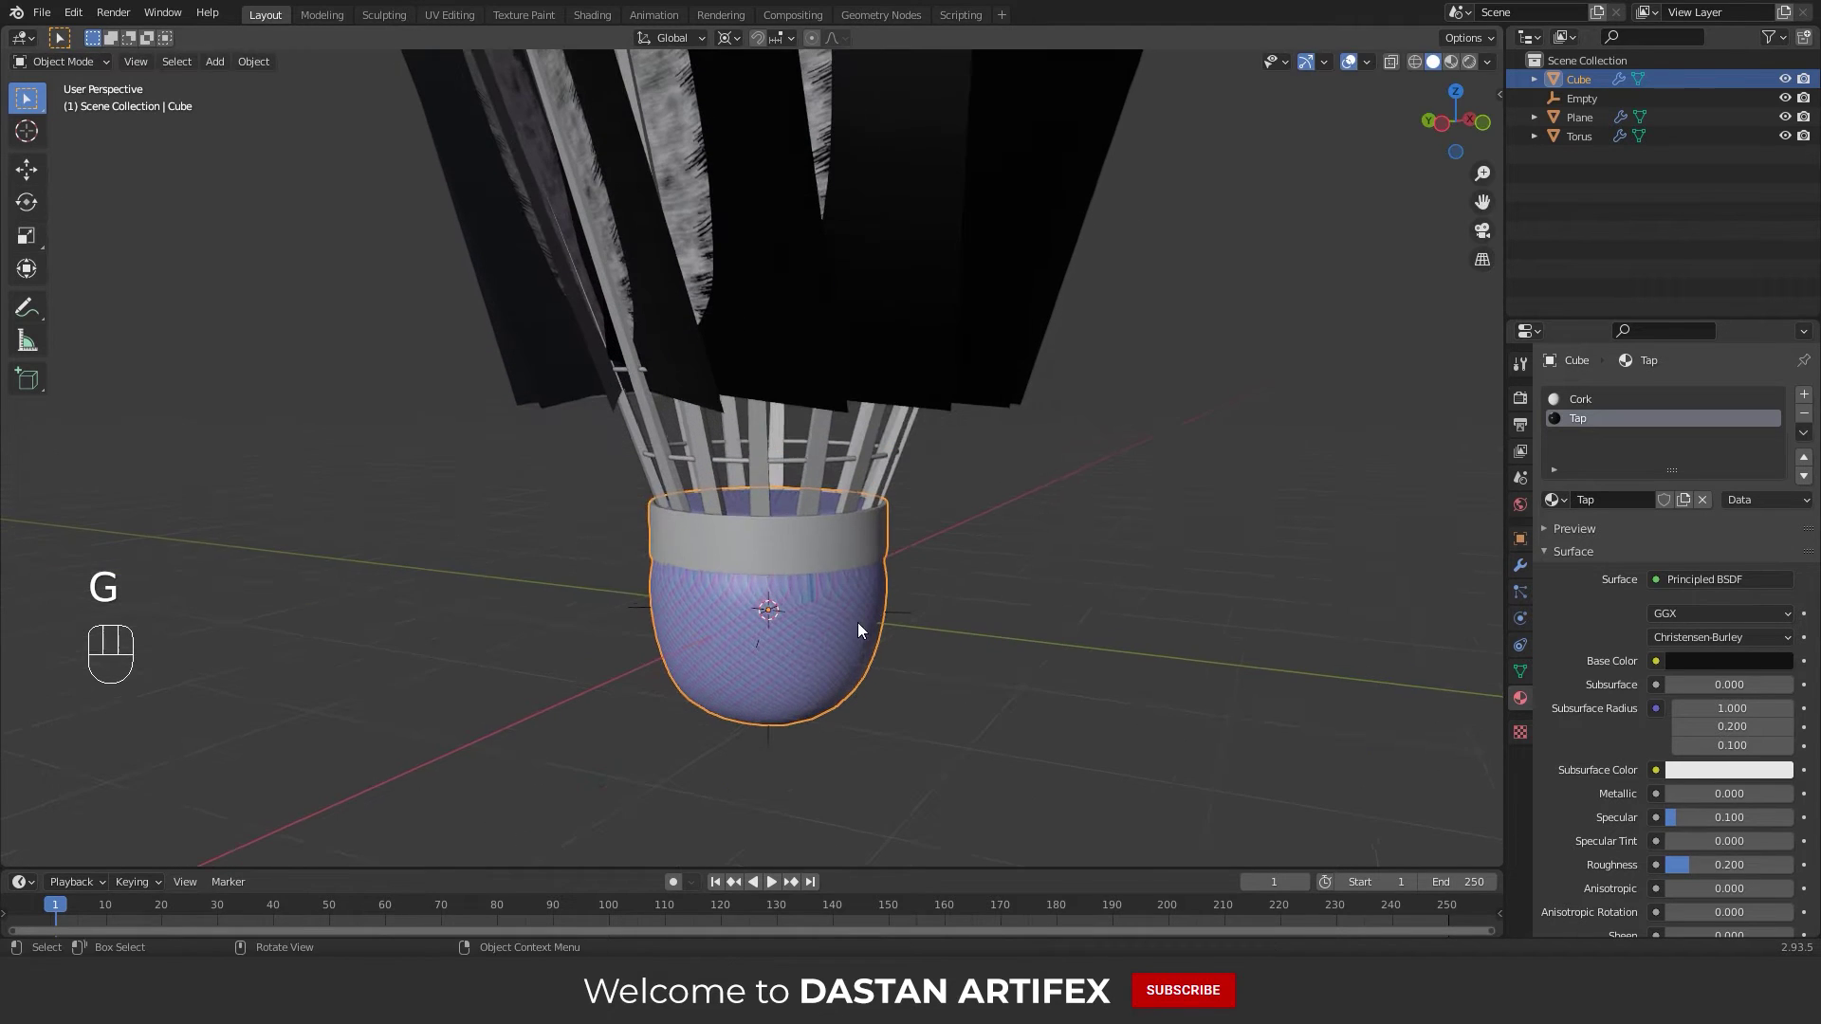
Parent the shuttlecock parts to the cork with Ctrl+P > Object and start moving the whole model
{"action": "left_click", "coordinate": [913, 617]}
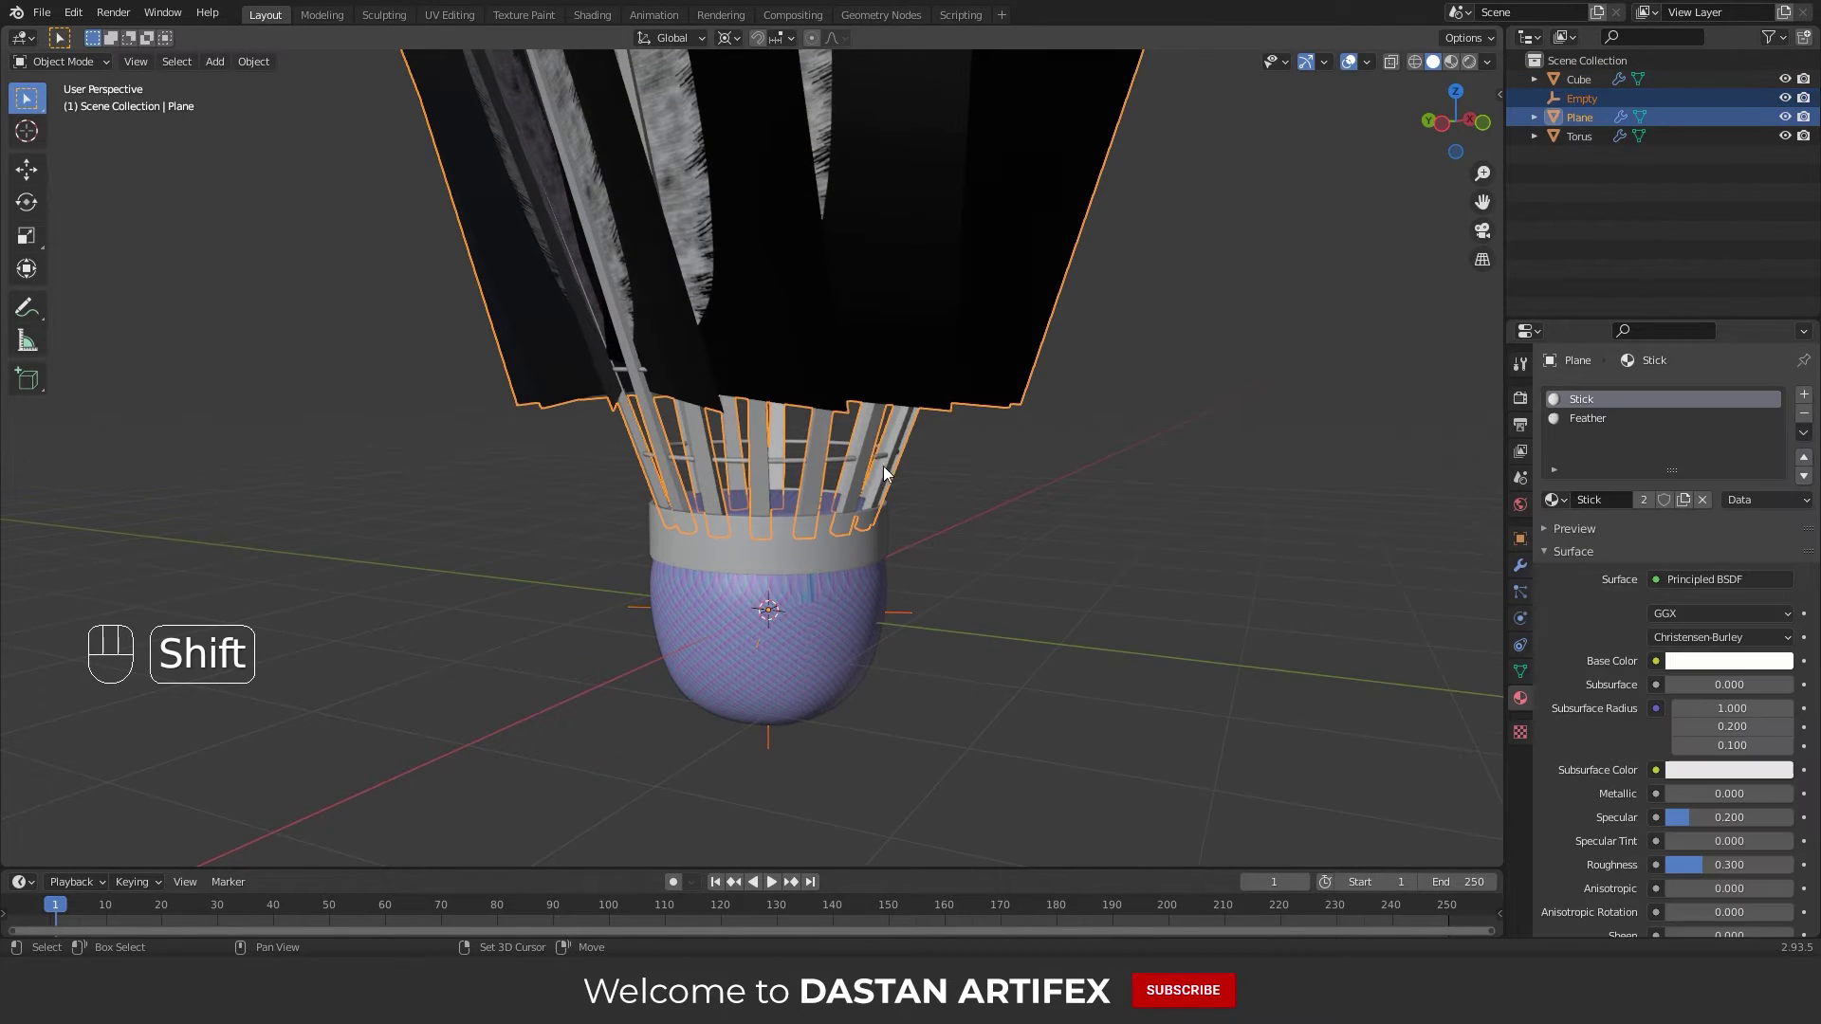
{"action": "middle_click", "coordinate": [863, 420]}
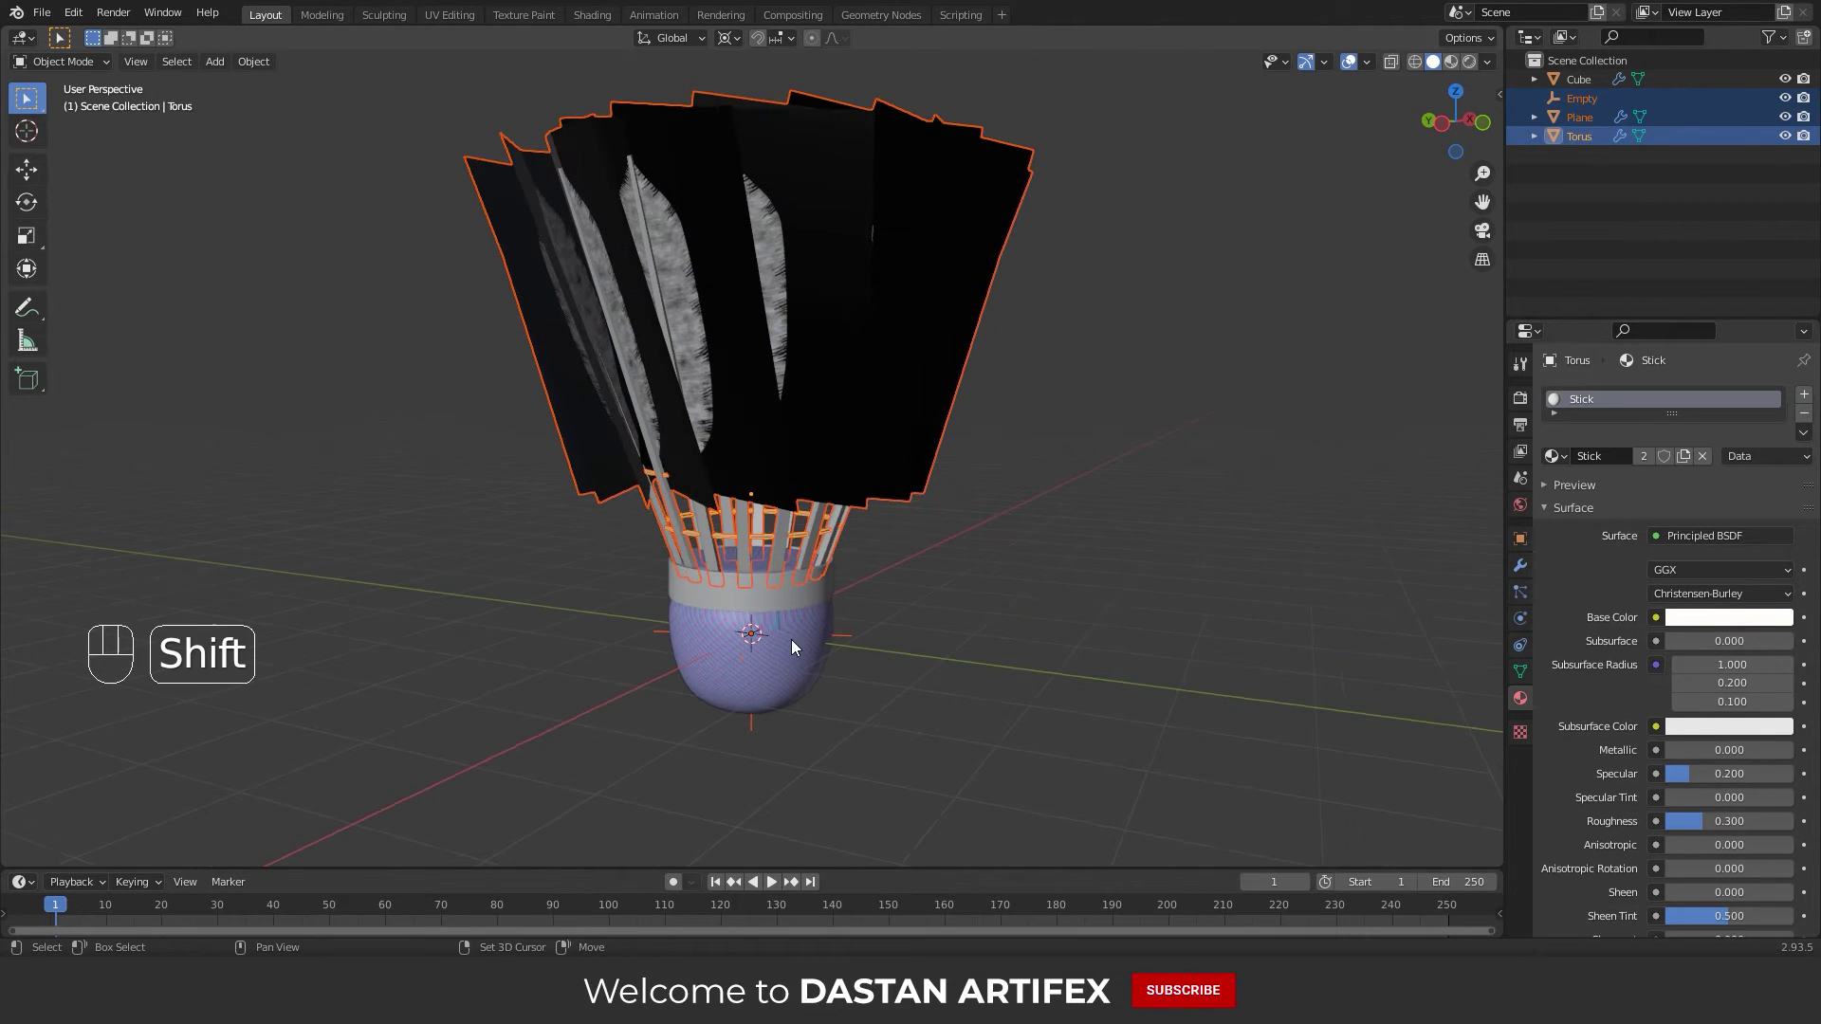
{"action": "left_click", "coordinate": [813, 635]}
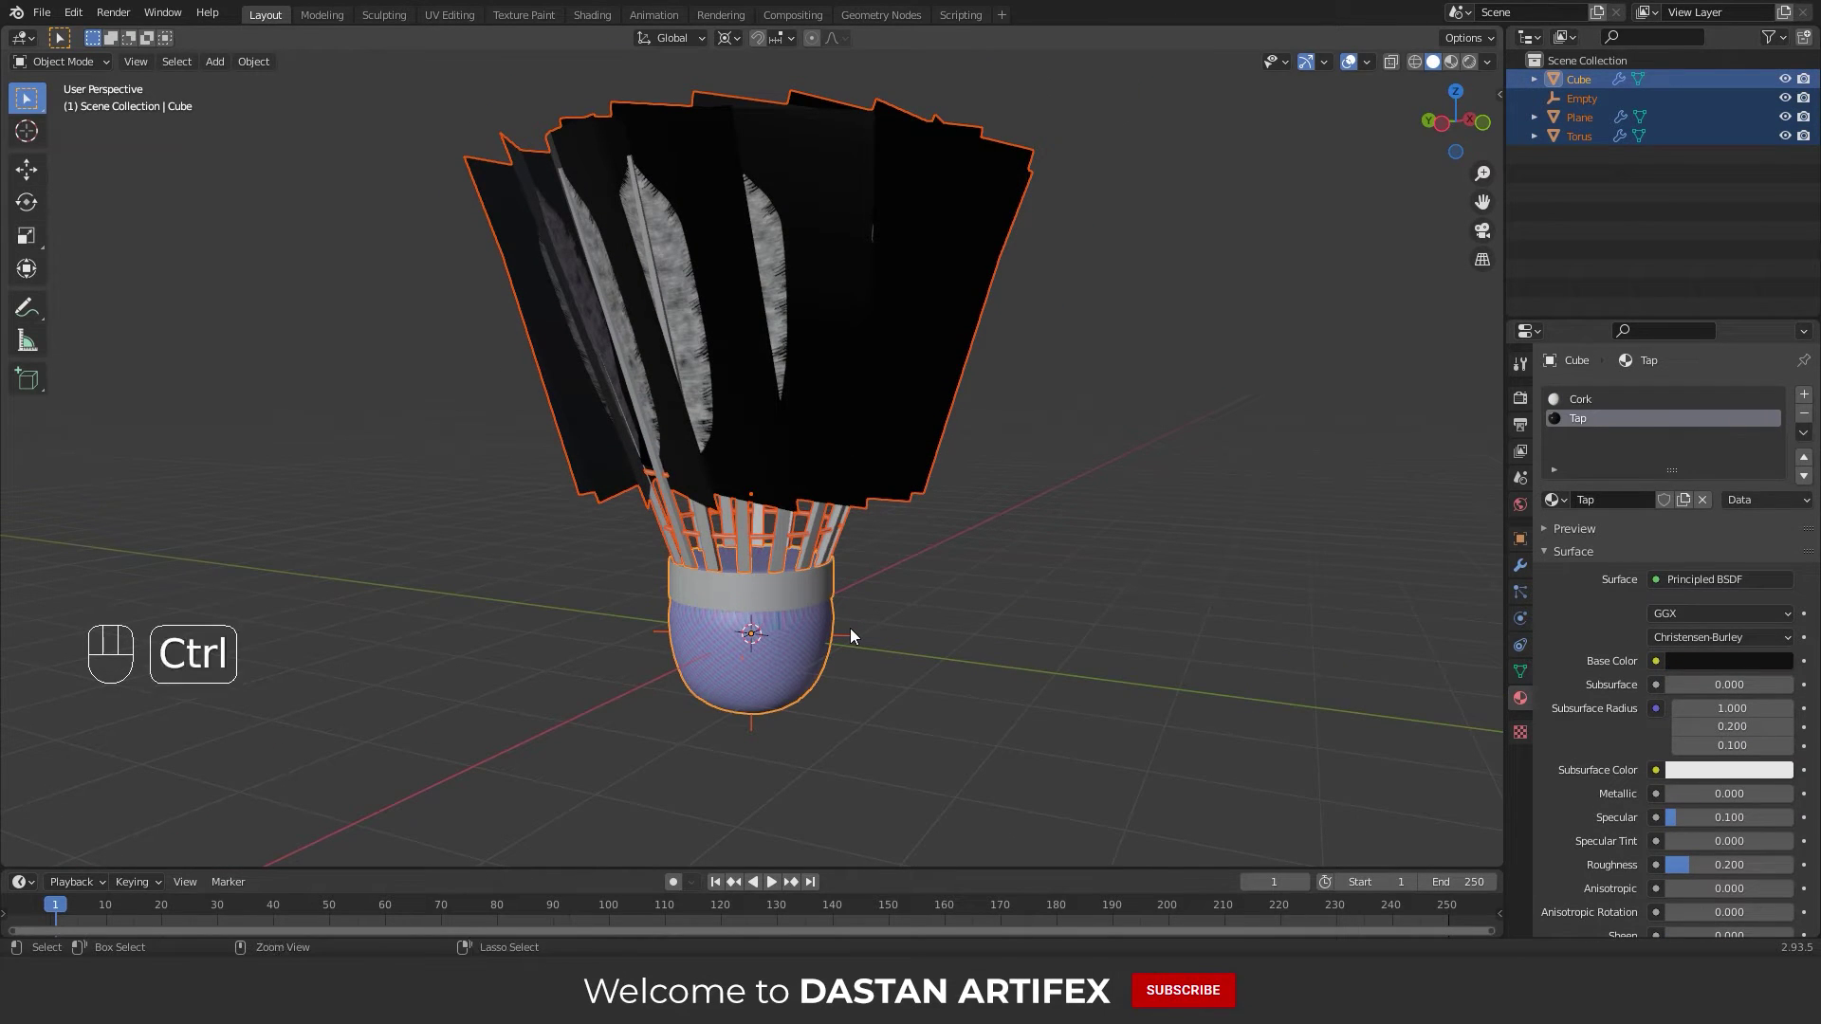
{"action": "key", "text": "ctrl+p"}
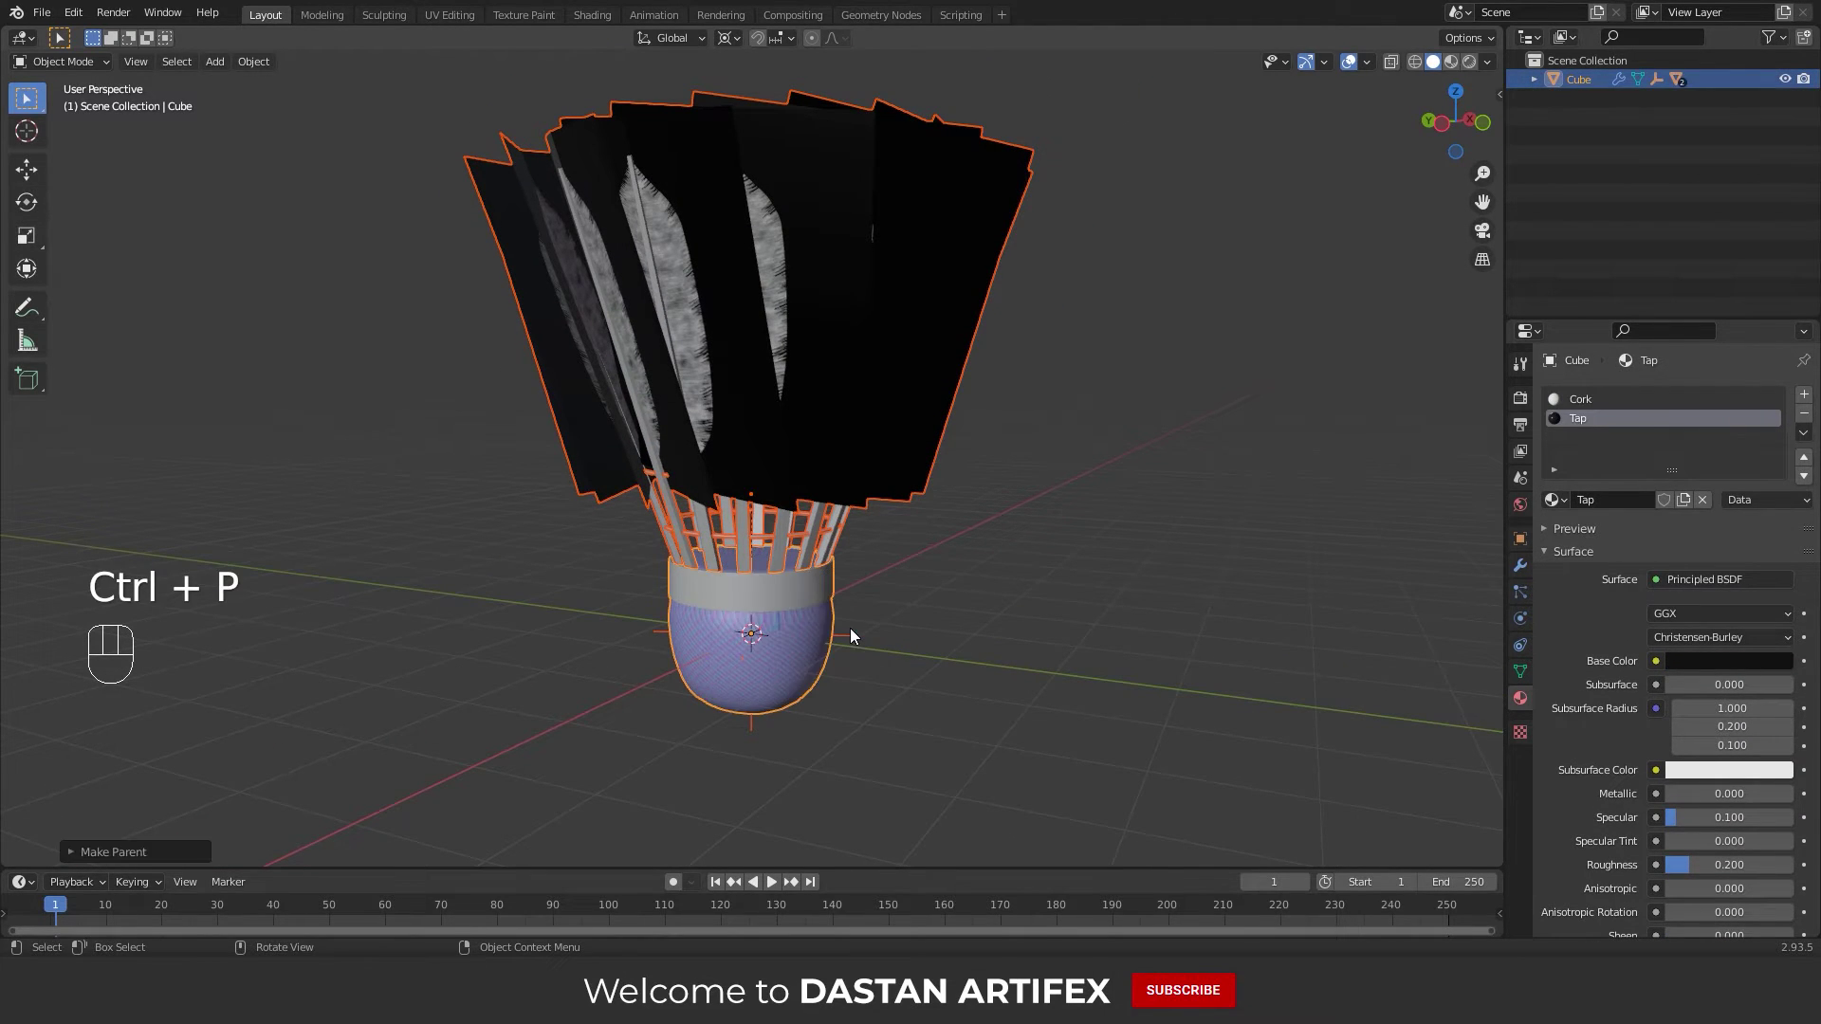
{"action": "left_click", "coordinate": [842, 629]}
{"action": "key", "text": "g"}
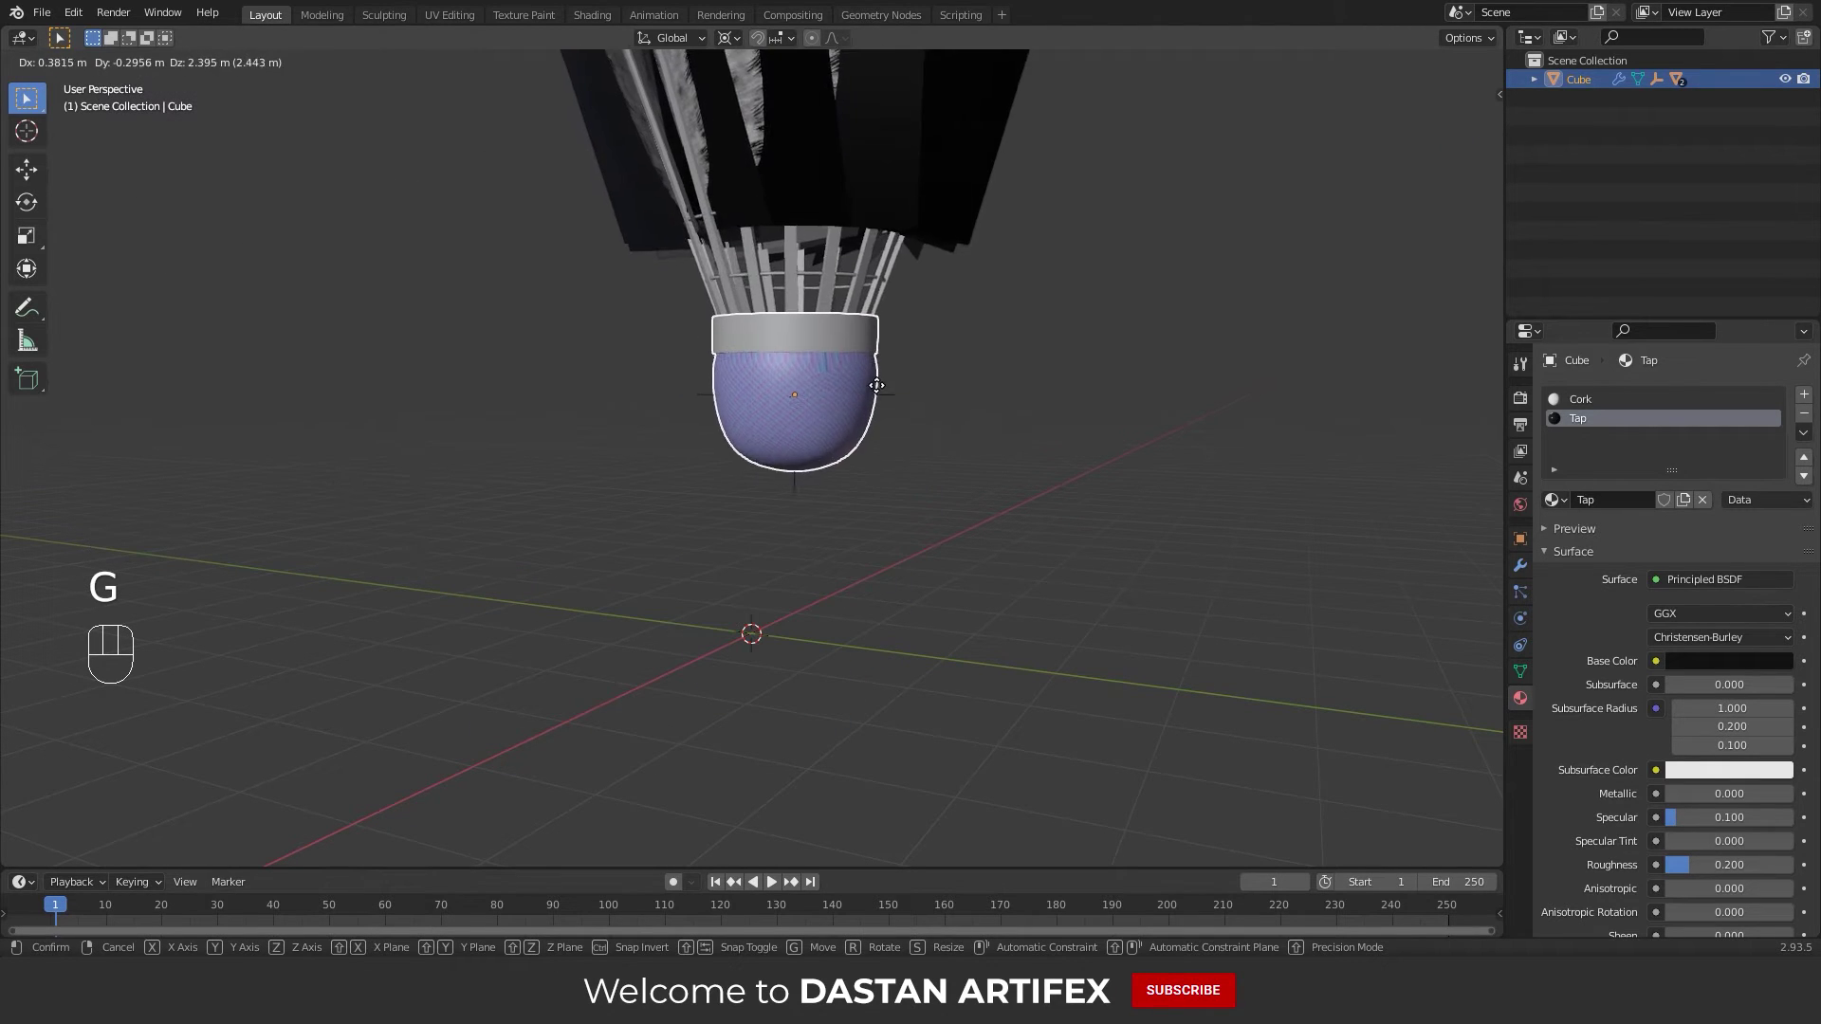
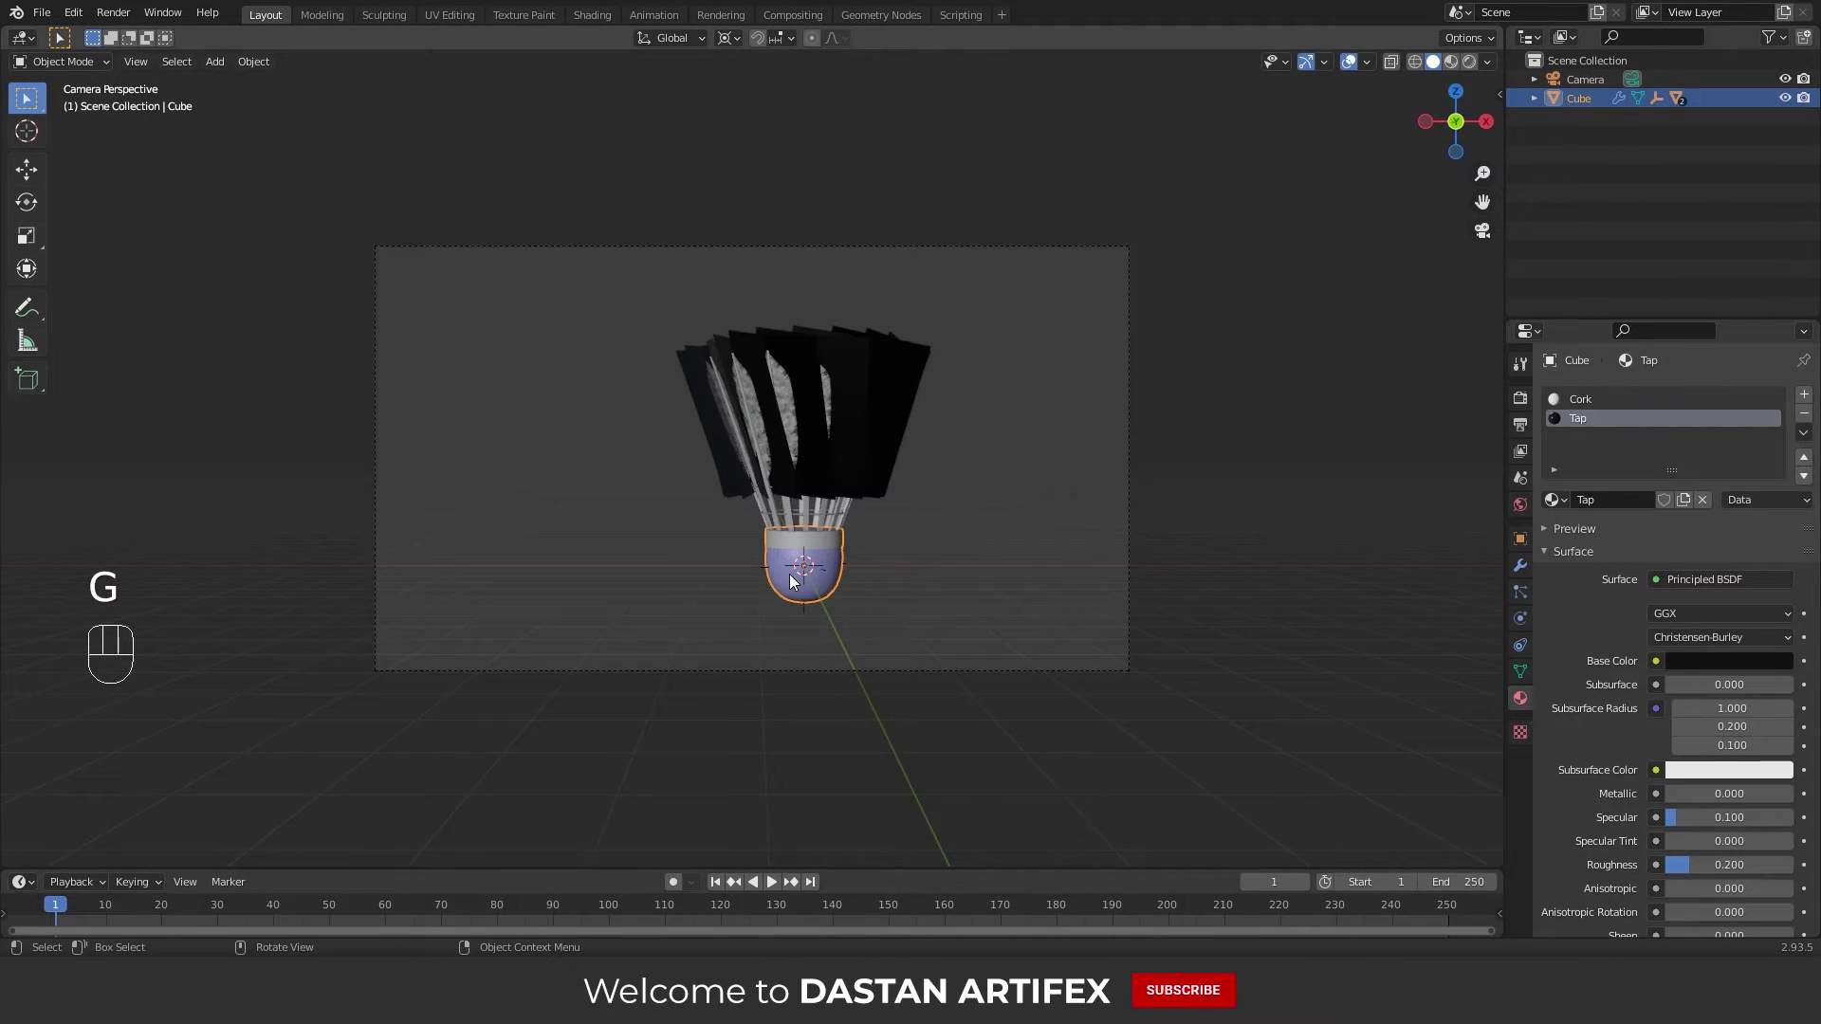
Tilt the shuttlecock with free trackball rotation inside the camera frame
{"action": "key", "text": "r"}
{"action": "key", "text": "r"}
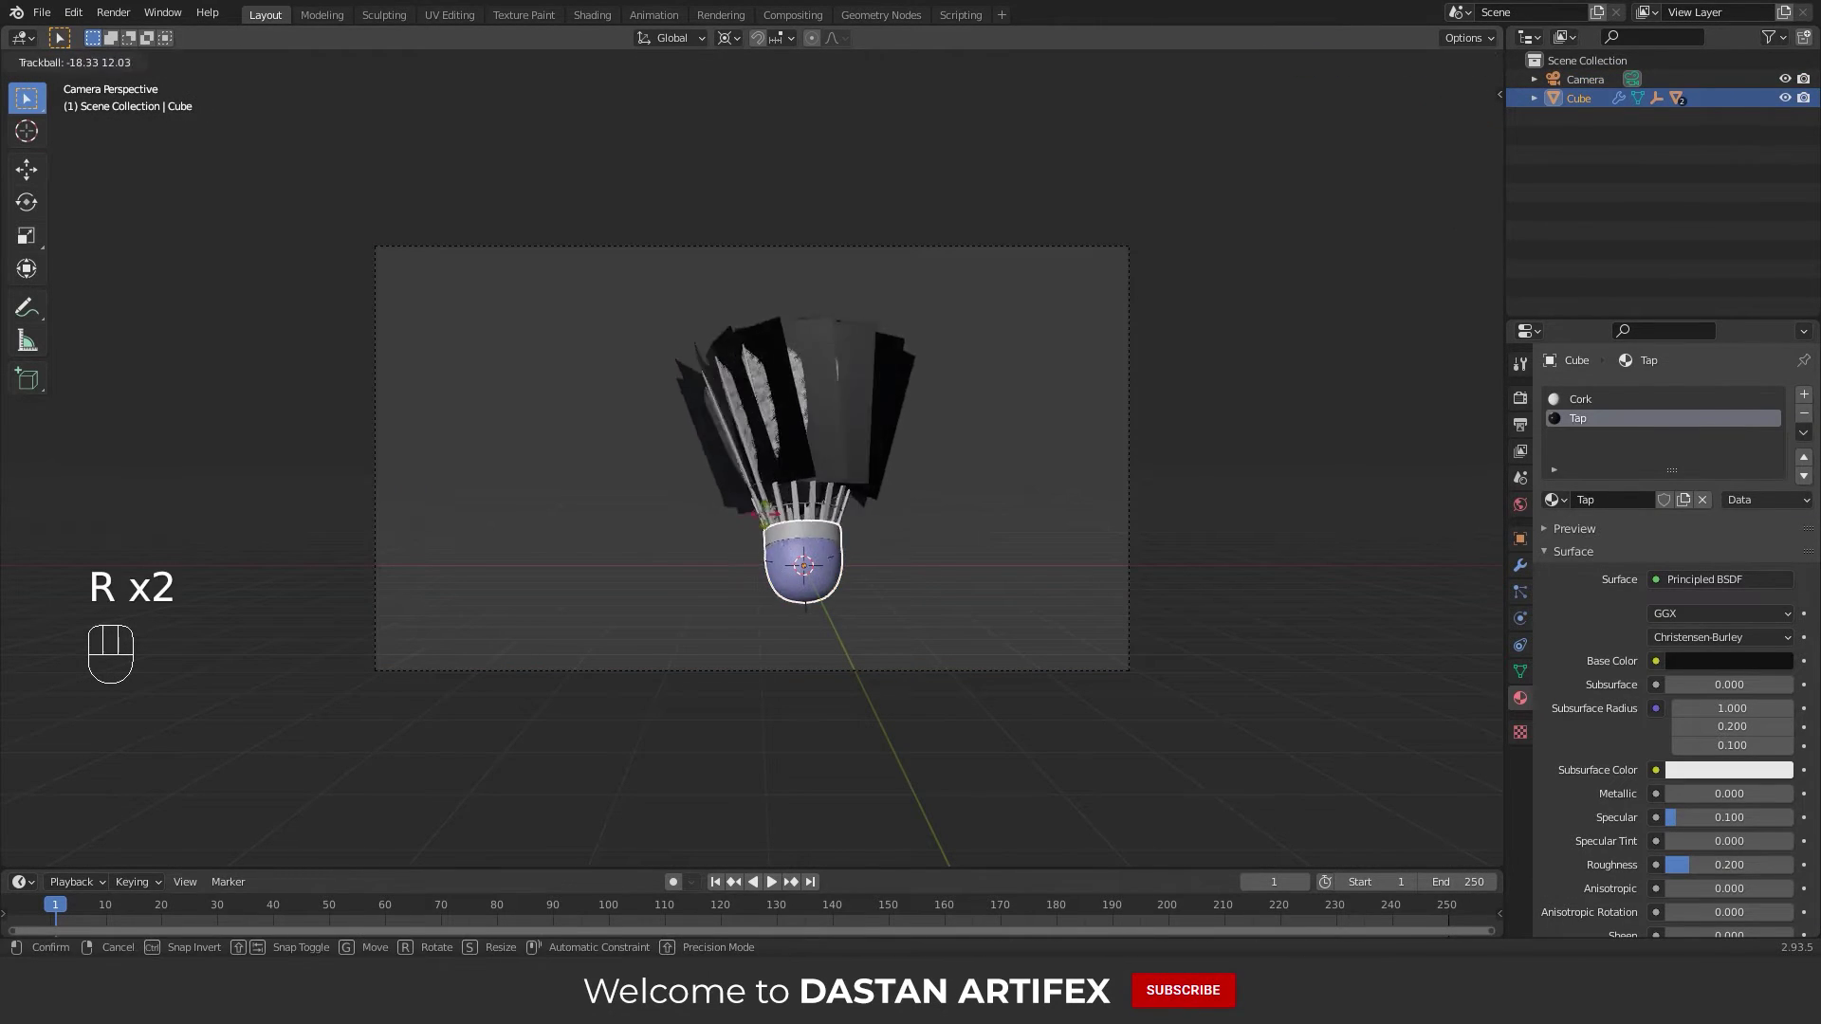
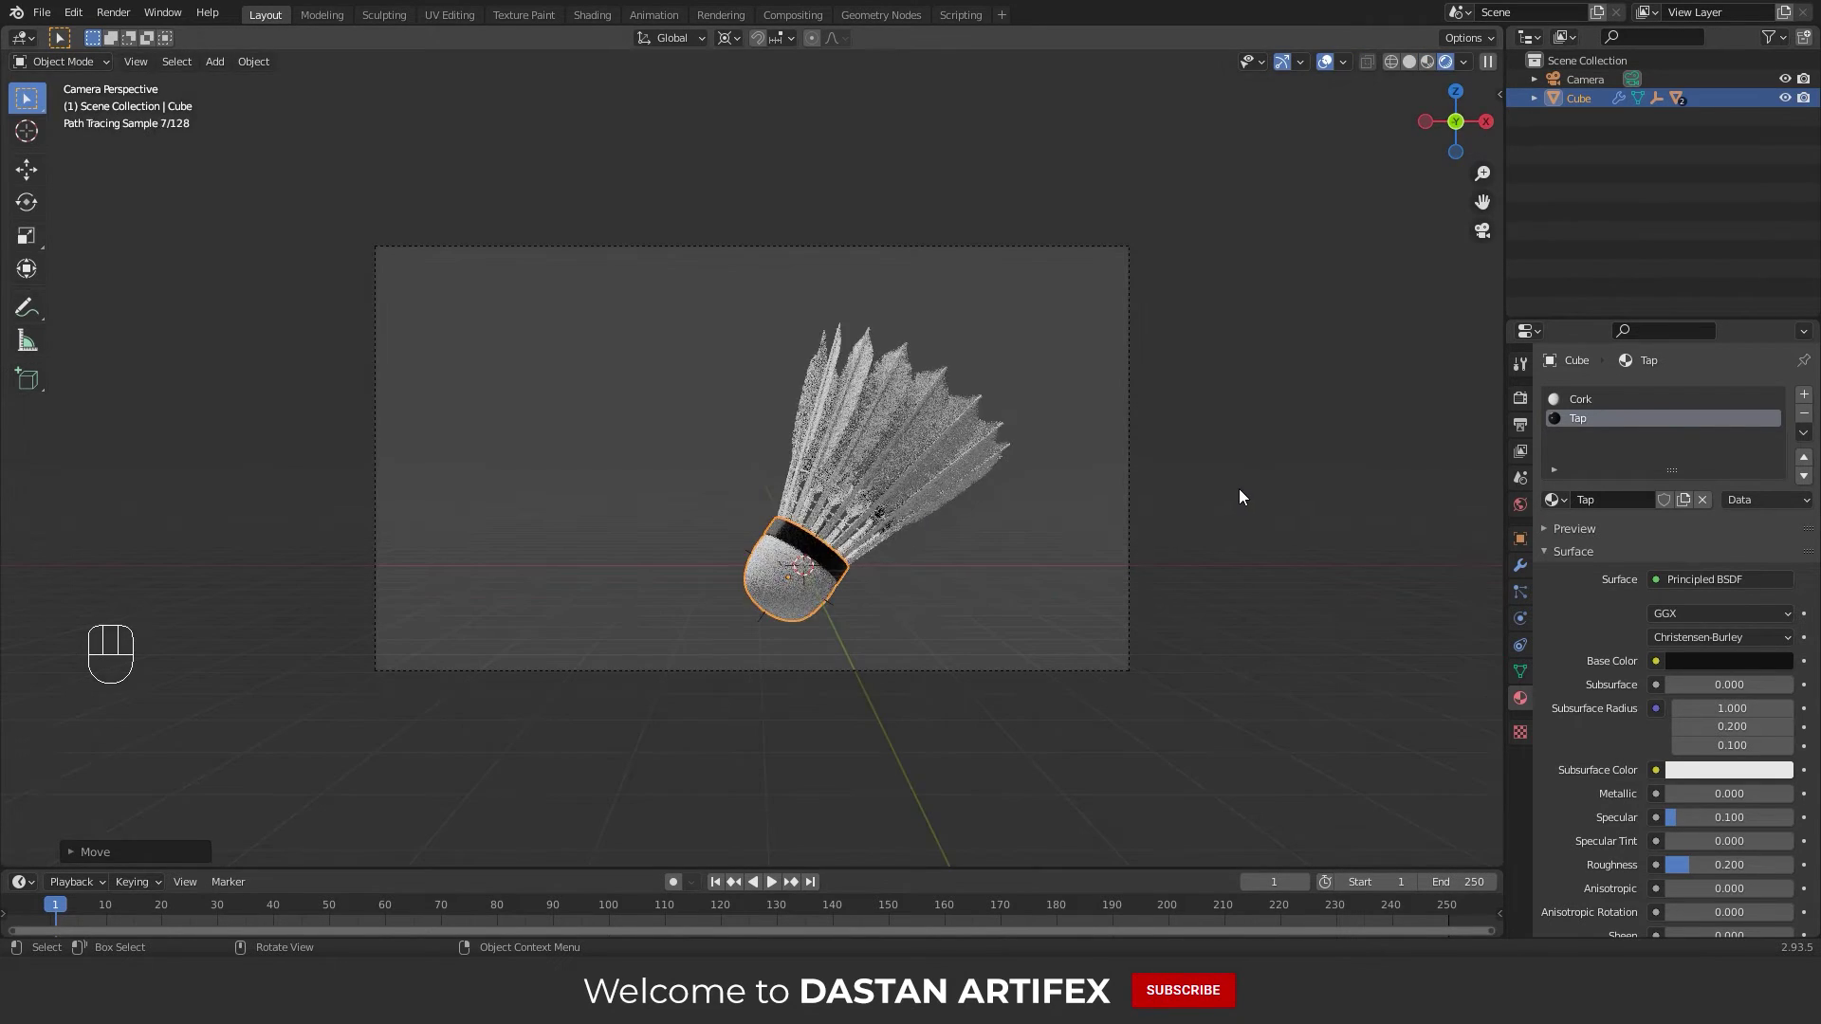
Set the world background colour to black with strength 0
{"action": "left_click", "coordinate": [1239, 495]}
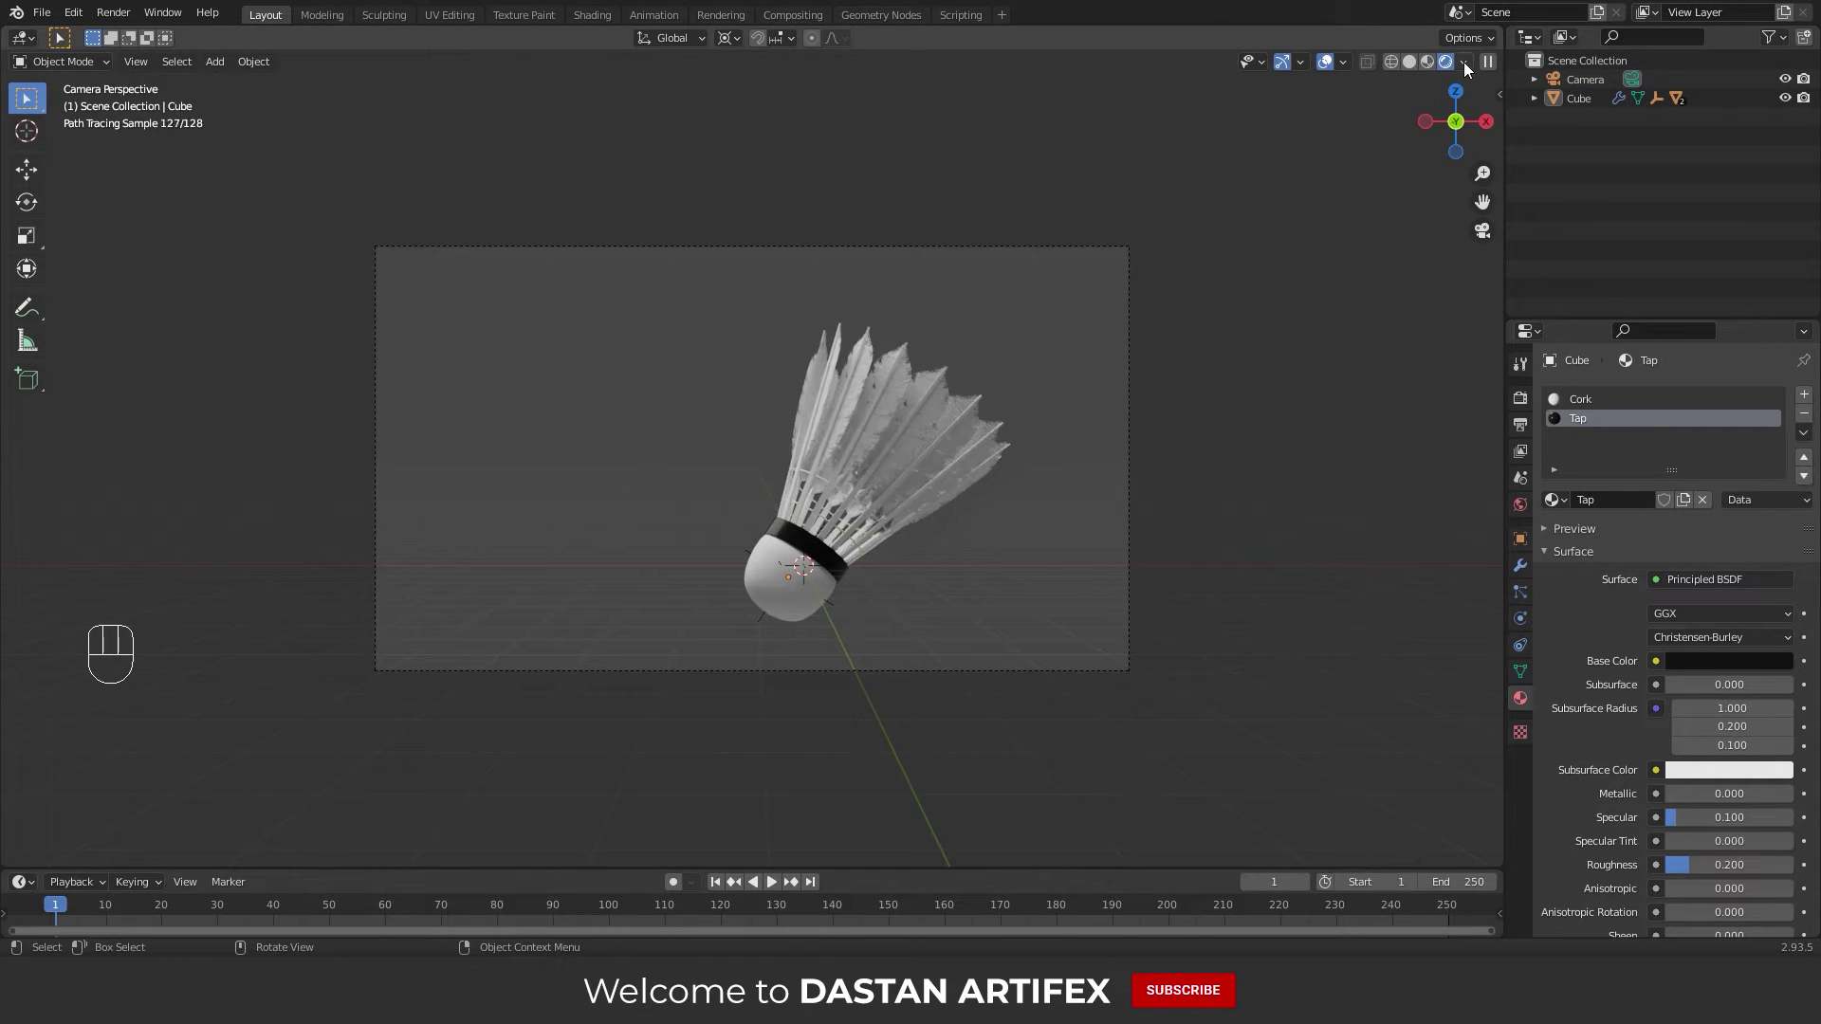
{"action": "left_click_drag", "start_coordinate": [1470, 68], "coordinate": [1297, 330]}
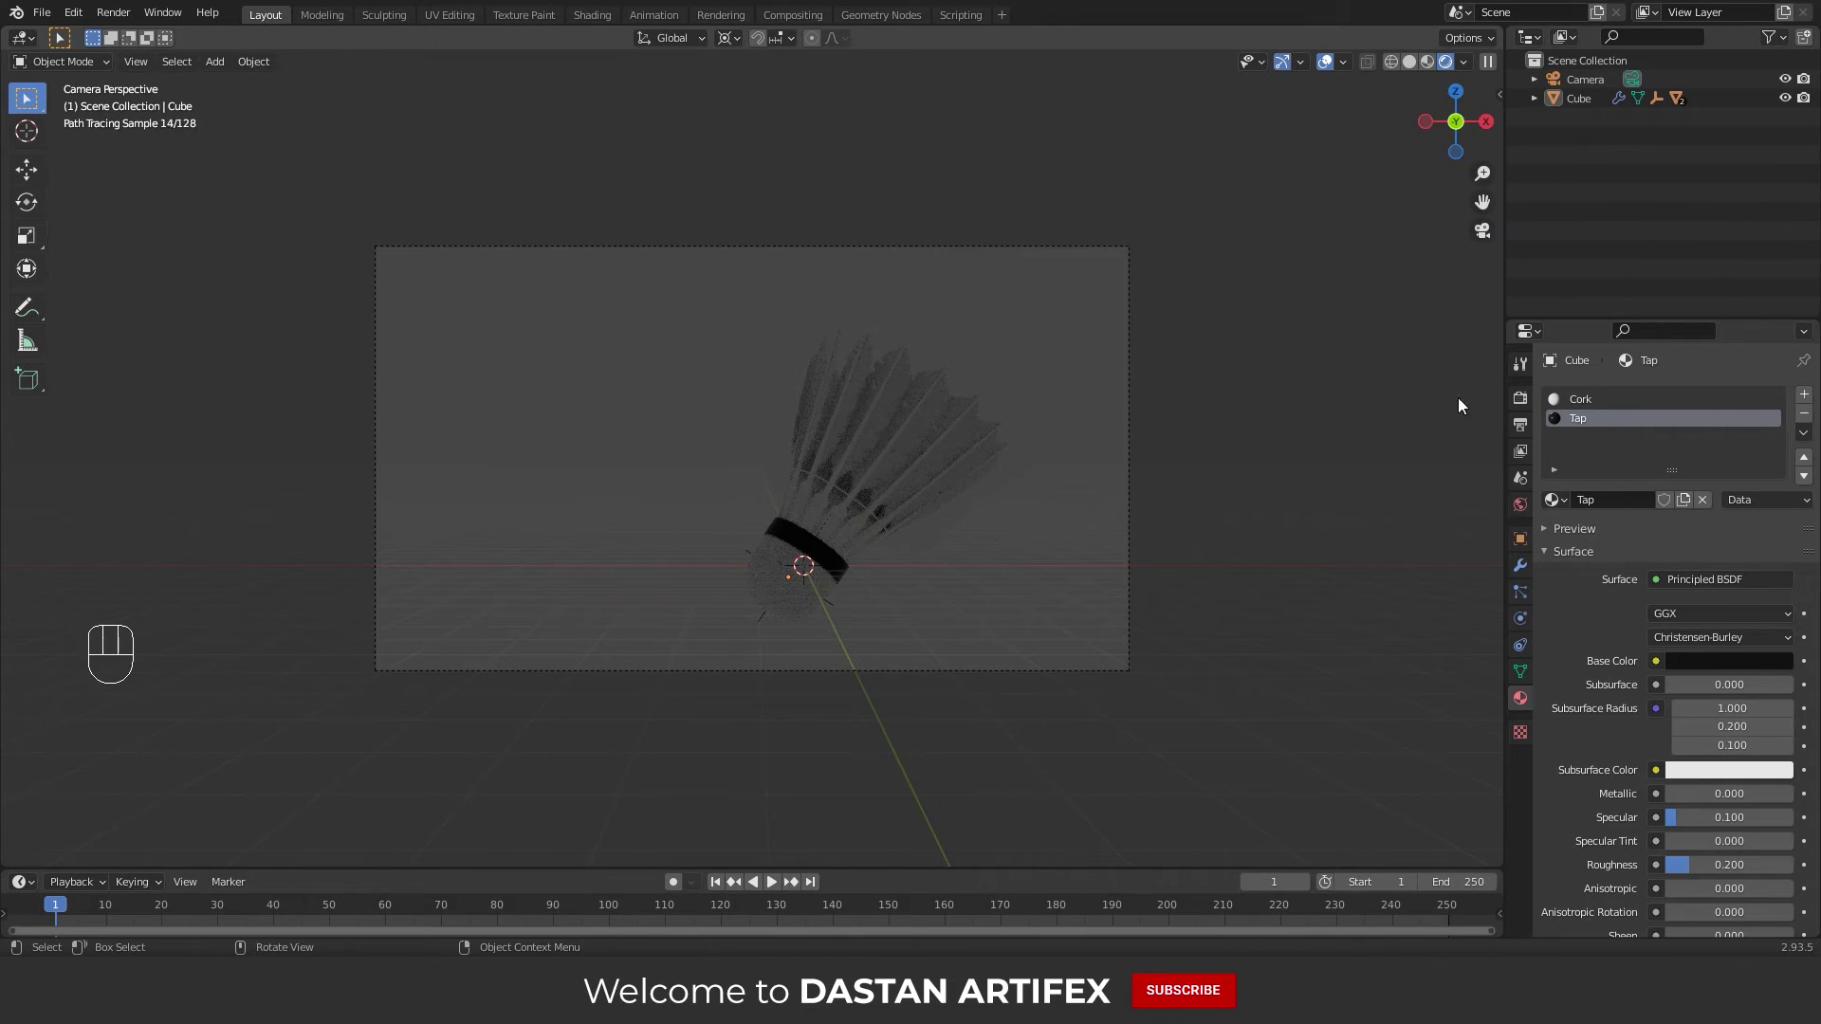
{"action": "left_click", "coordinate": [1525, 504]}
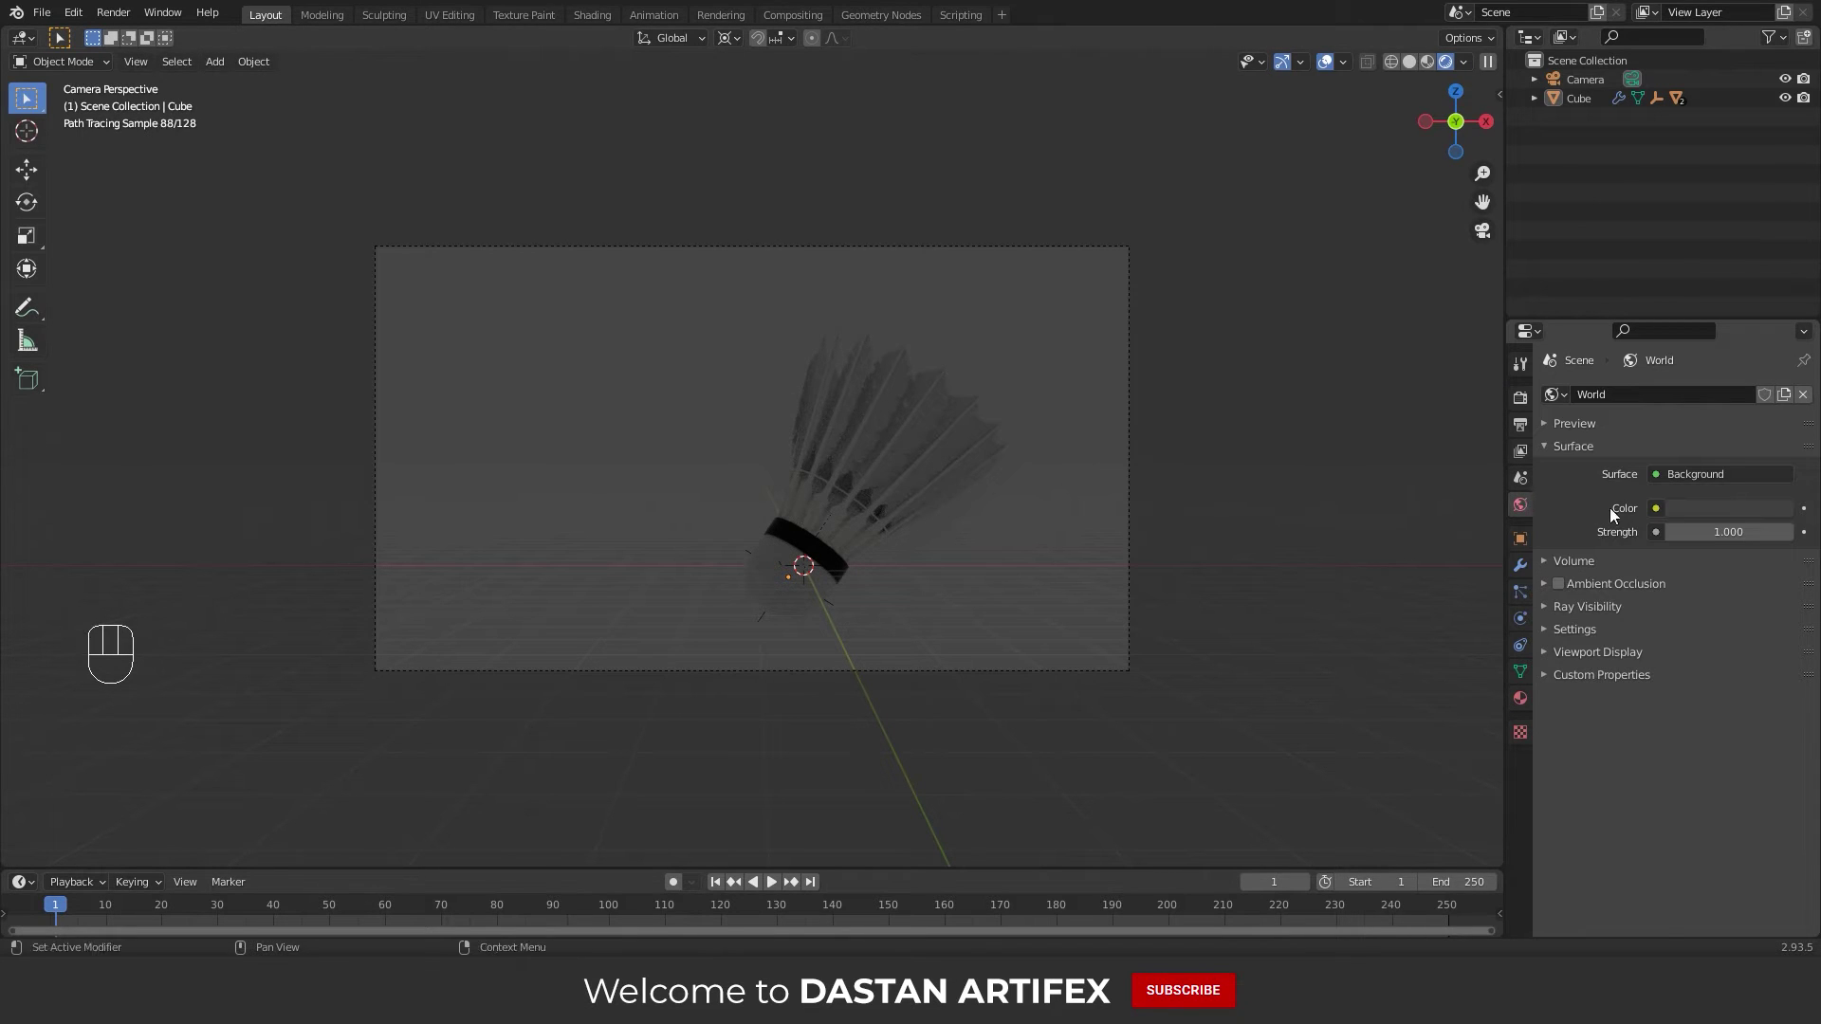
{"action": "left_click", "coordinate": [1697, 518]}
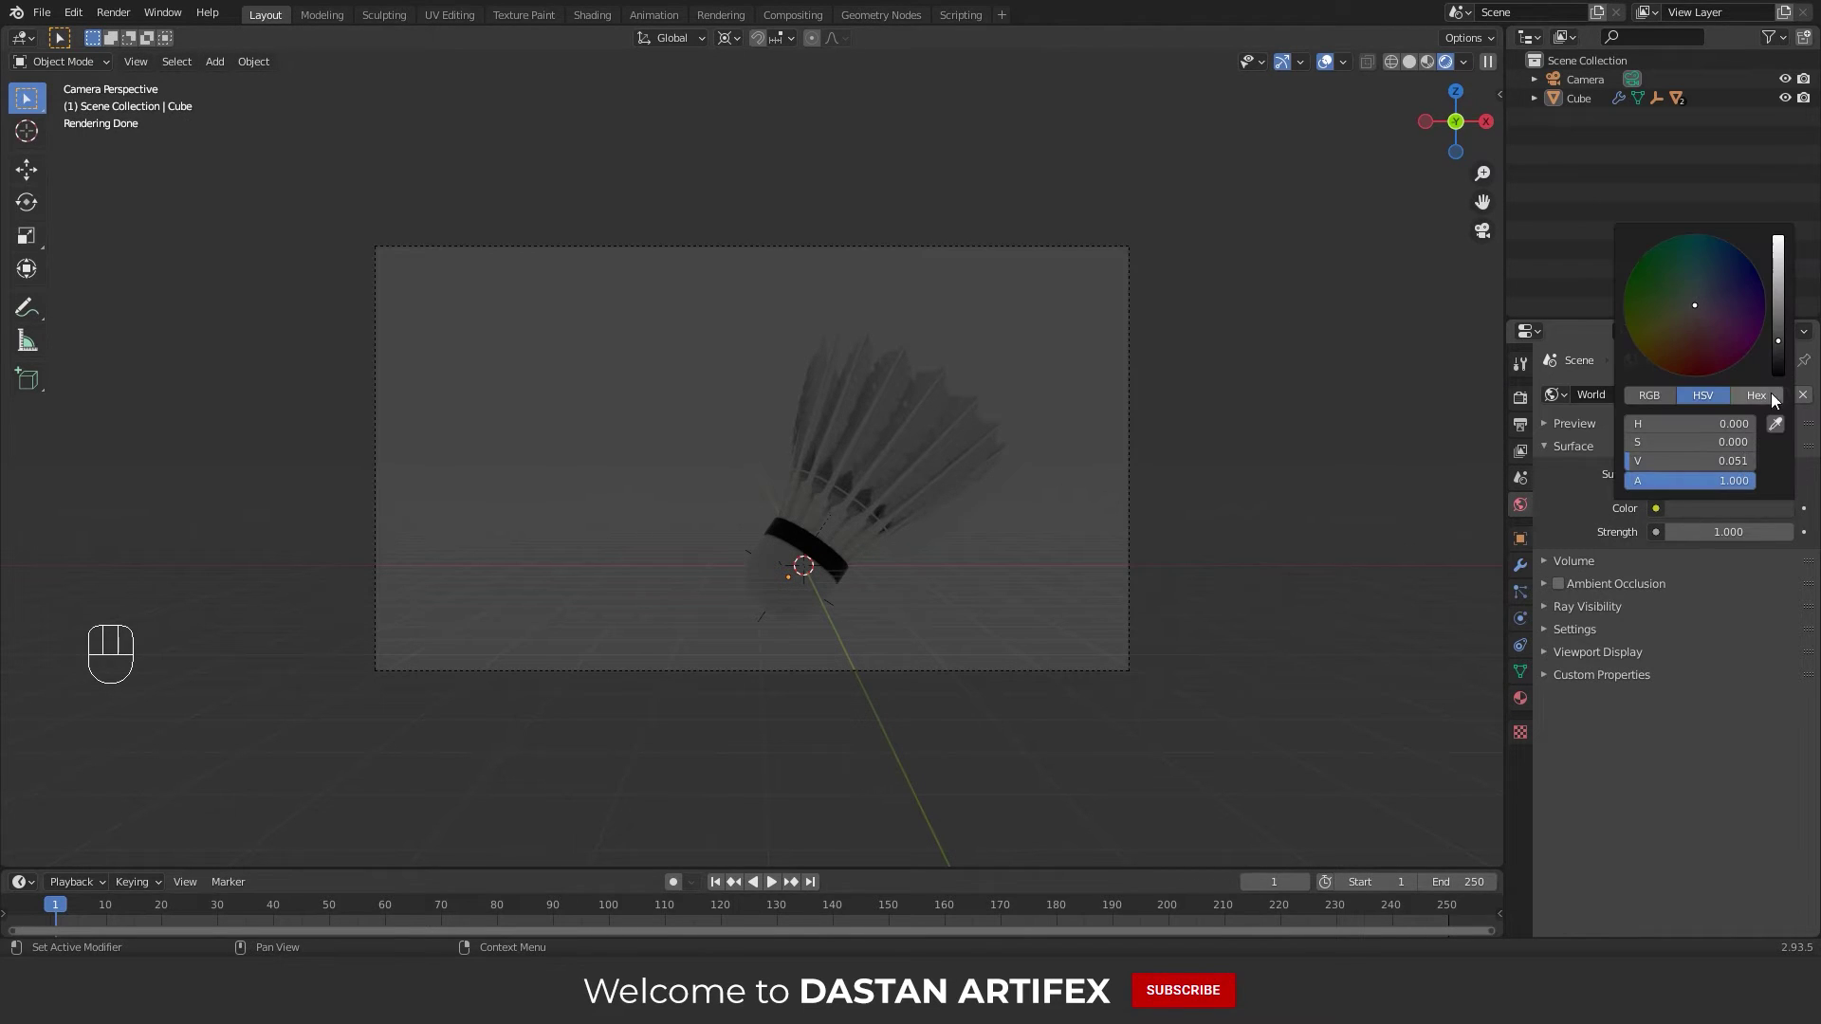
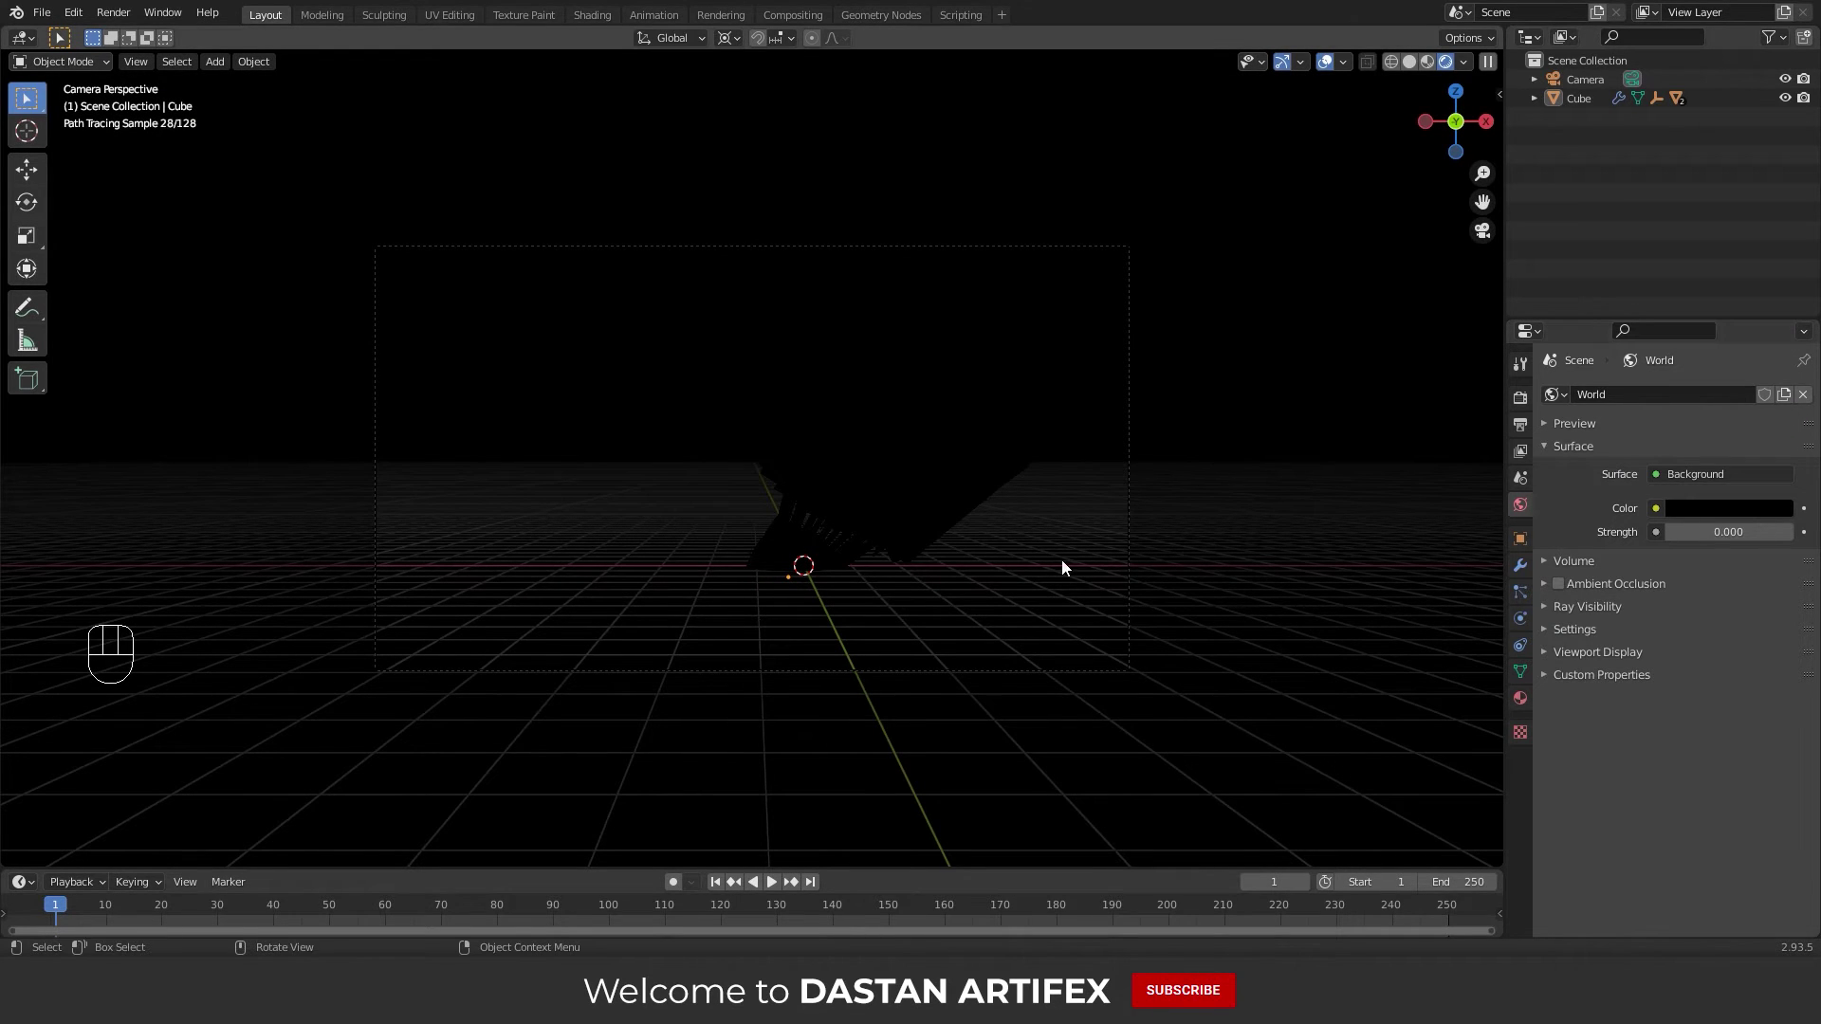
Hide viewport overlays, navigation gizmos and the tool shelf for a clean view
{"action": "left_click", "coordinate": [1336, 71]}
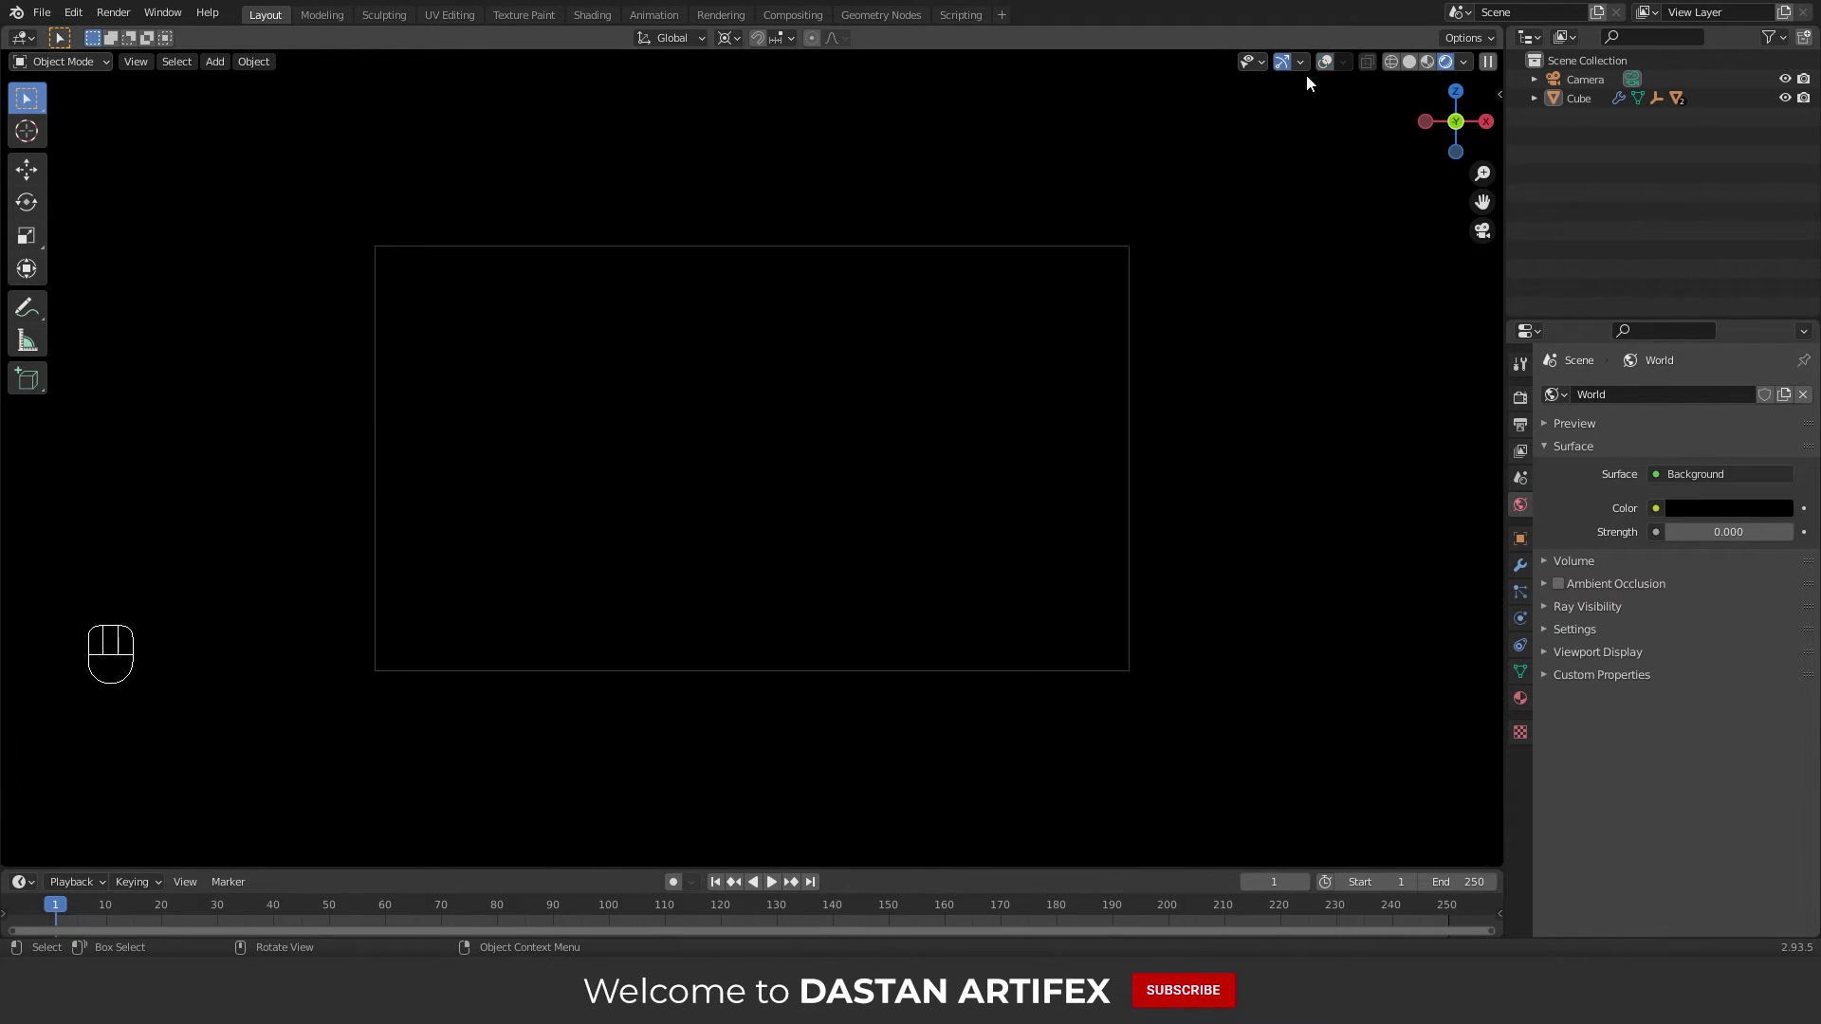
{"action": "left_click", "coordinate": [1295, 71]}
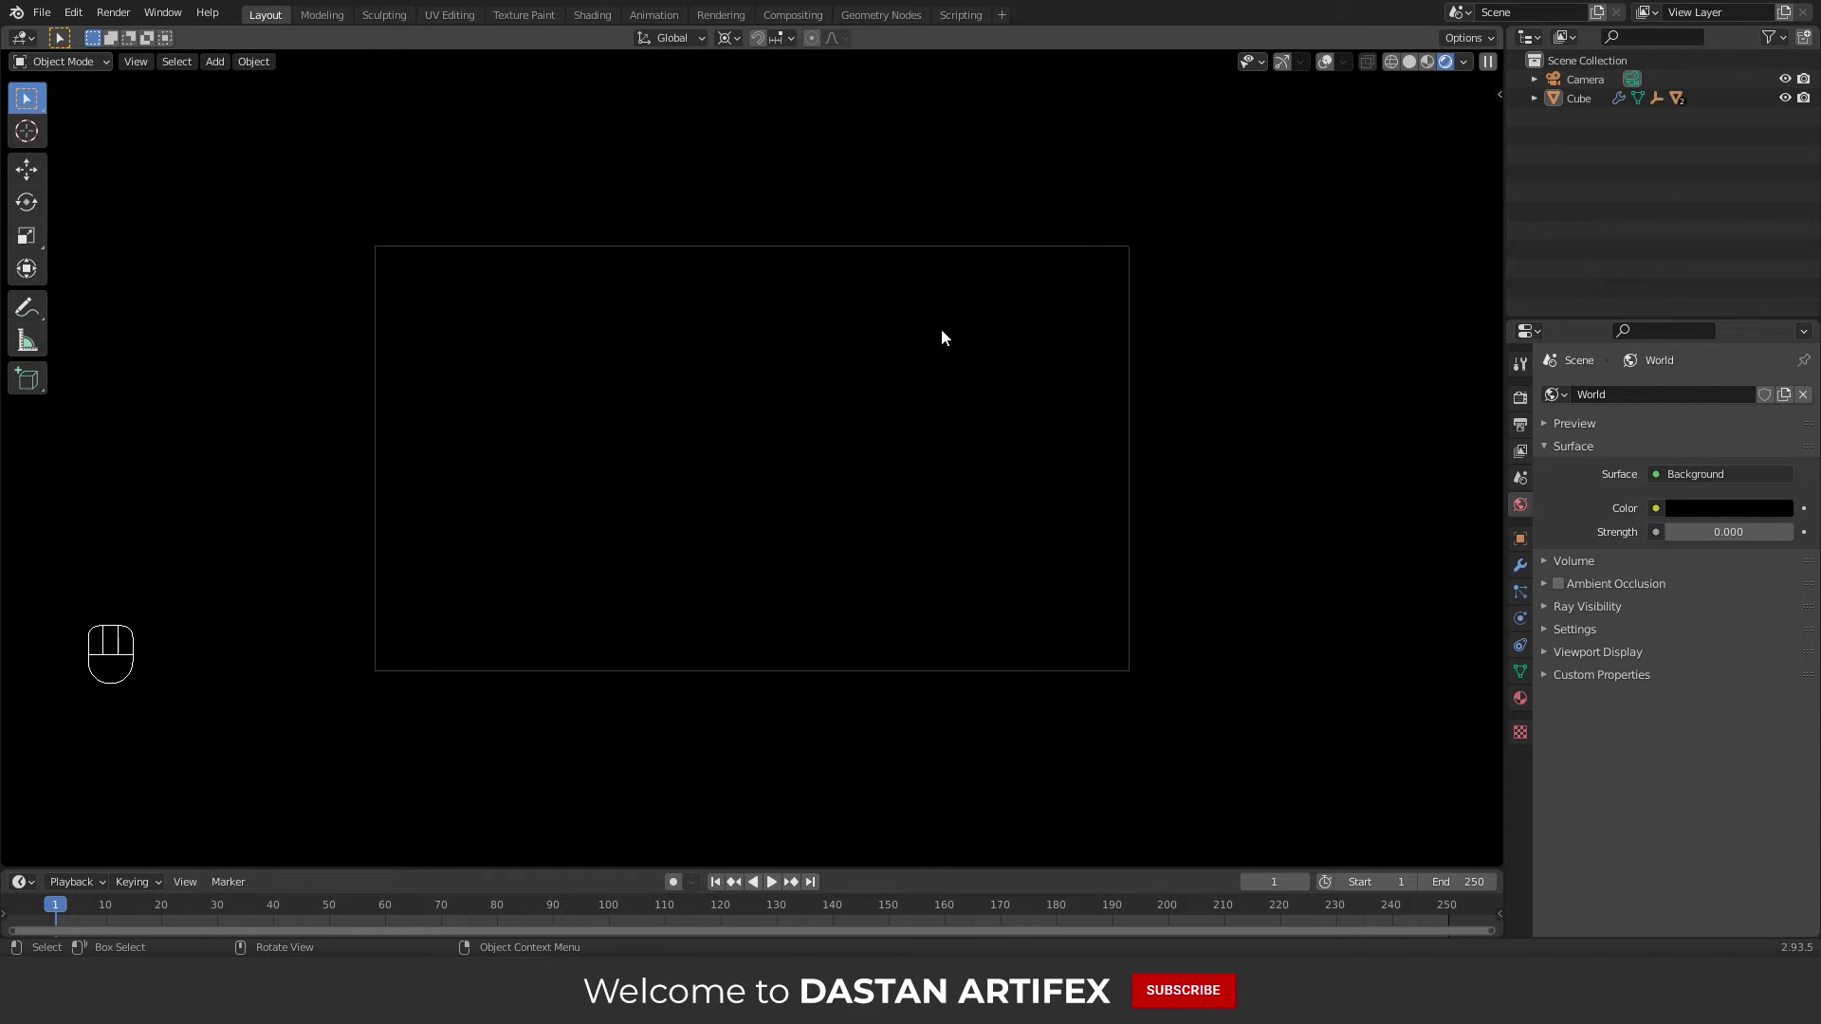
{"action": "key", "text": "t"}
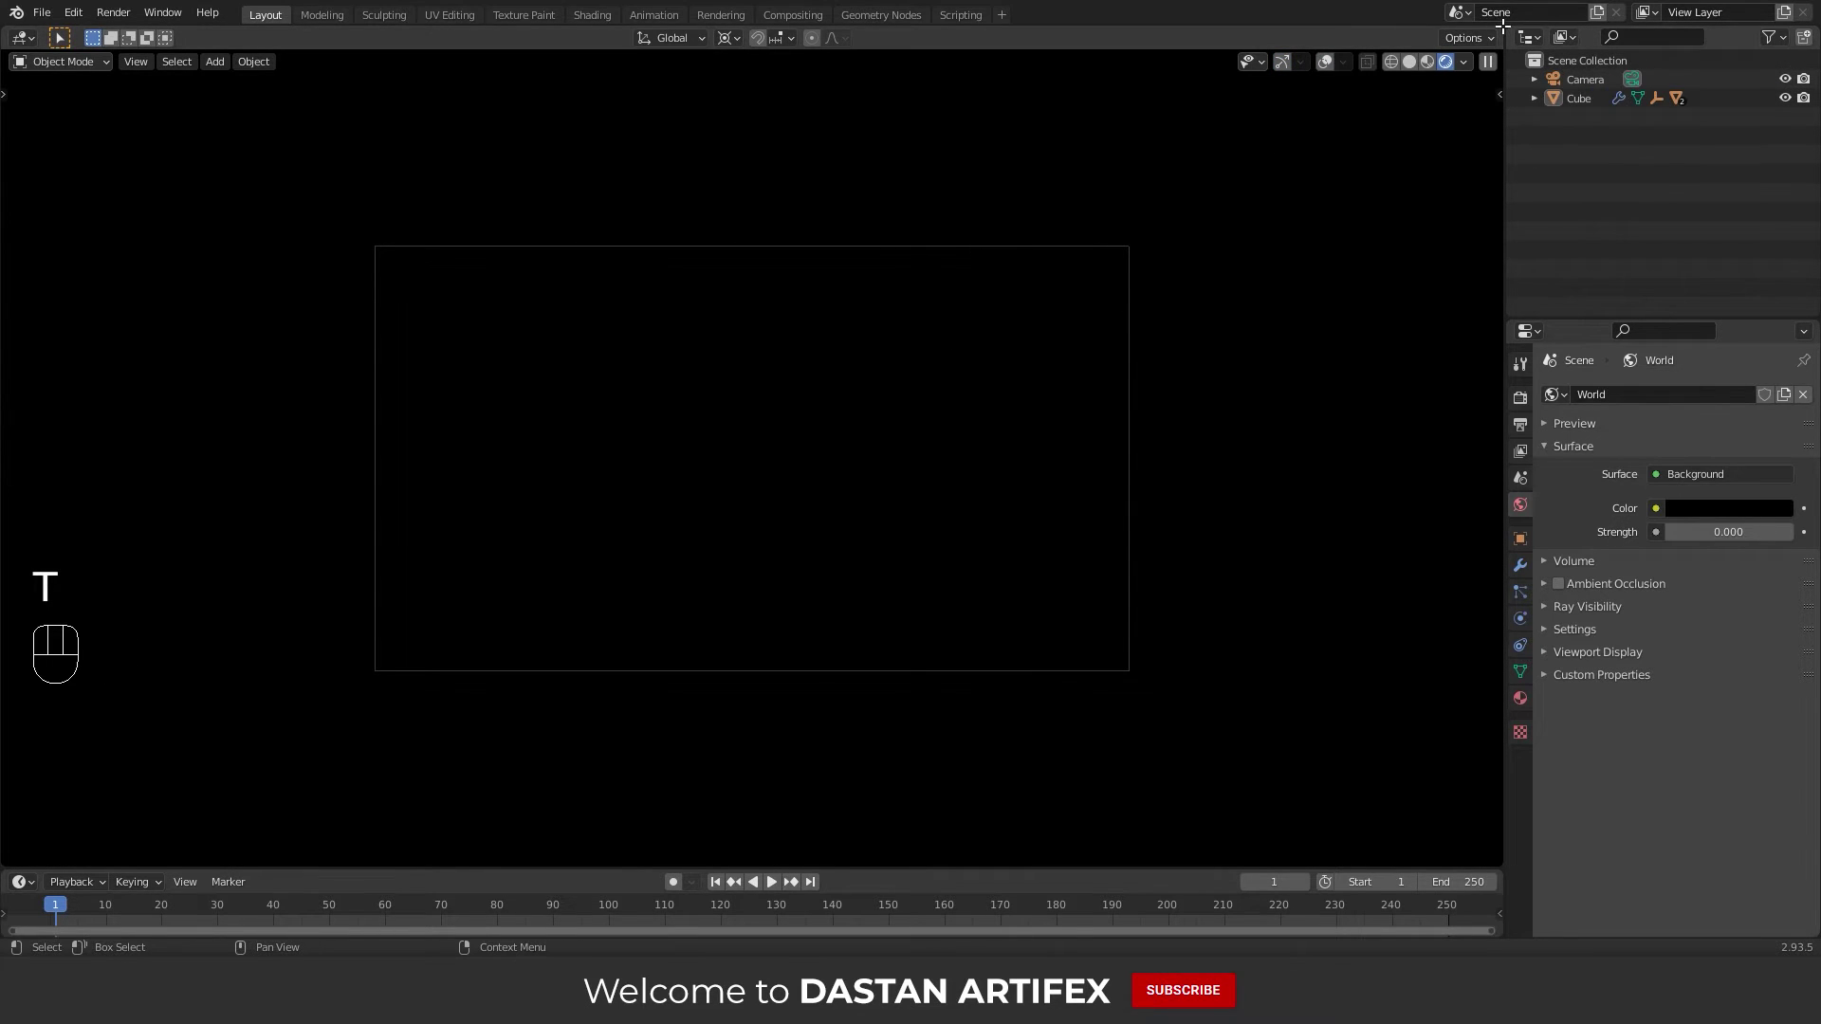
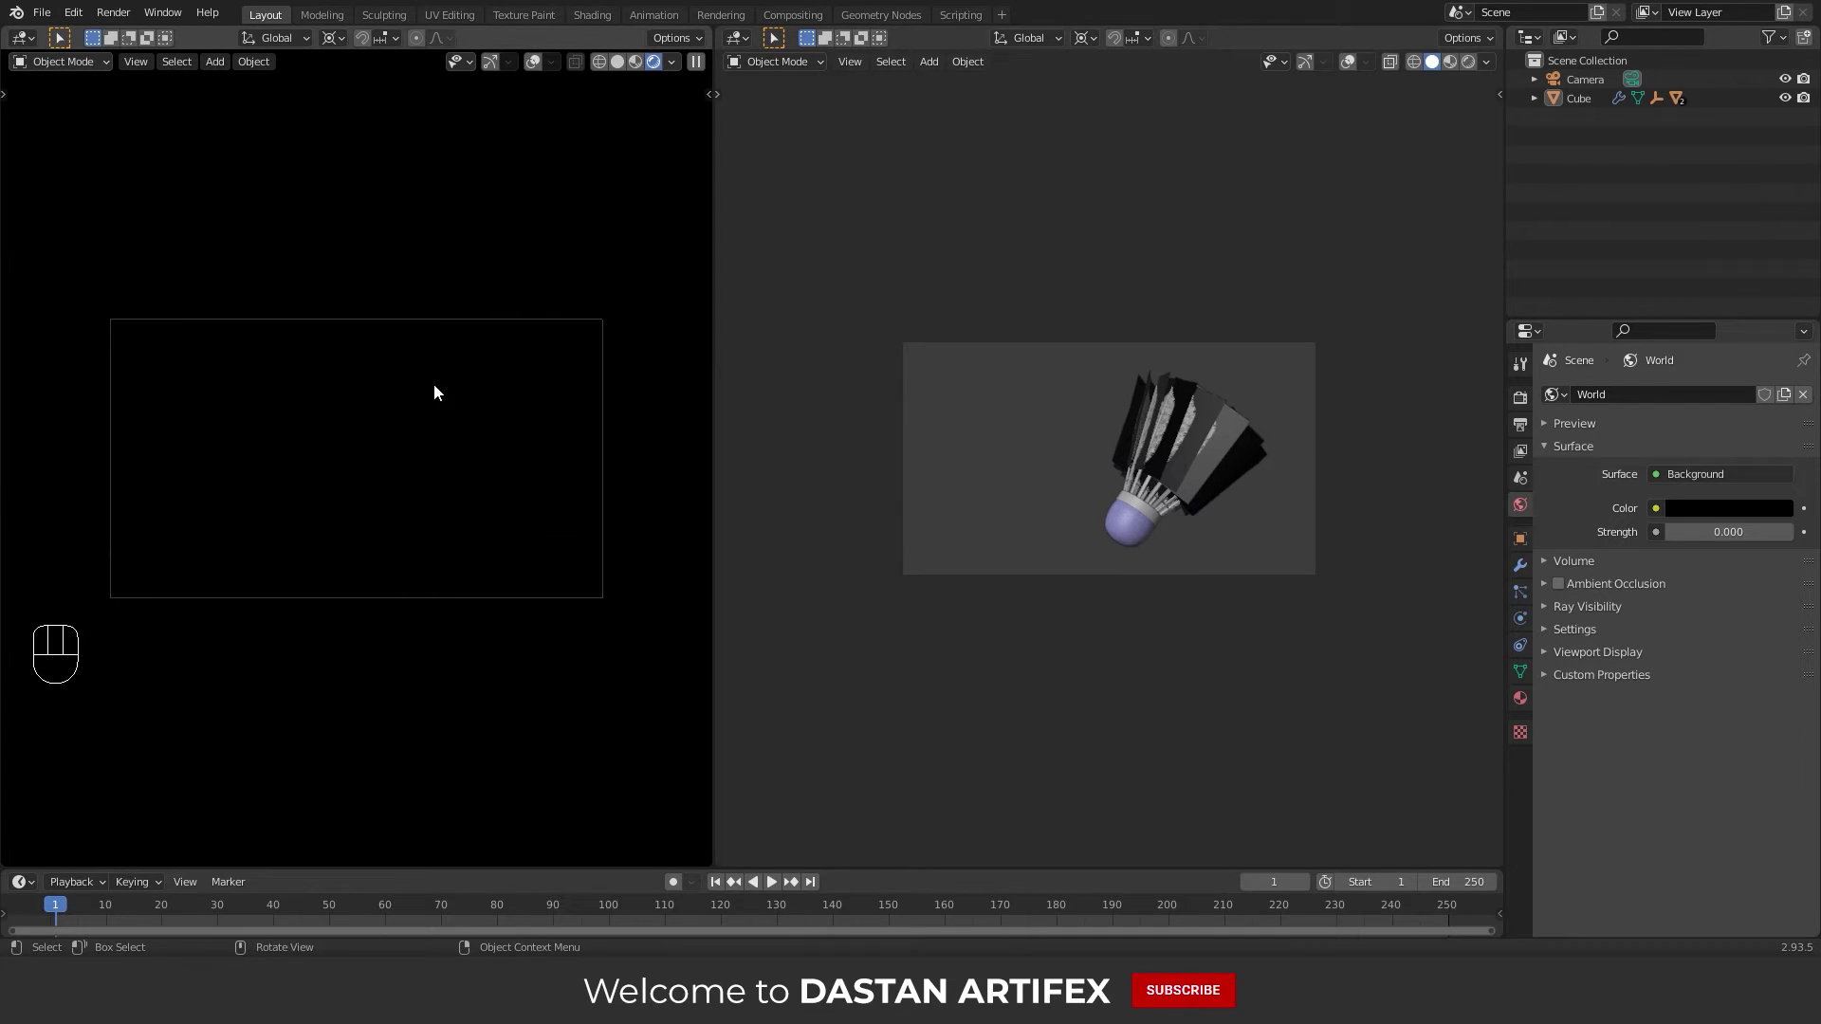
Leave camera view in the right viewport and orbit around the shuttlecock
{"action": "left_click_drag", "start_coordinate": [1171, 416], "coordinate": [1149, 485]}
{"action": "left_click", "coordinate": [1358, 68]}
{"action": "left_click", "coordinate": [1312, 71]}
{"action": "key", "text": "t"}
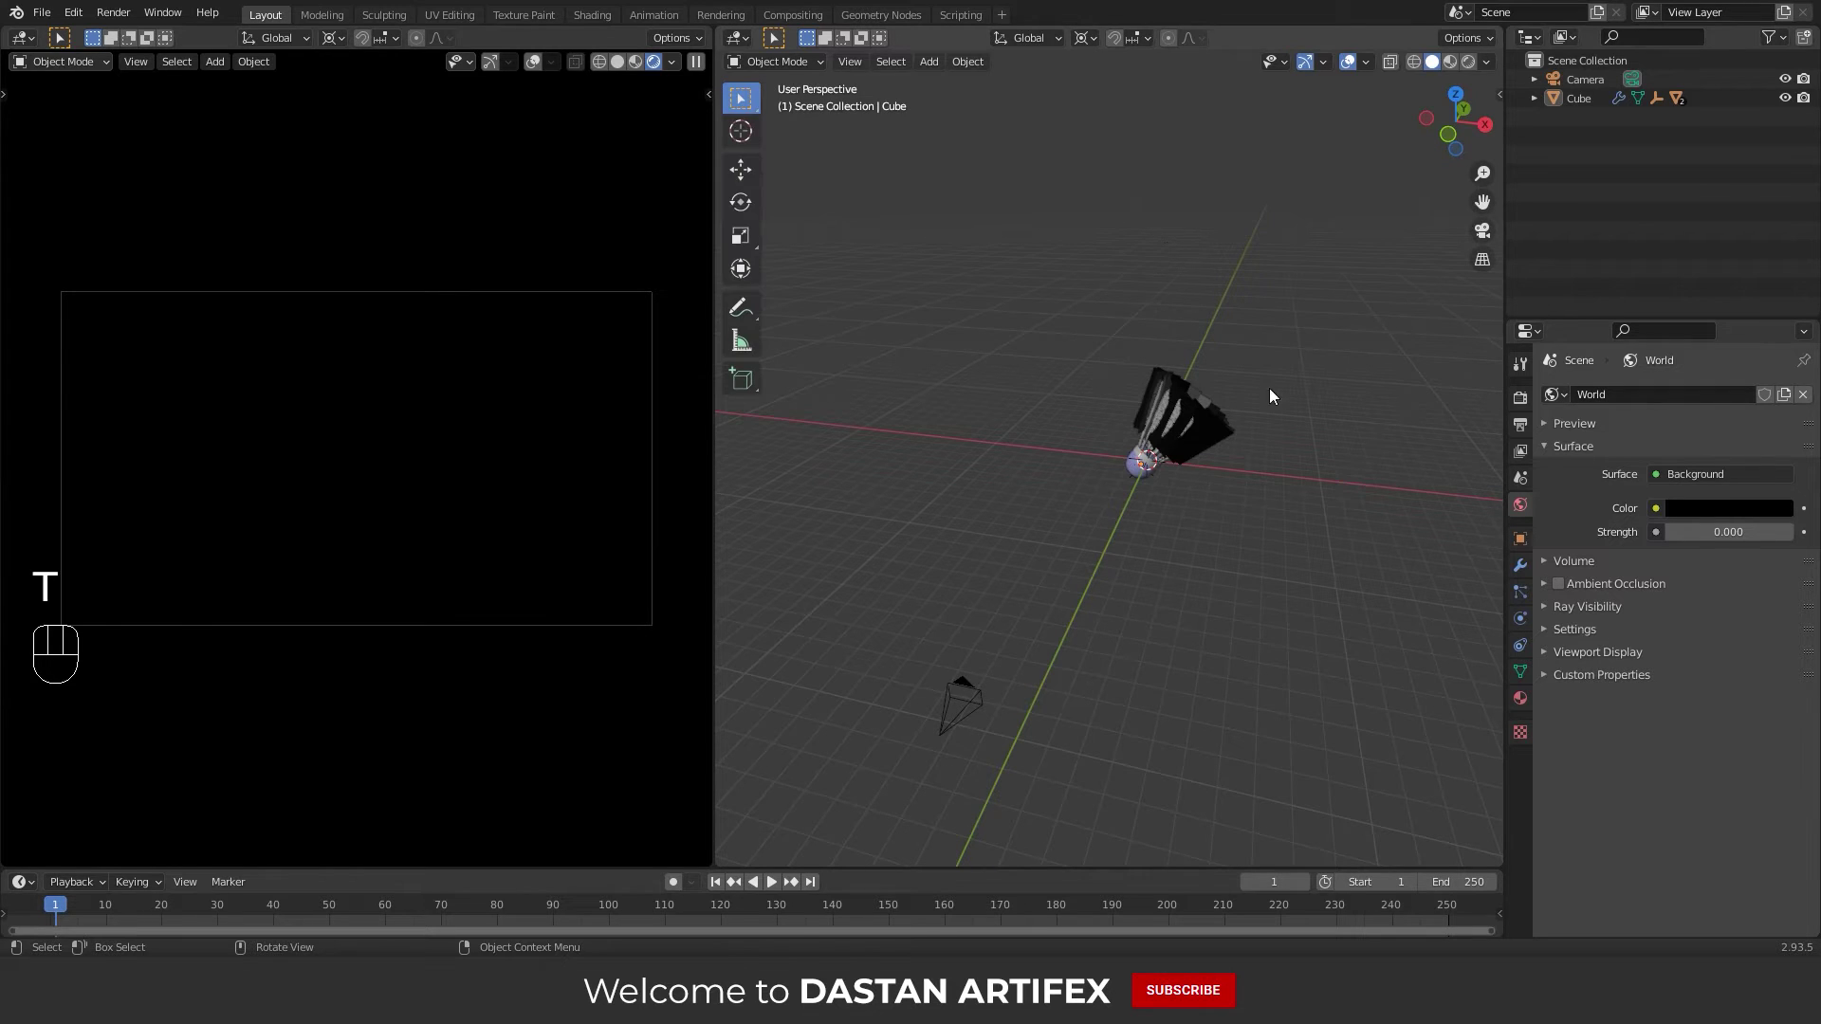
{"action": "middle_click", "coordinate": [1119, 420]}
{"action": "middle_click", "coordinate": [1160, 441]}
{"action": "middle_click", "coordinate": [1098, 486]}
{"action": "middle_click", "coordinate": [1110, 505]}
Add a second area light and slide it along X to the opposite side at 4000 W, 20° spread
{"action": "key", "text": "shift+a"}
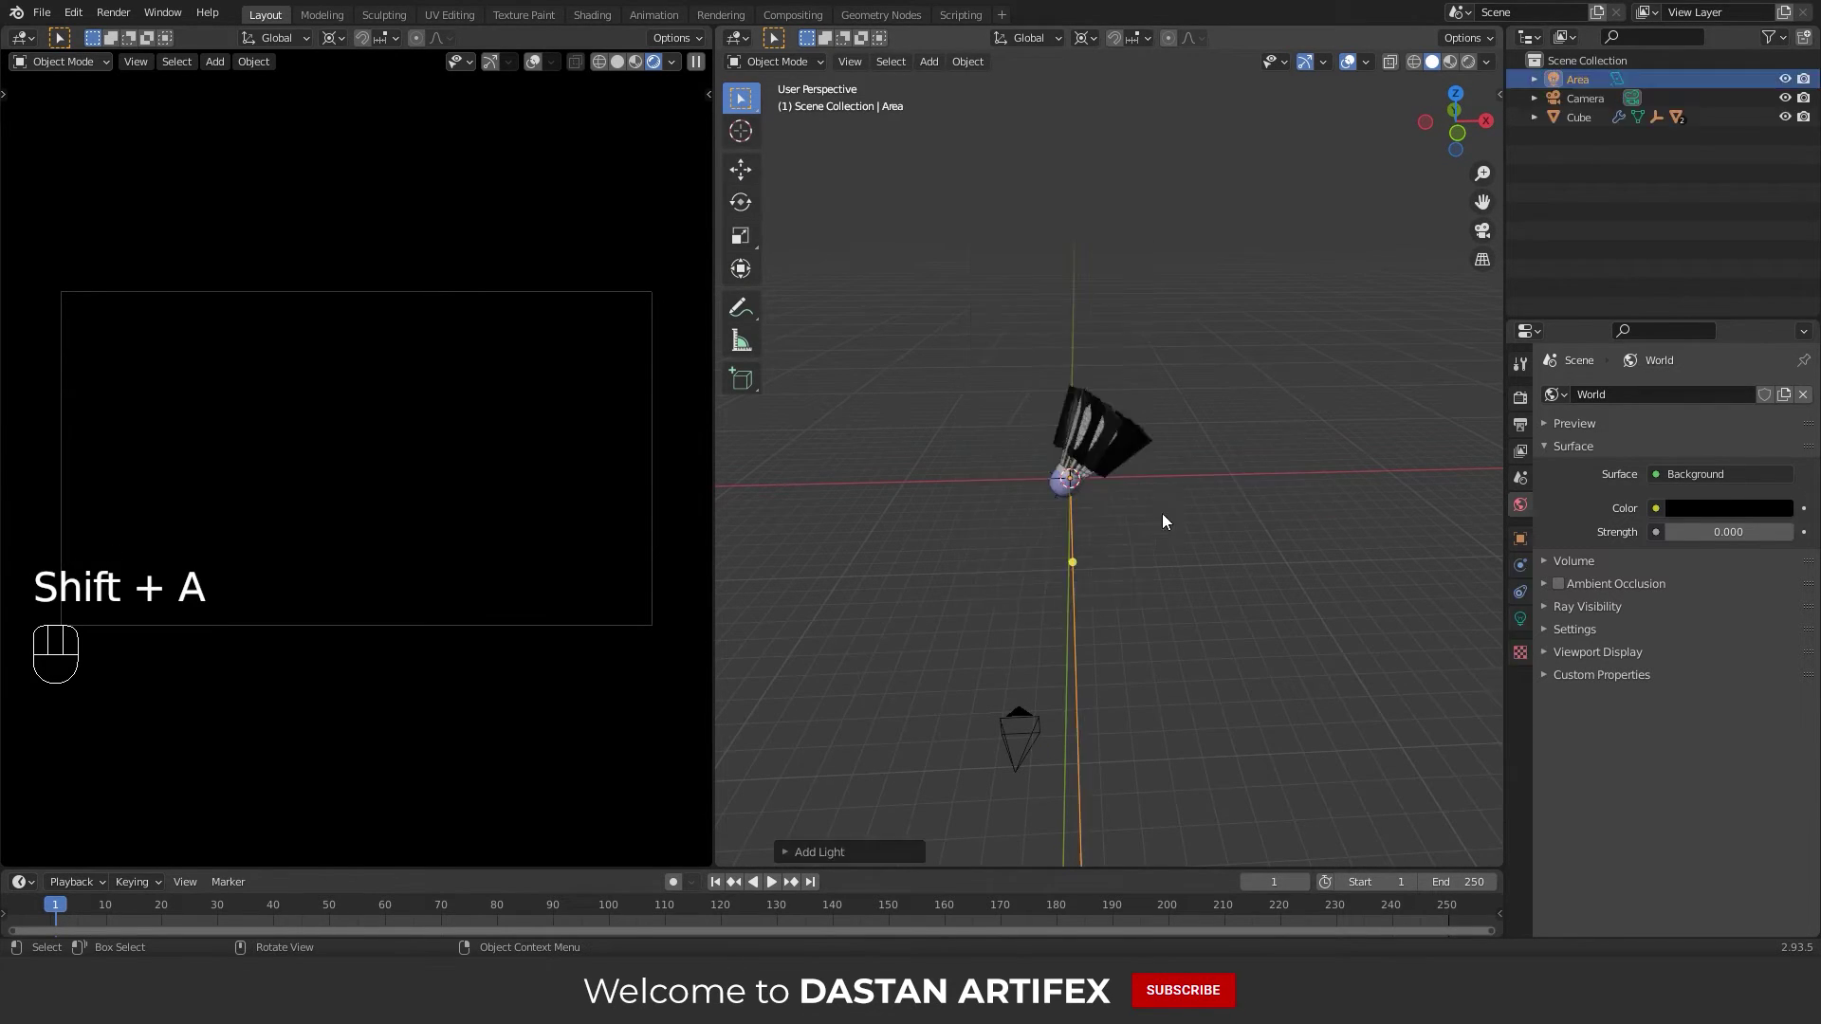
{"action": "left_click", "coordinate": [1127, 485]}
{"action": "left_click", "coordinate": [1142, 500]}
{"action": "key", "text": "g"}
{"action": "key", "text": "x"}
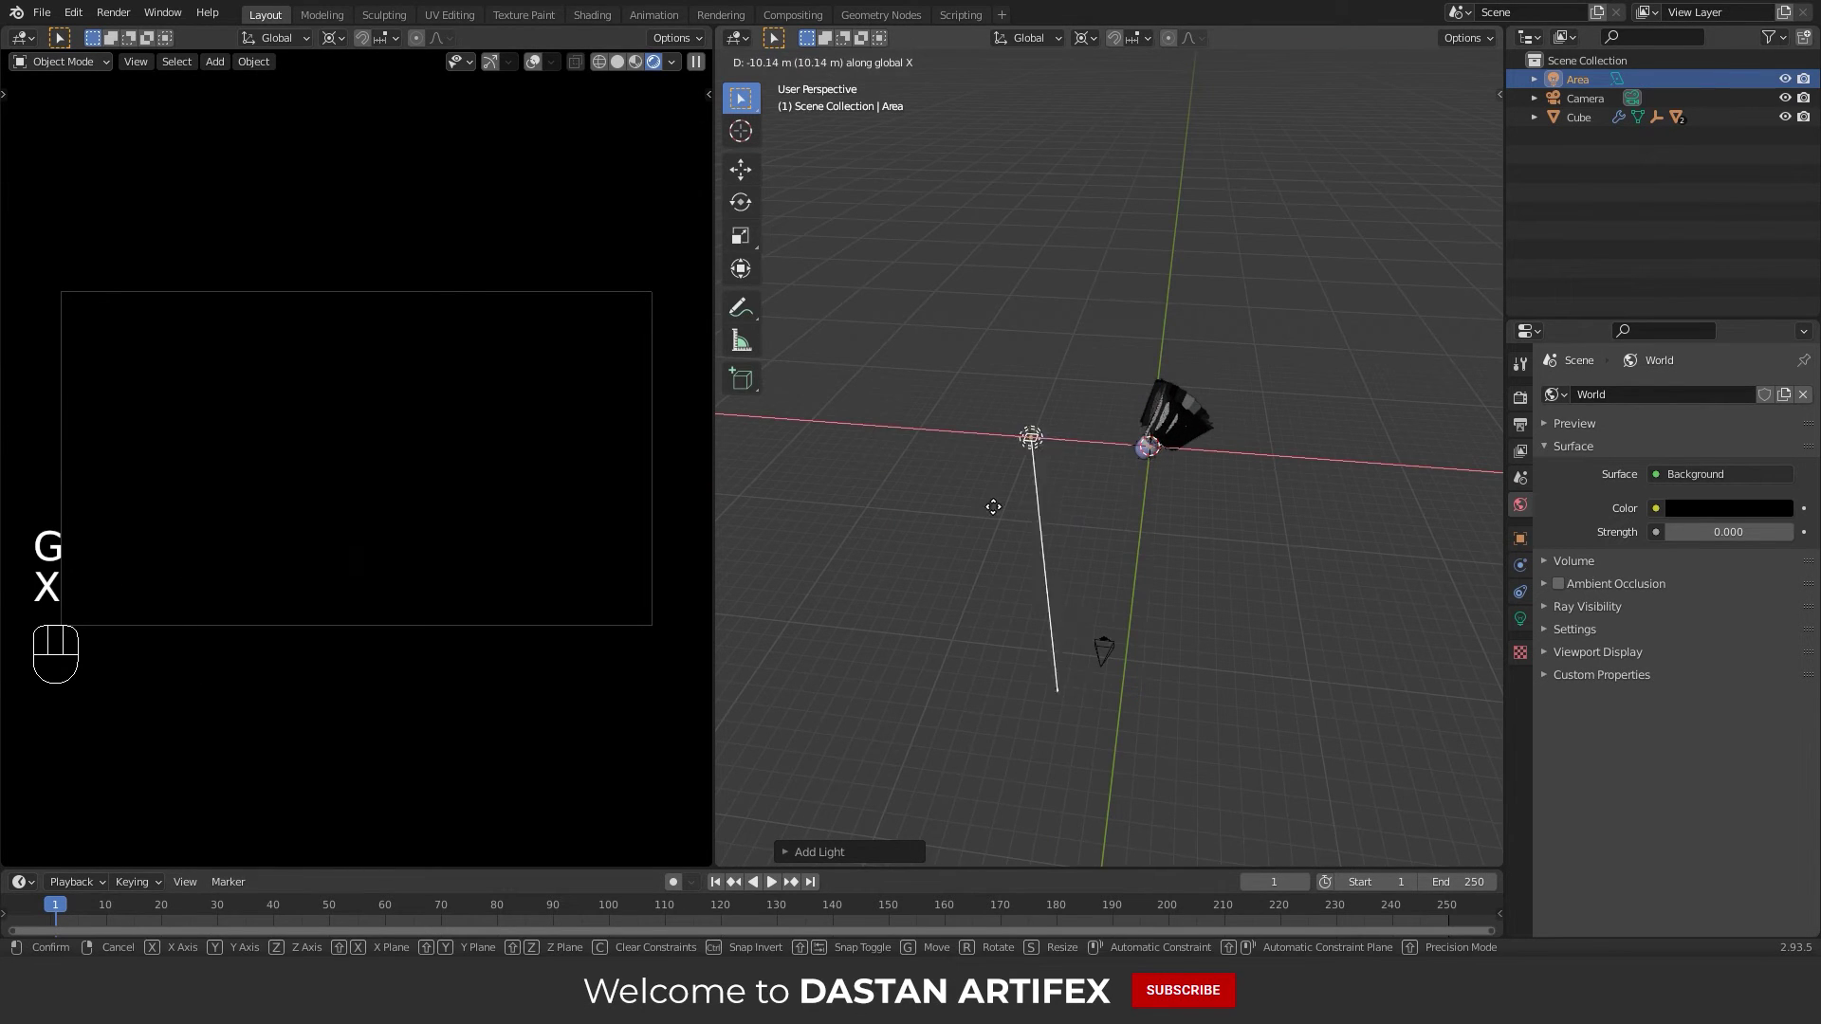
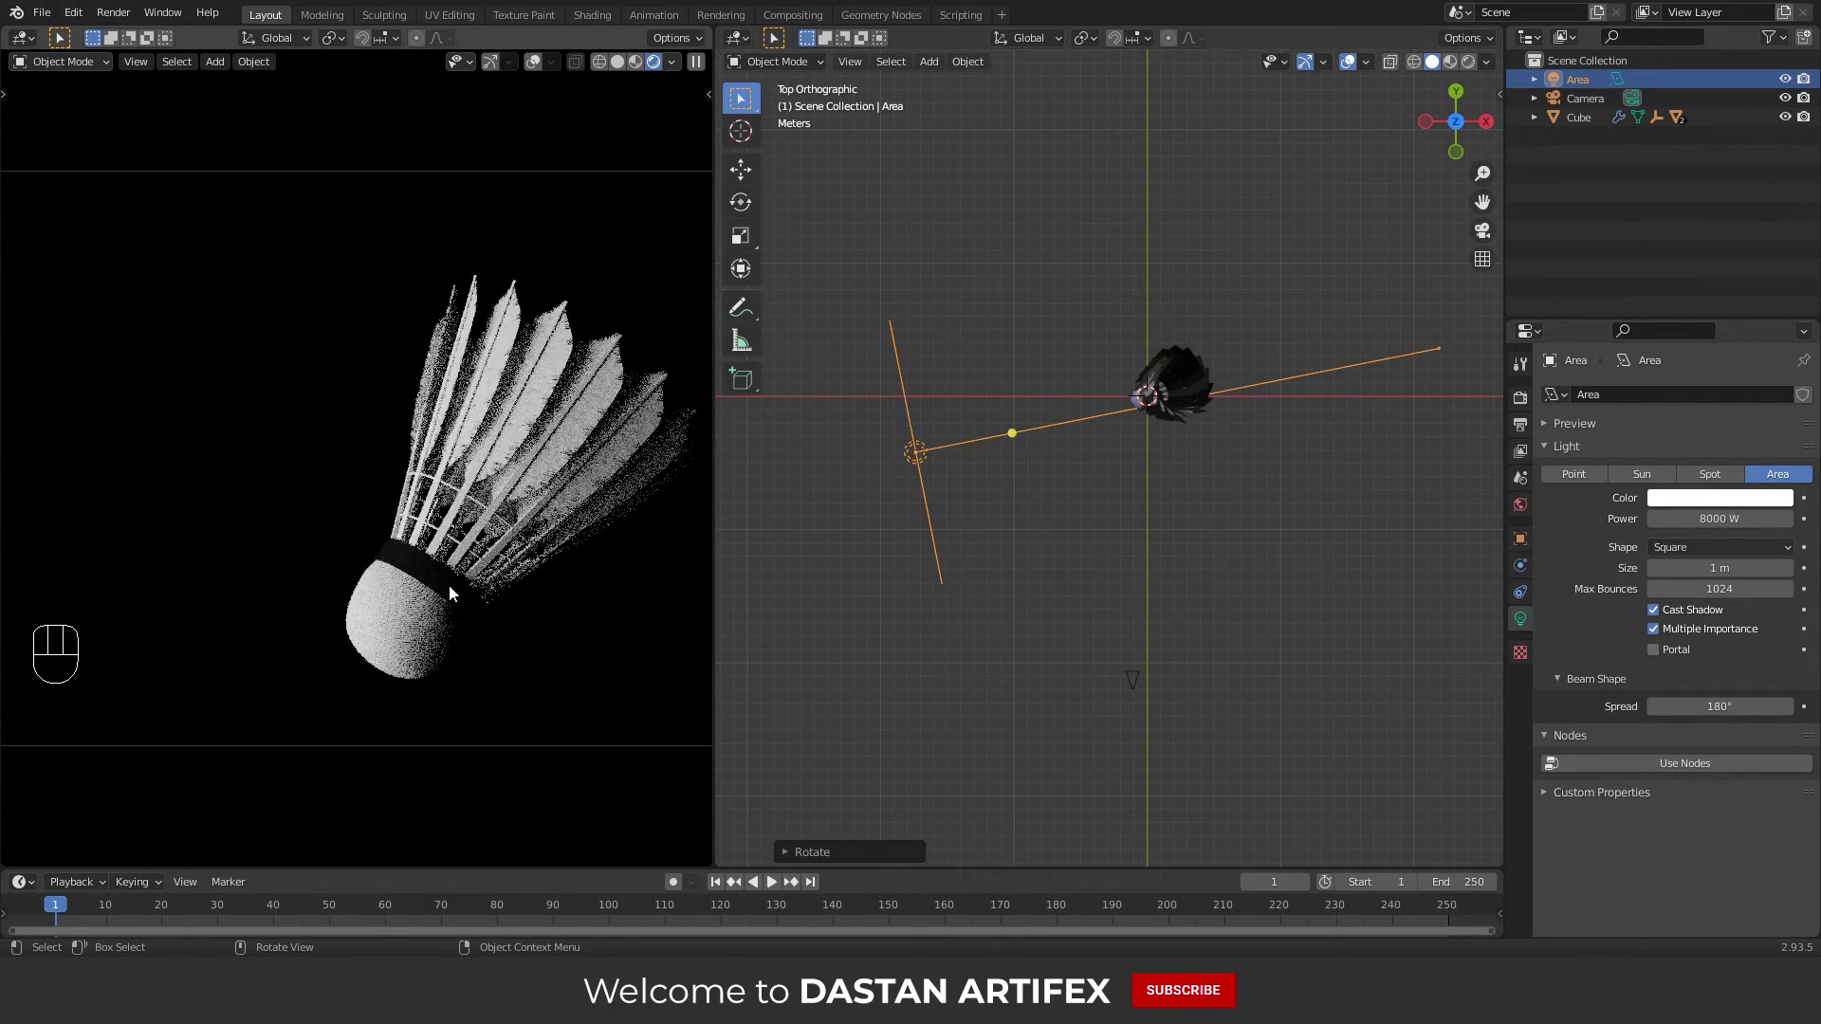
{"action": "left_click_drag", "start_coordinate": [511, 580], "coordinate": [436, 501]}
{"action": "left_click", "coordinate": [437, 501]}
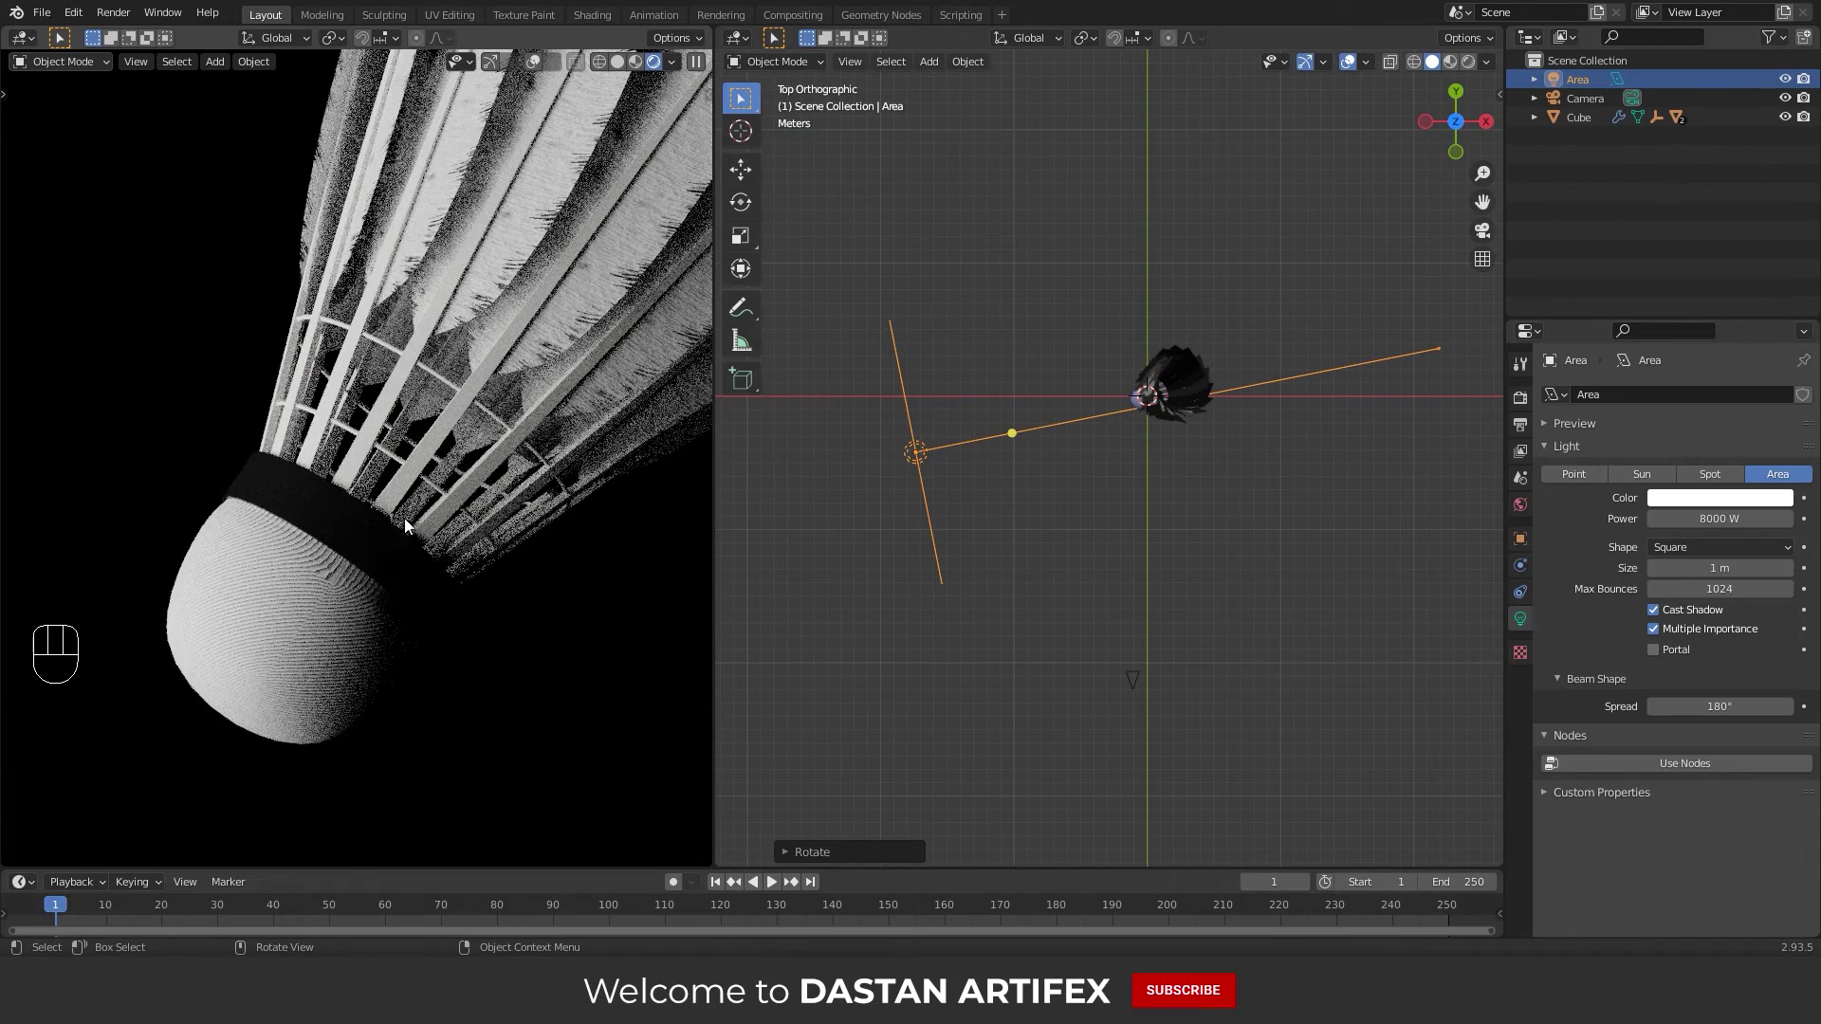
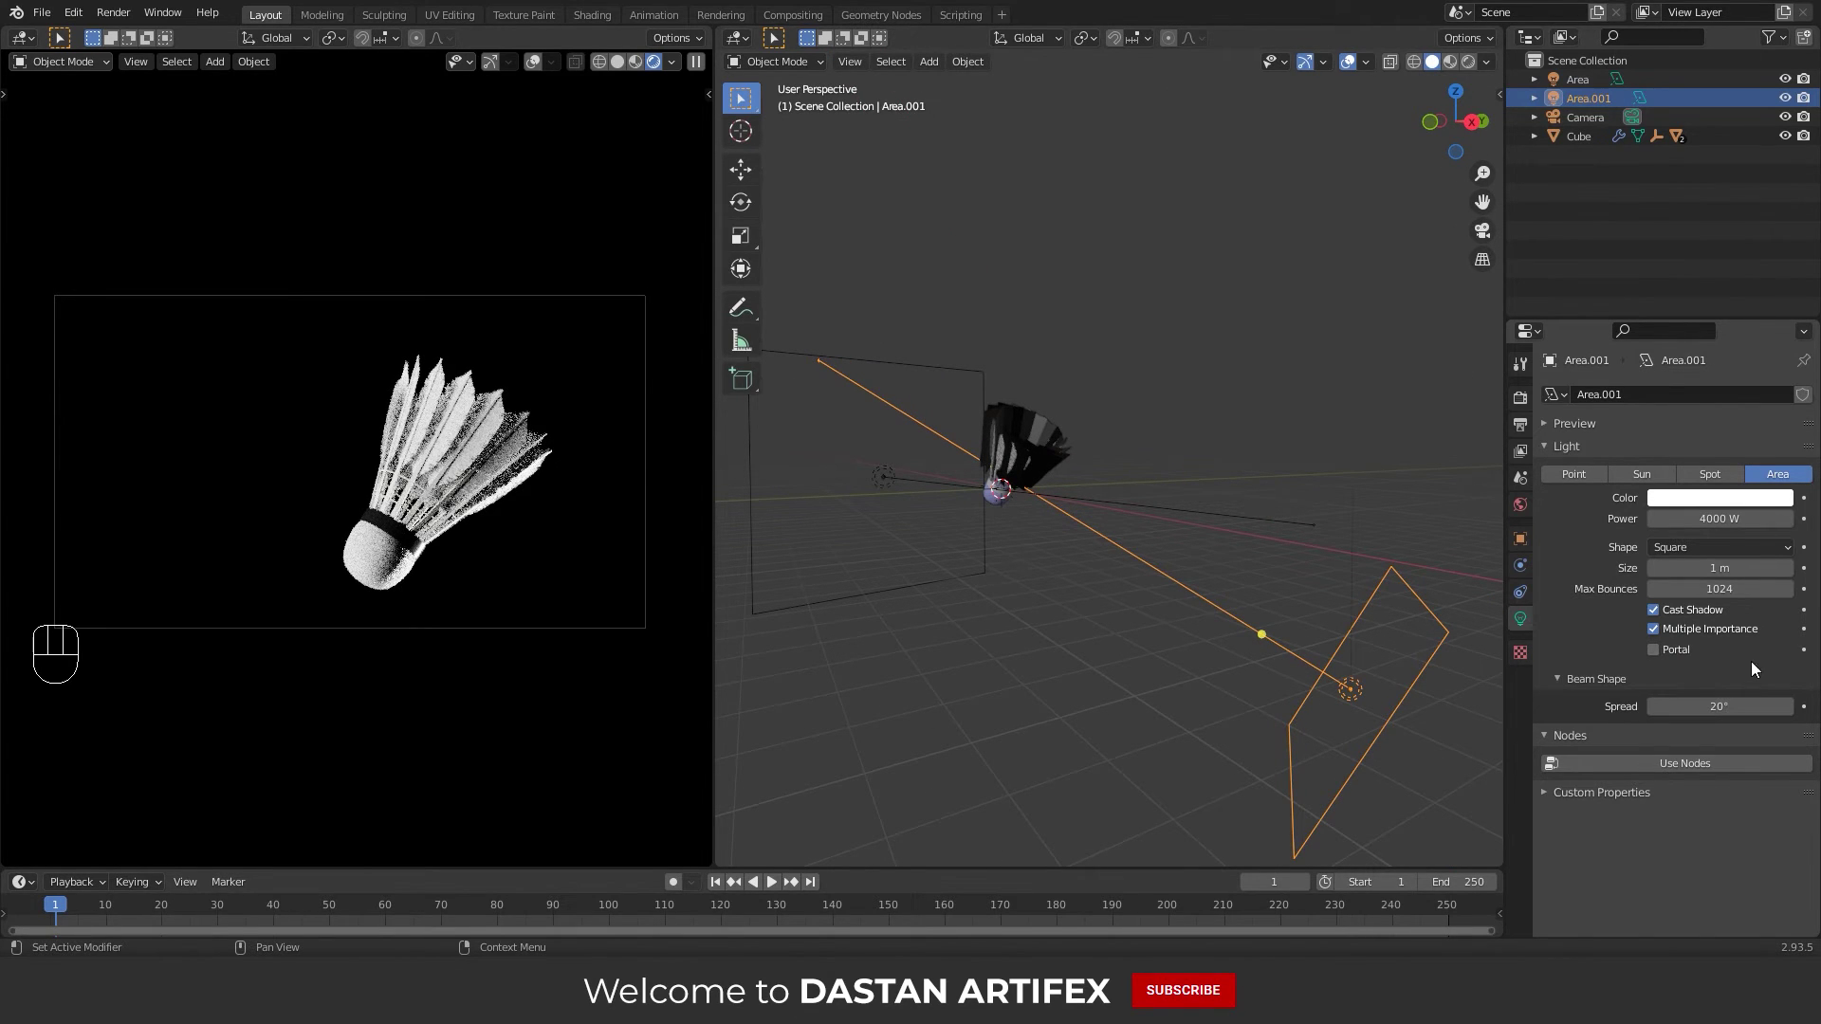
Give the Area.001 light an orange colour
{"action": "left_click", "coordinate": [1723, 510]}
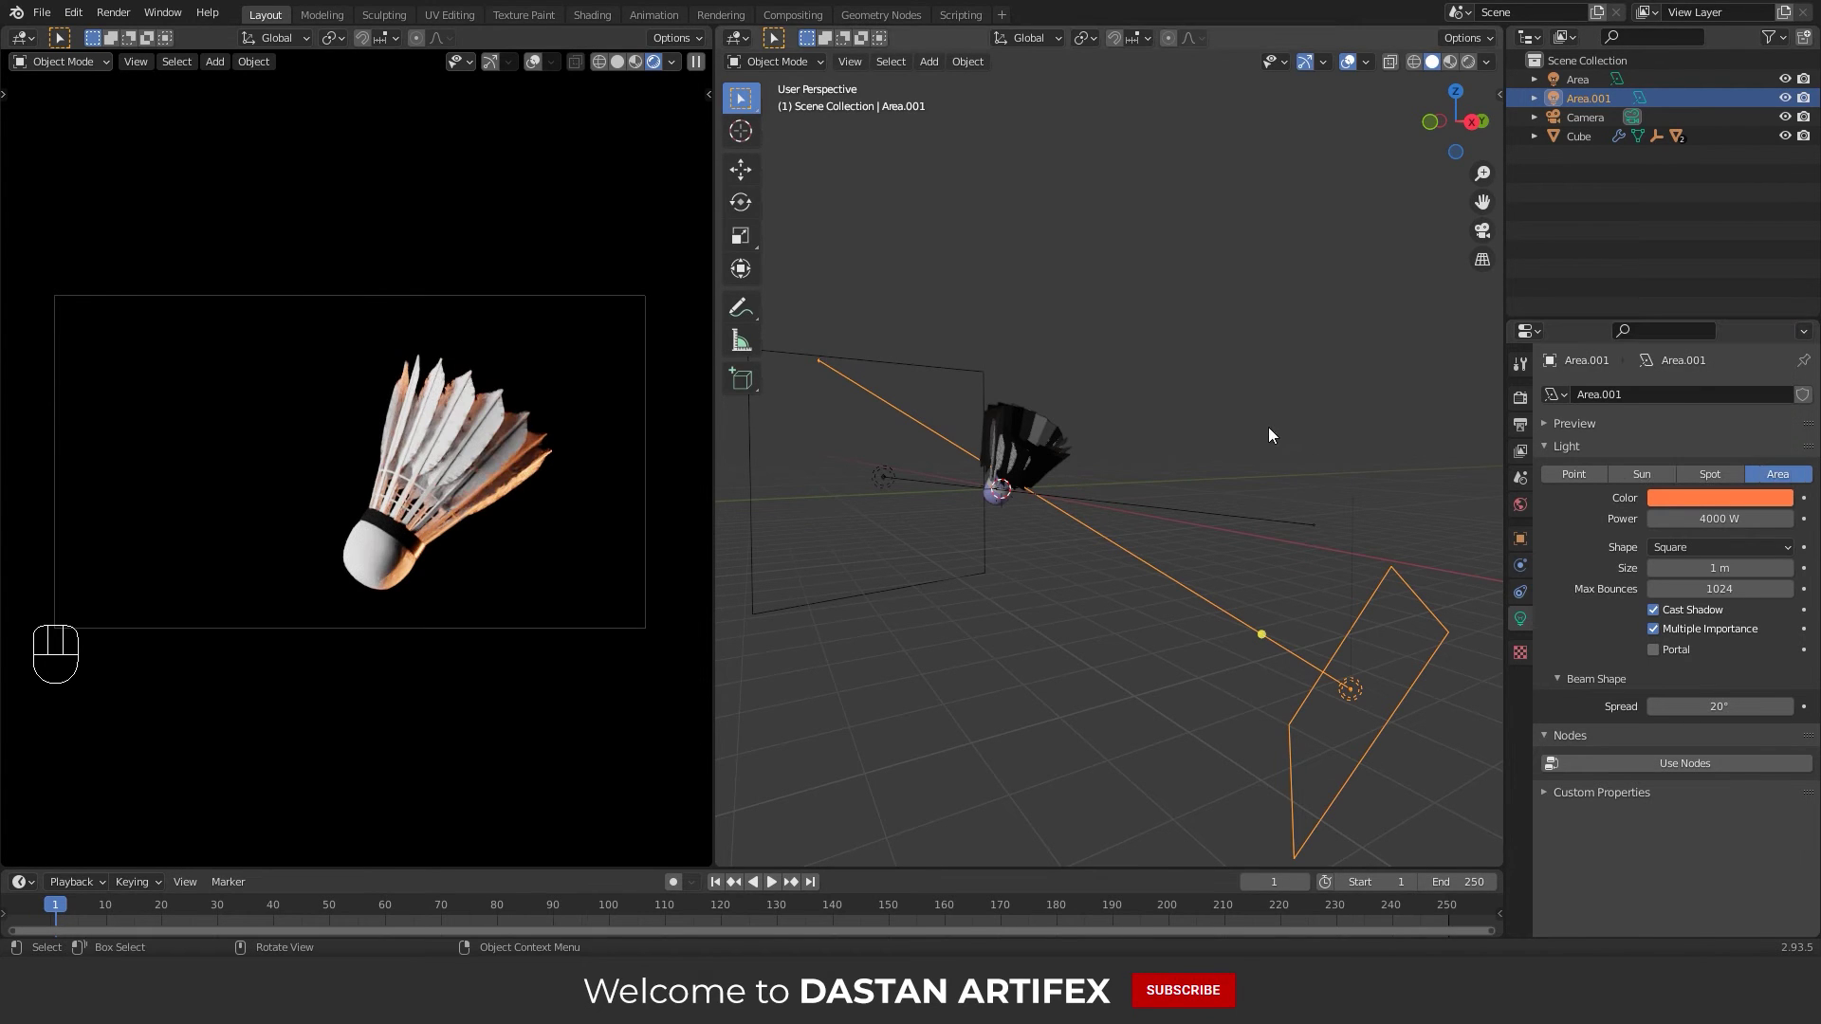
{"action": "left_click", "coordinate": [1102, 569]}
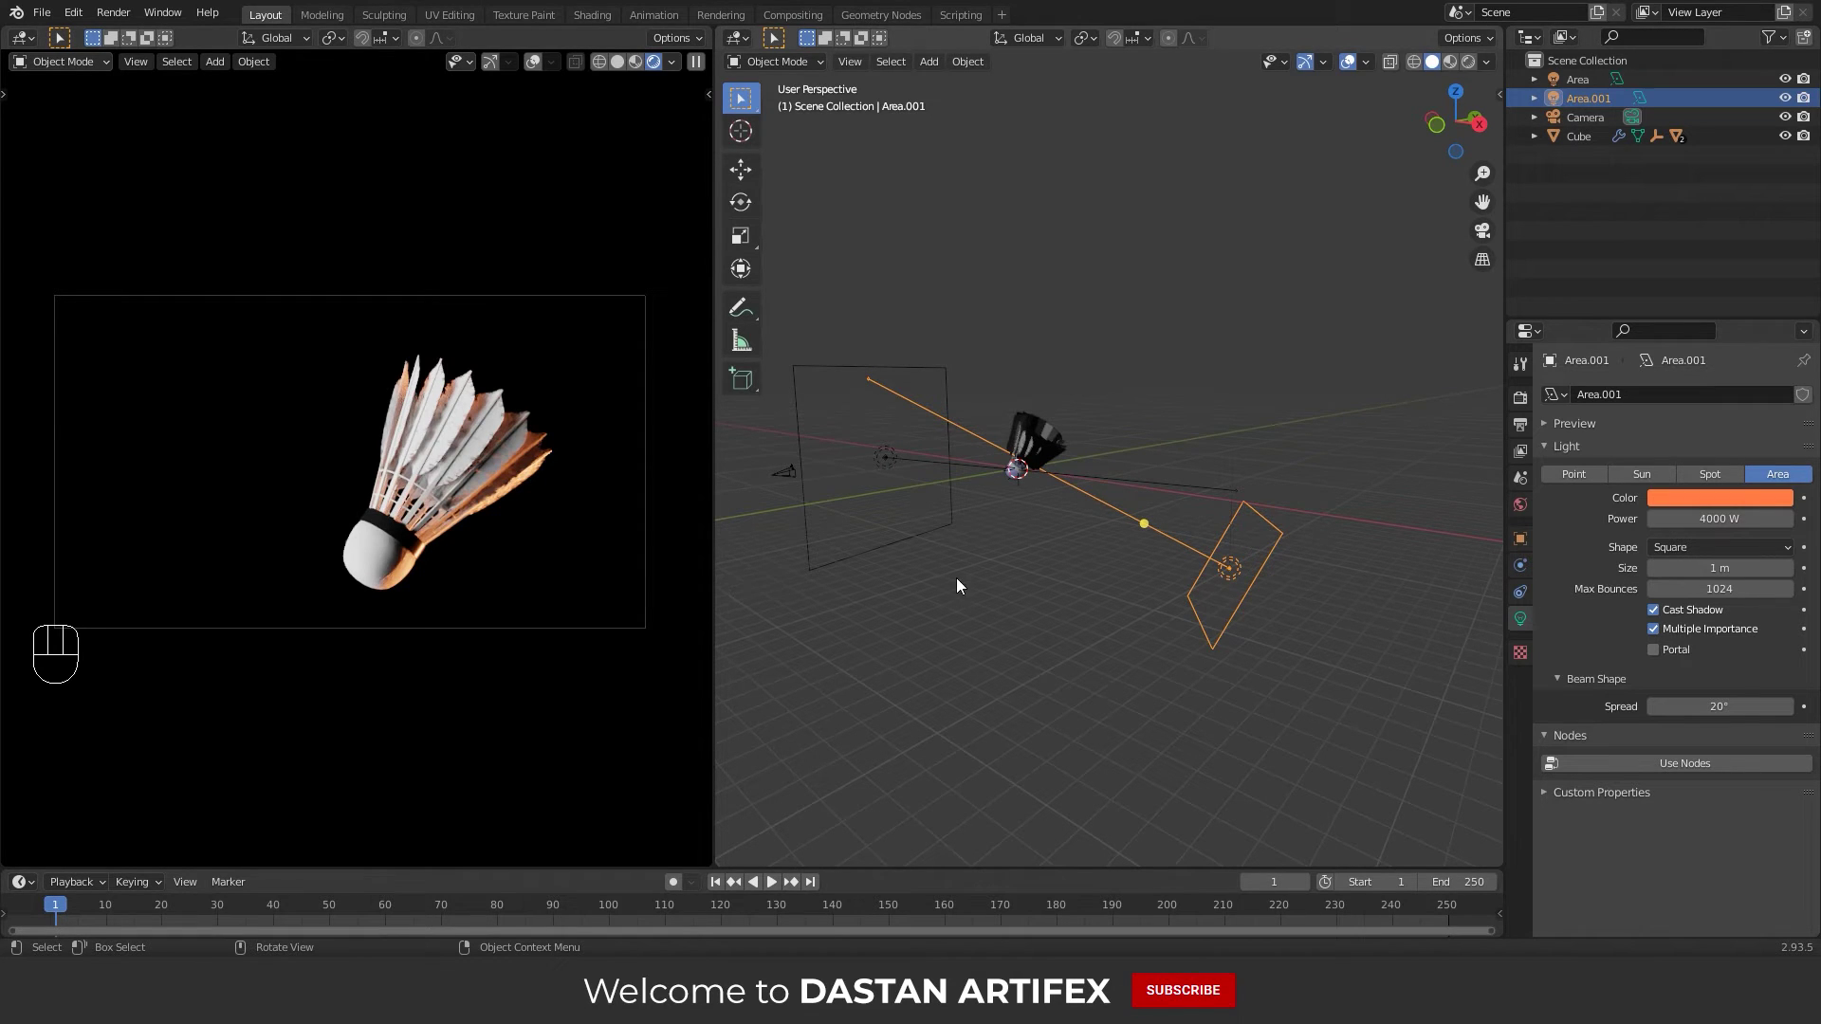
{"action": "left_click_drag", "start_coordinate": [1039, 570], "coordinate": [1061, 500]}
Add a mesh plane and position it behind the shuttlecock
{"action": "key", "text": "shift+a"}
{"action": "left_click", "coordinate": [1072, 479]}
{"action": "key", "text": "g"}
{"action": "key", "text": "y"}
{"action": "left_click", "coordinate": [1167, 464]}
Rotate the plane 90° about X to stand it upright and scale it up
{"action": "key", "text": "r"}
{"action": "key", "text": "x"}
{"action": "key", "text": "KP_9"}
{"action": "key", "text": "KP_0"}
{"action": "key", "text": "KP_Enter"}
{"action": "key", "text": "s"}
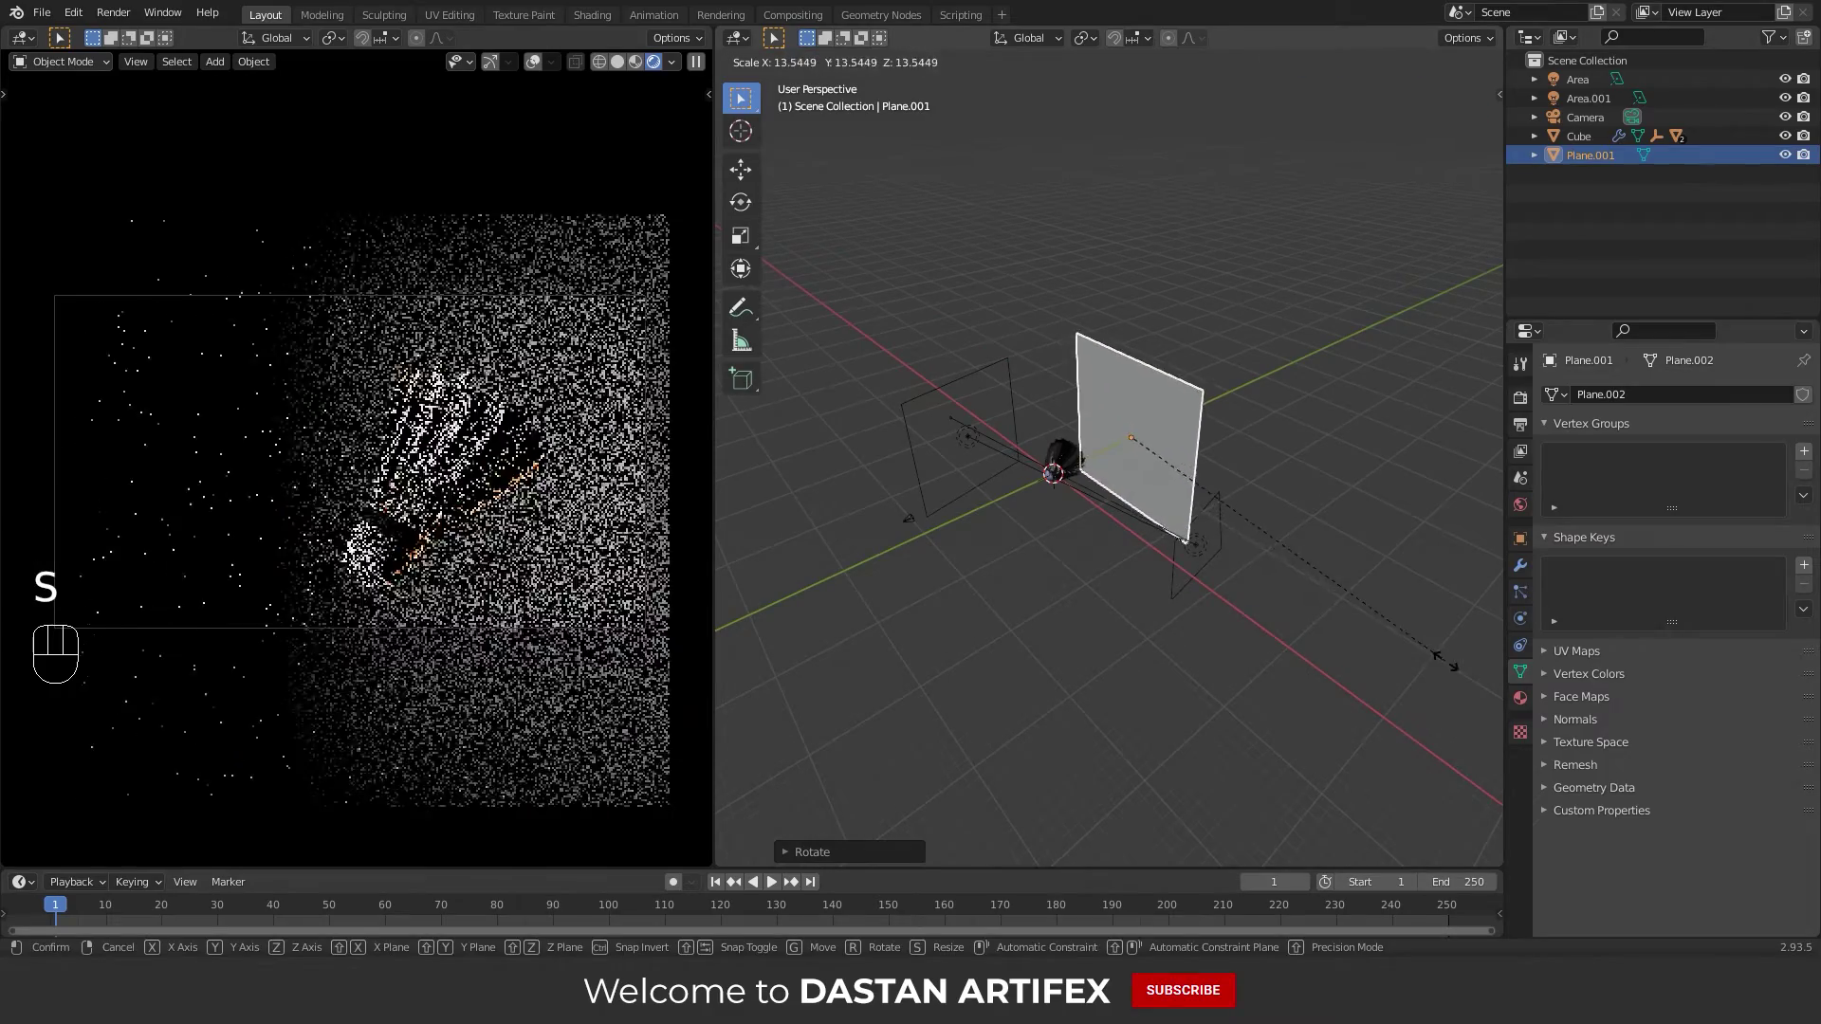
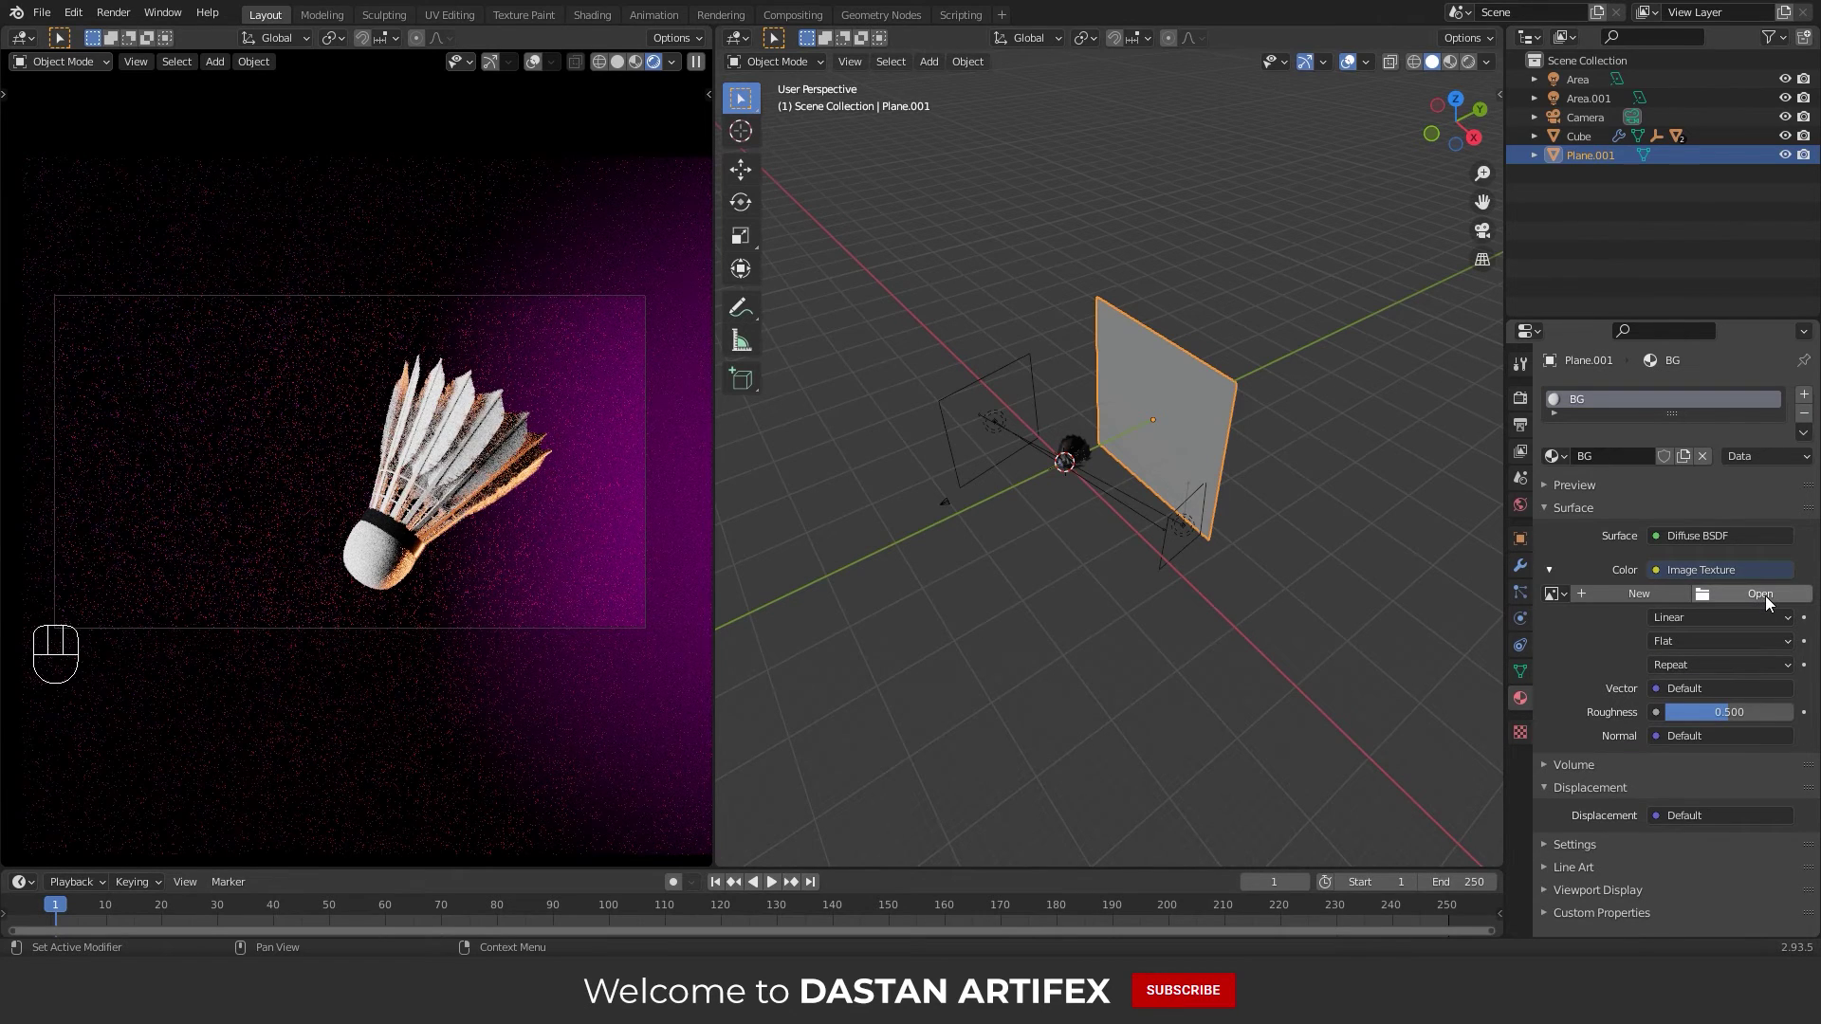
Load BG.jpg into the BG material's image texture and stretch the plane wider along X
{"action": "left_click", "coordinate": [1771, 602]}
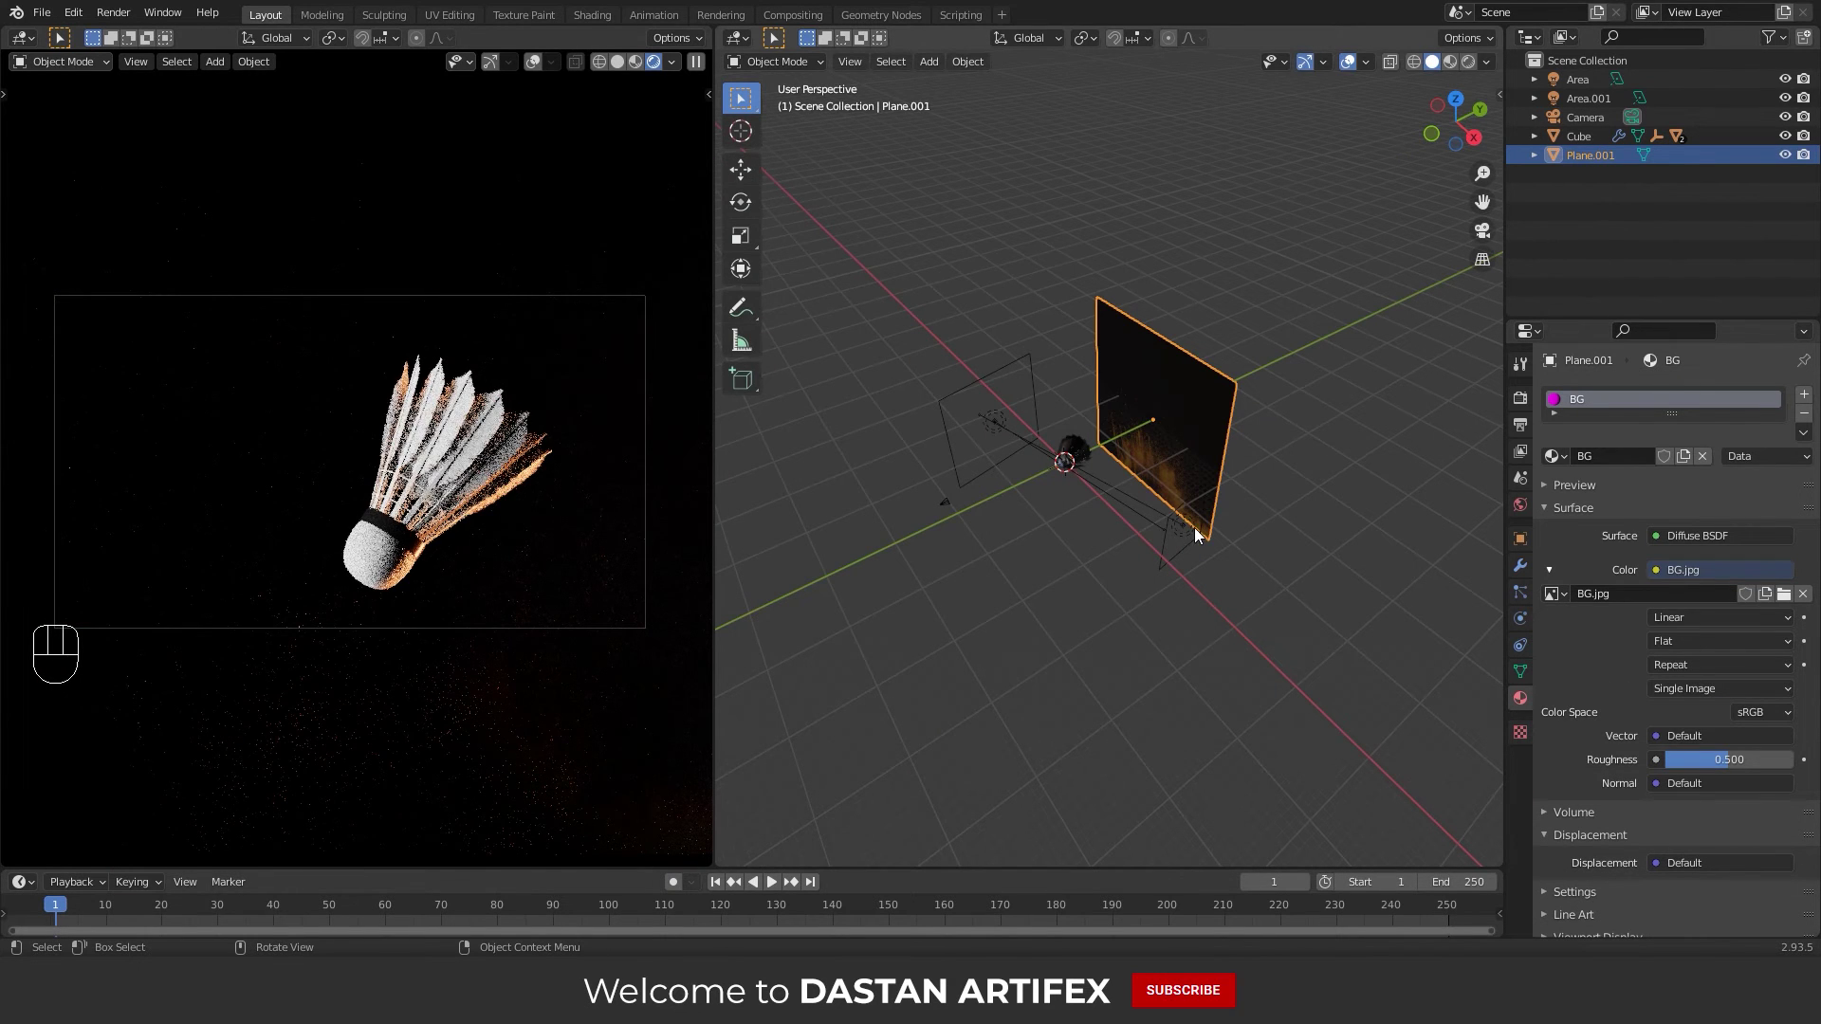
{"action": "left_click_drag", "start_coordinate": [1125, 534], "coordinate": [1174, 496]}
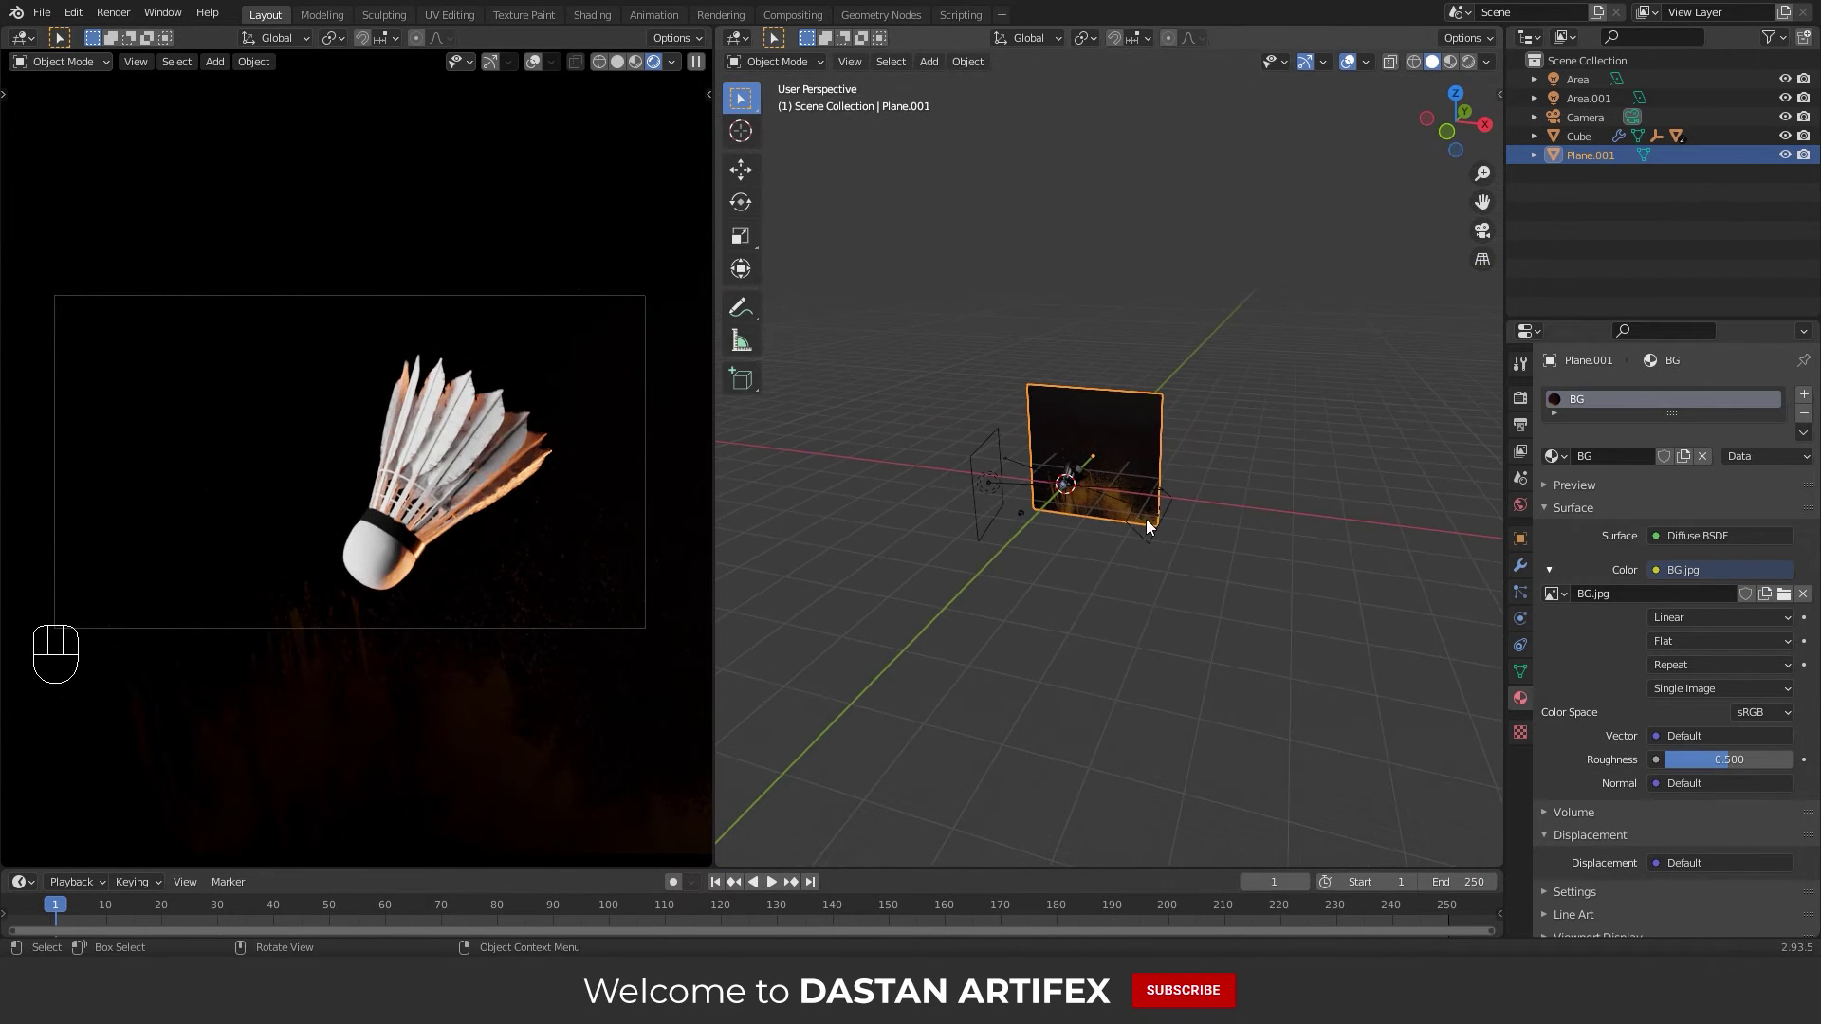
{"action": "left_click", "coordinate": [1183, 592]}
{"action": "left_click", "coordinate": [1201, 571]}
{"action": "left_click", "coordinate": [1160, 544]}
{"action": "key", "text": "s"}
{"action": "key", "text": "x"}
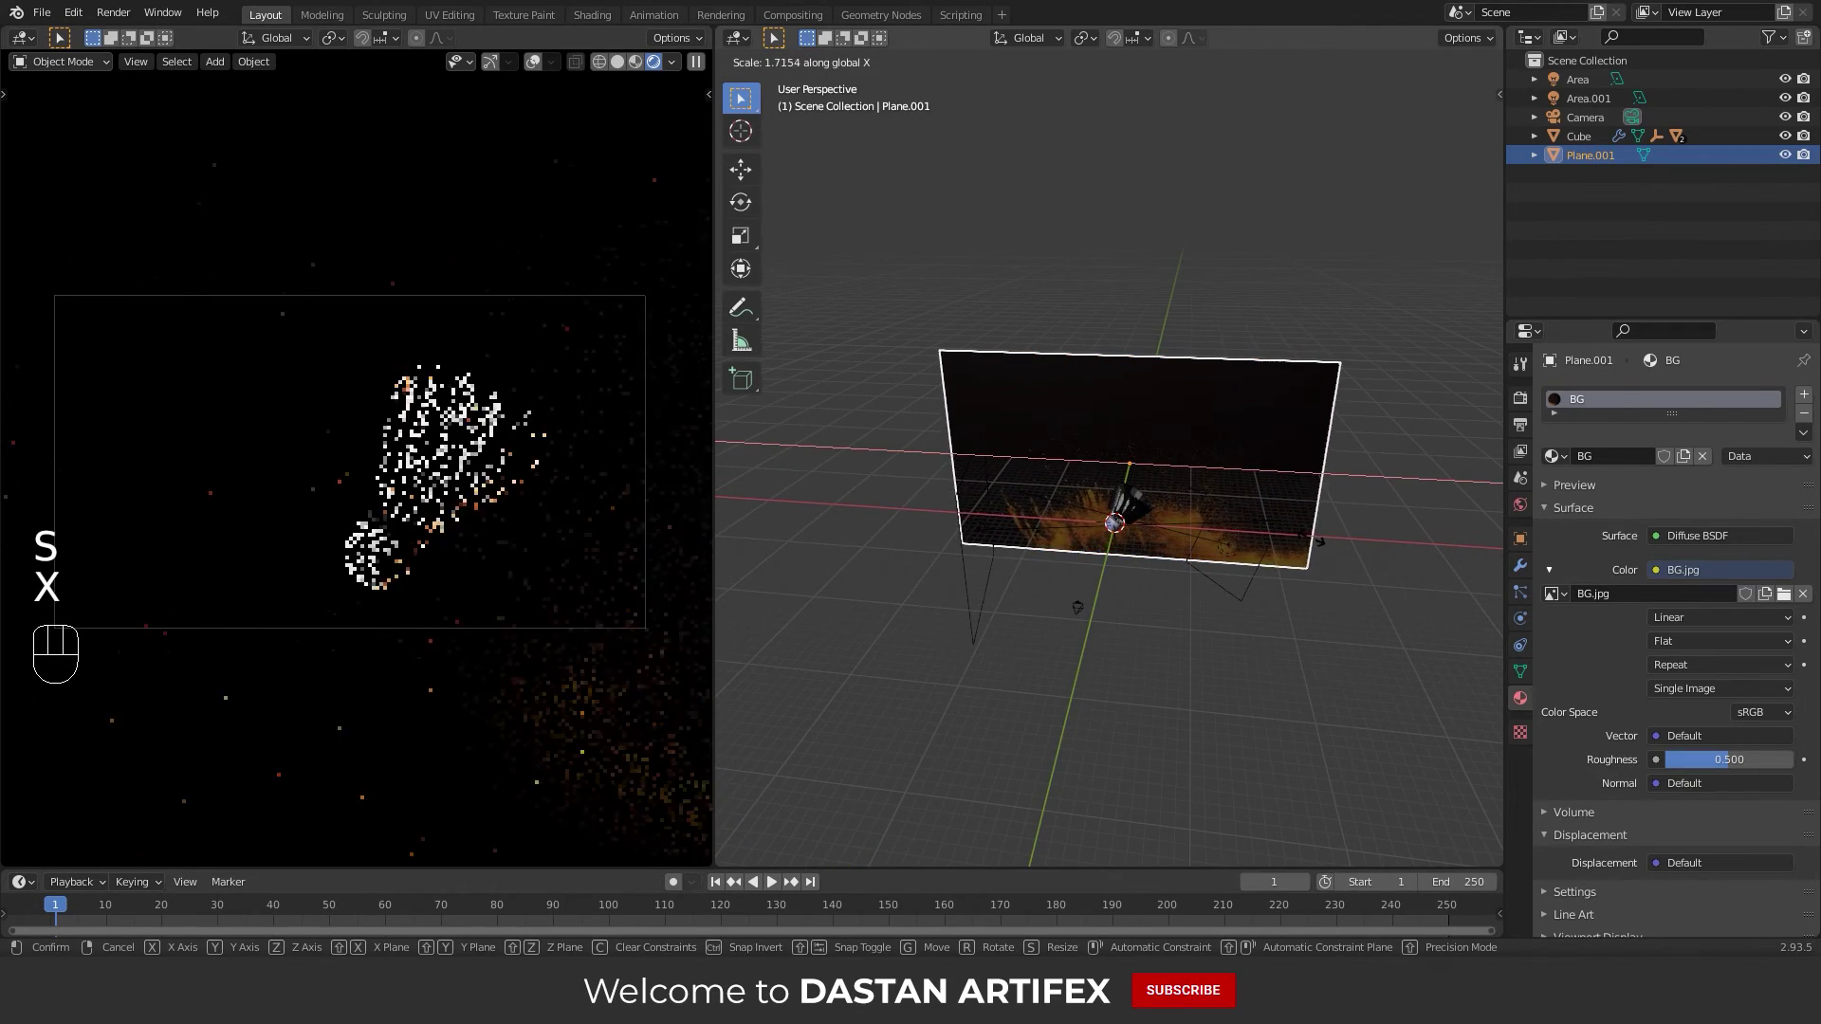
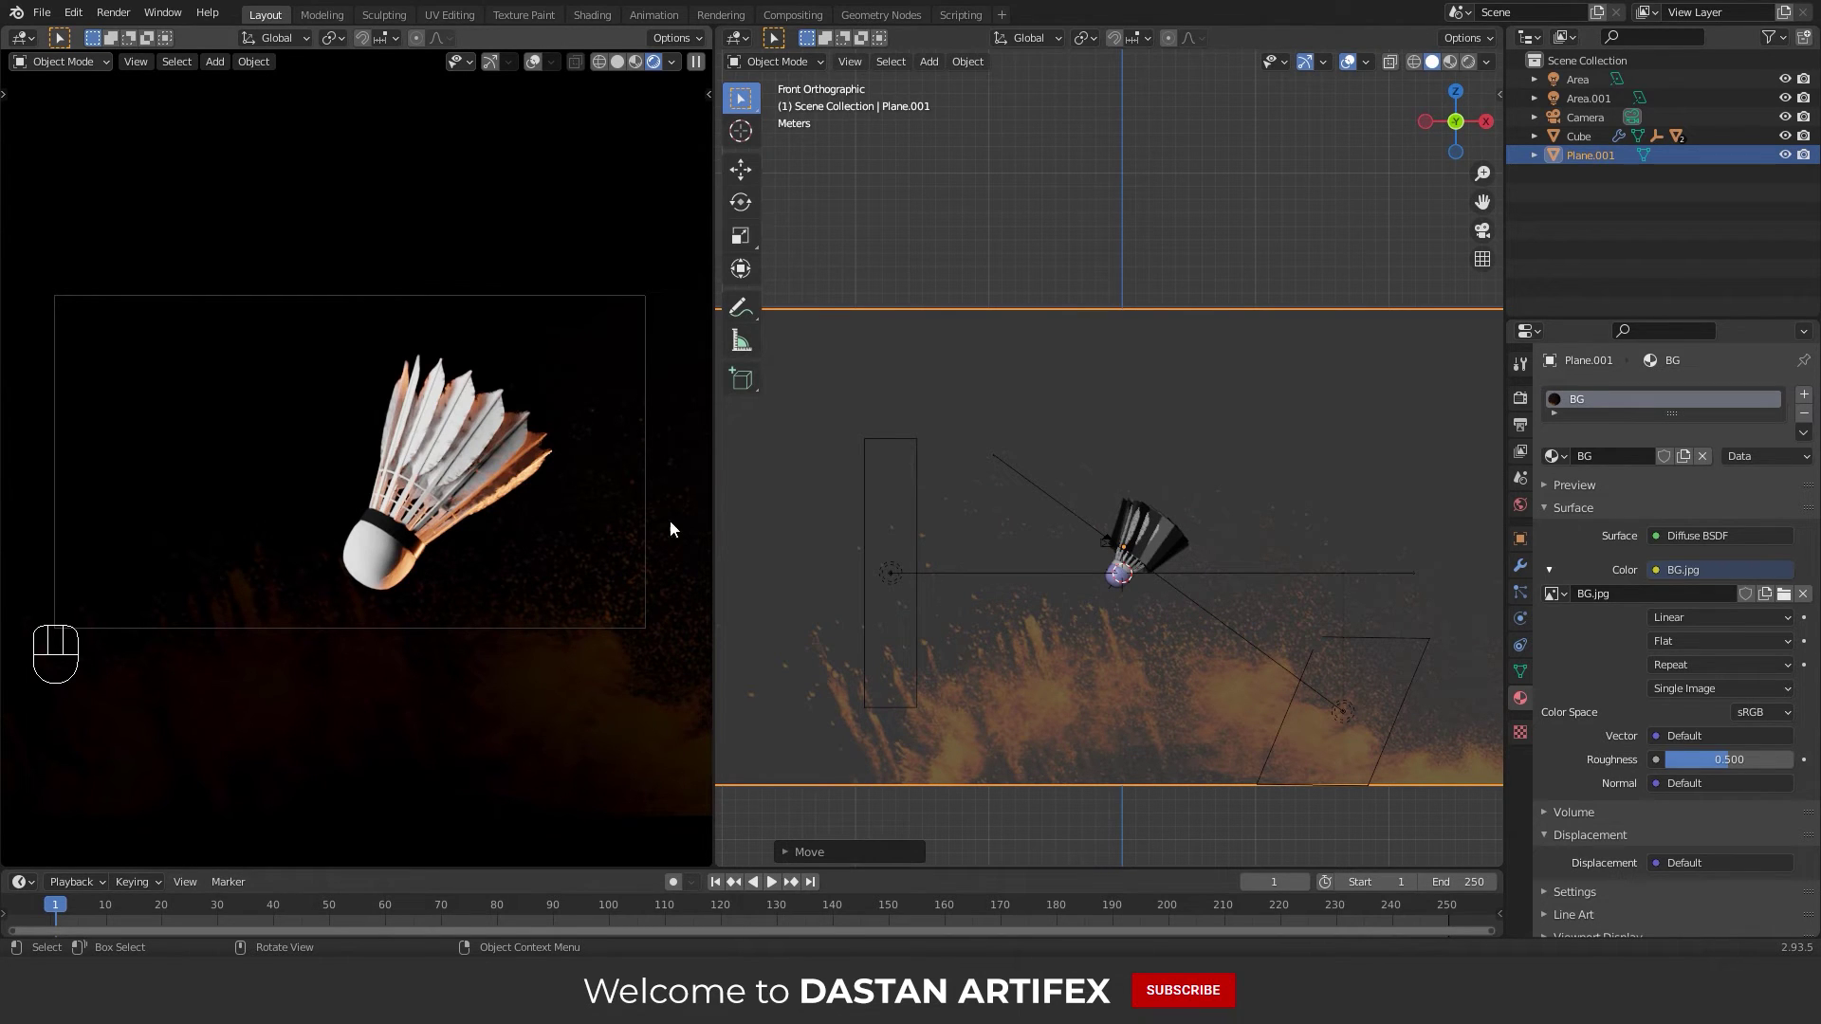
From top view, push the background plane back along Y about 1.85 m
{"action": "left_click", "coordinate": [1182, 615]}
{"action": "key", "text": "KP_7"}
{"action": "key", "text": "g"}
{"action": "key", "text": "y"}
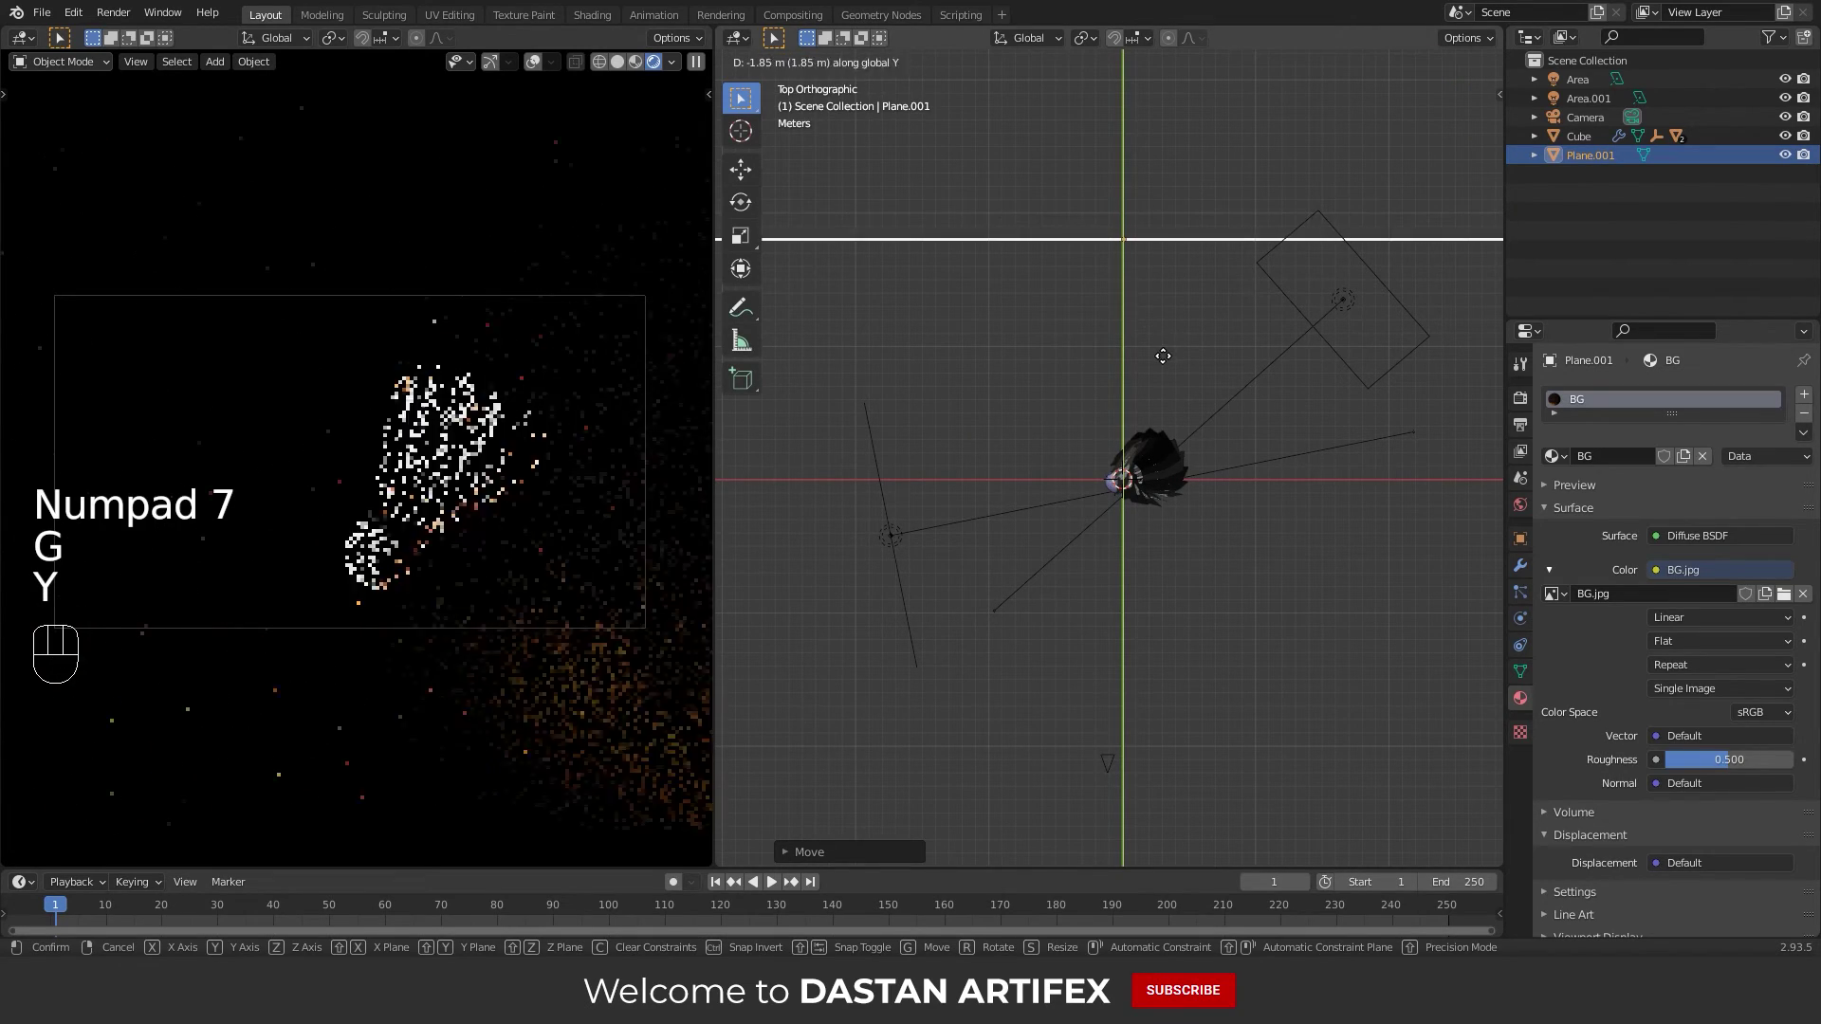
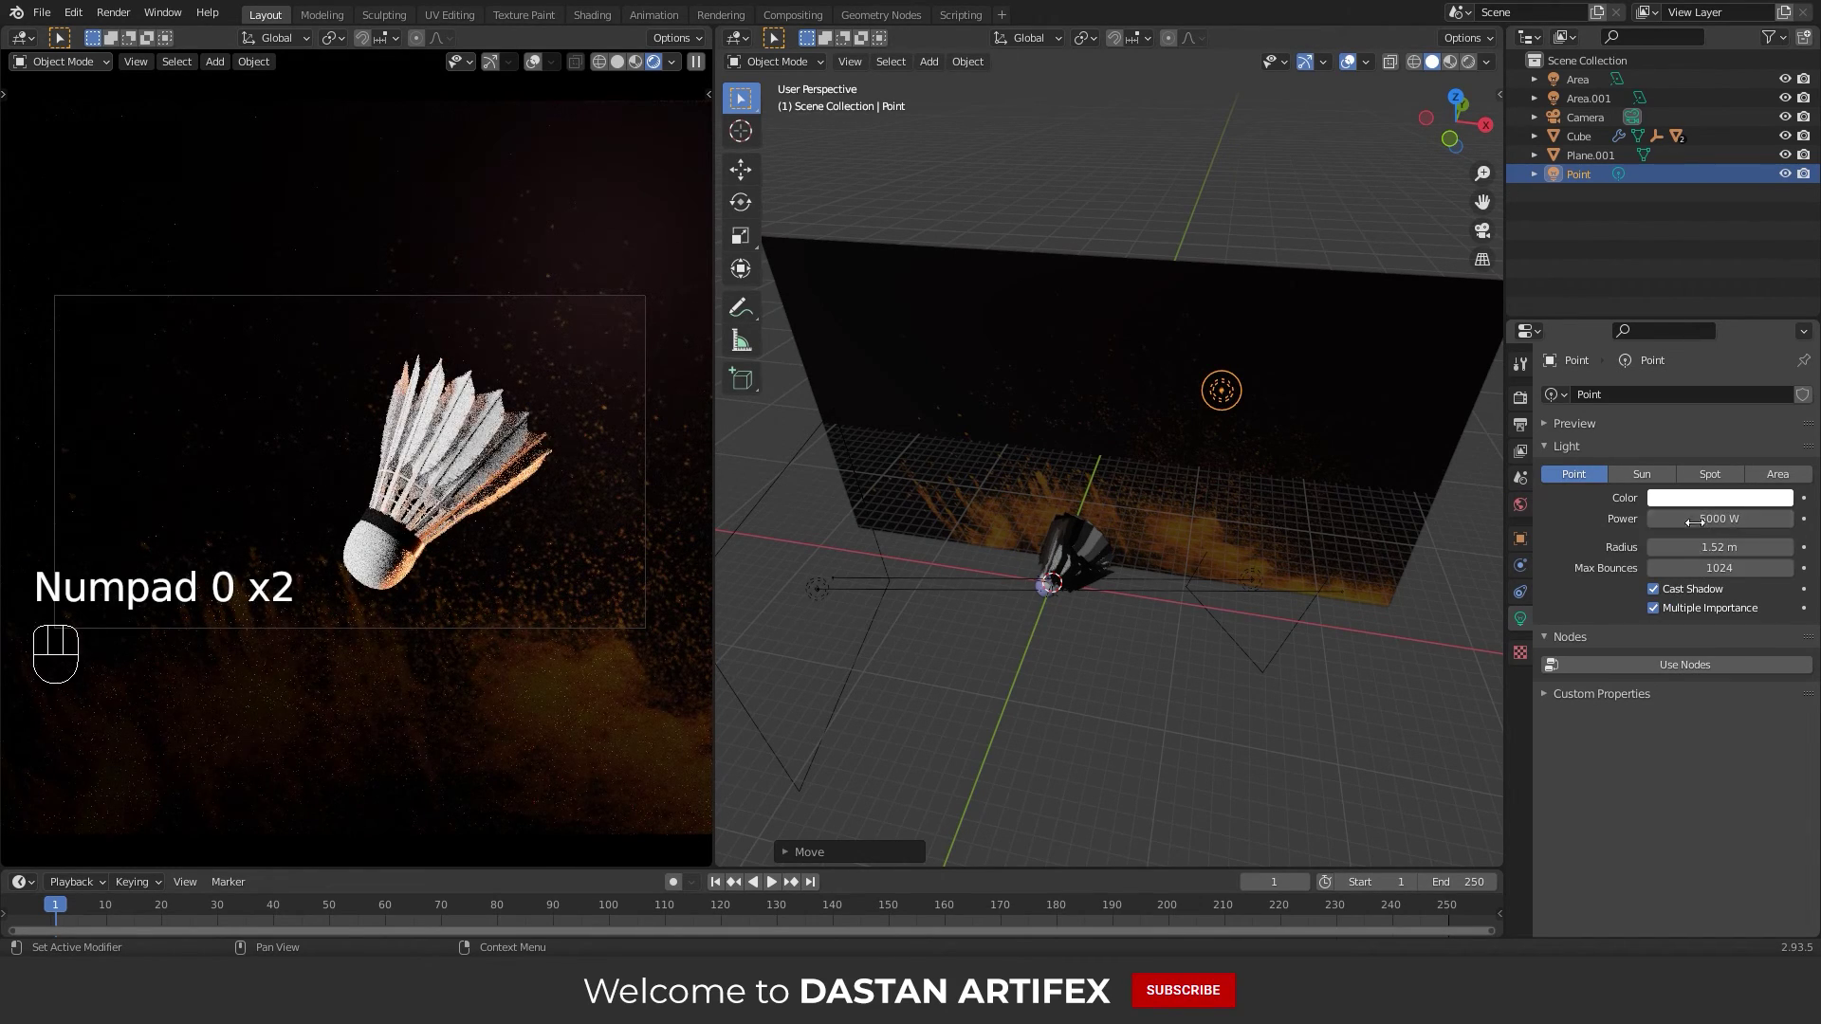
Tint the point light pale pink, move it closer to the shuttlecock, then select the camera
{"action": "left_click", "coordinate": [1718, 508]}
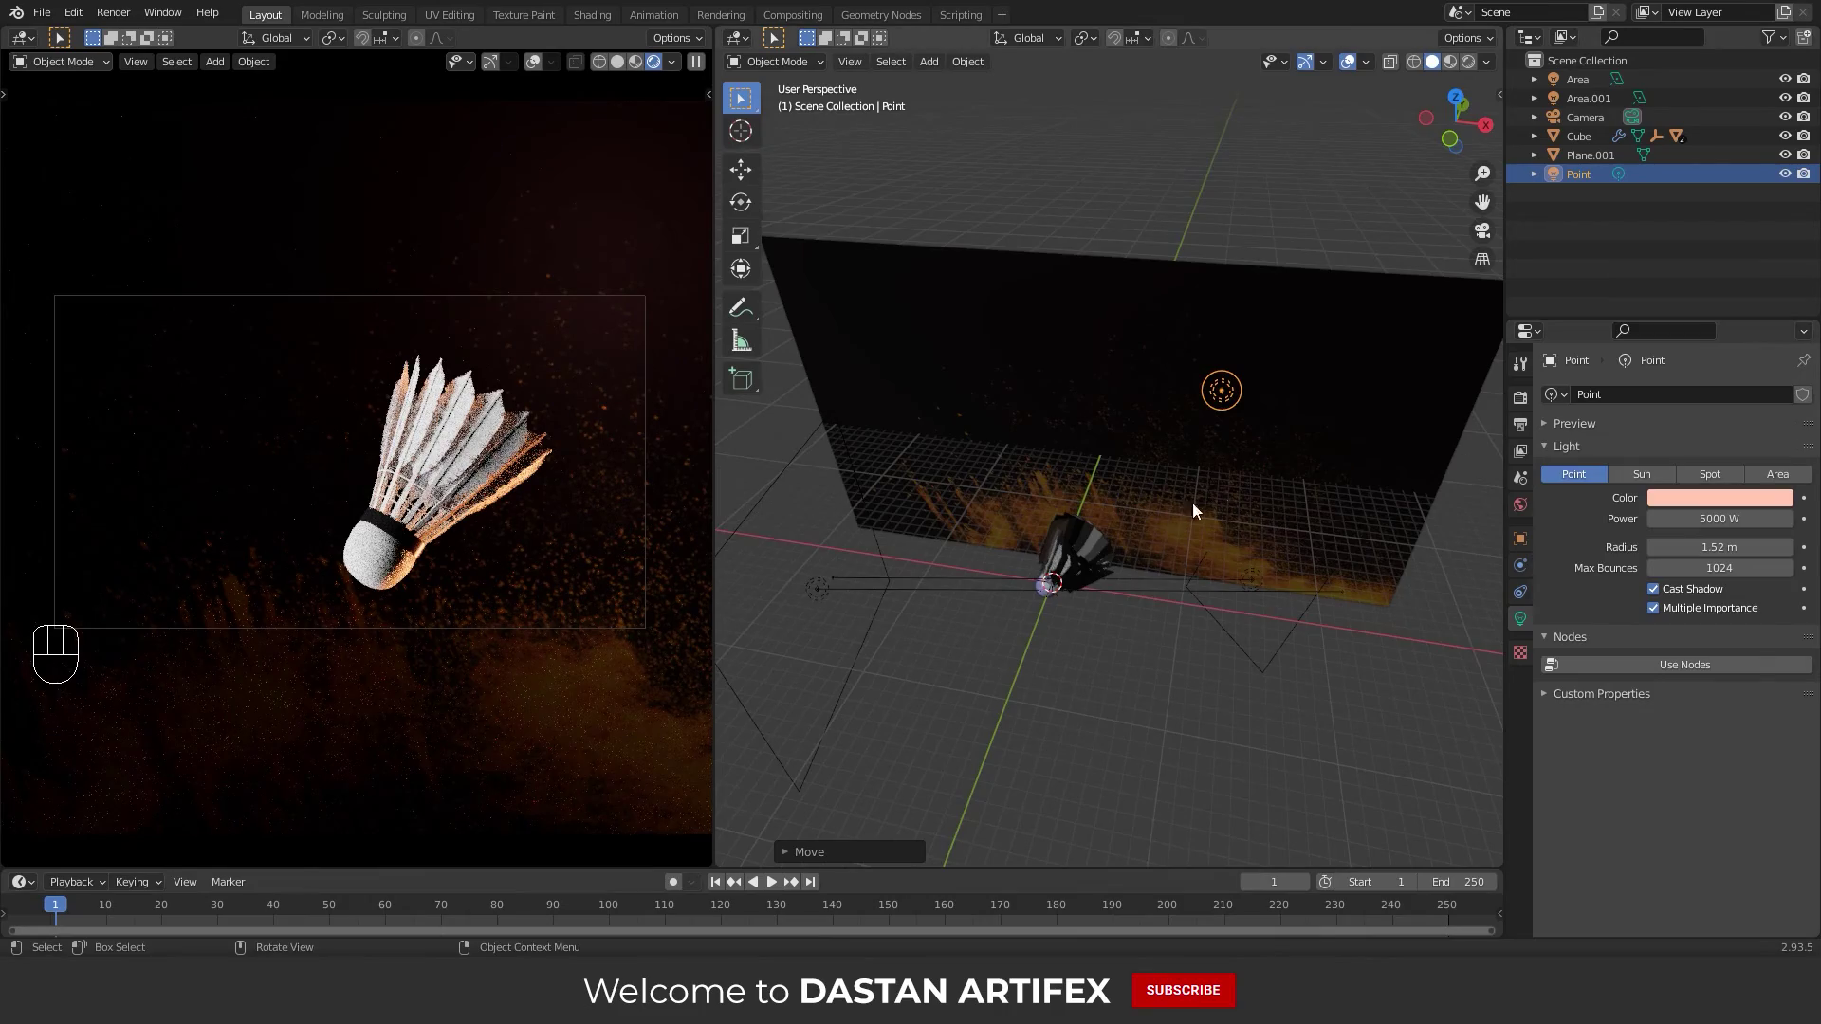
{"action": "left_click_drag", "start_coordinate": [1230, 449], "coordinate": [1262, 374]}
{"action": "key", "text": "g"}
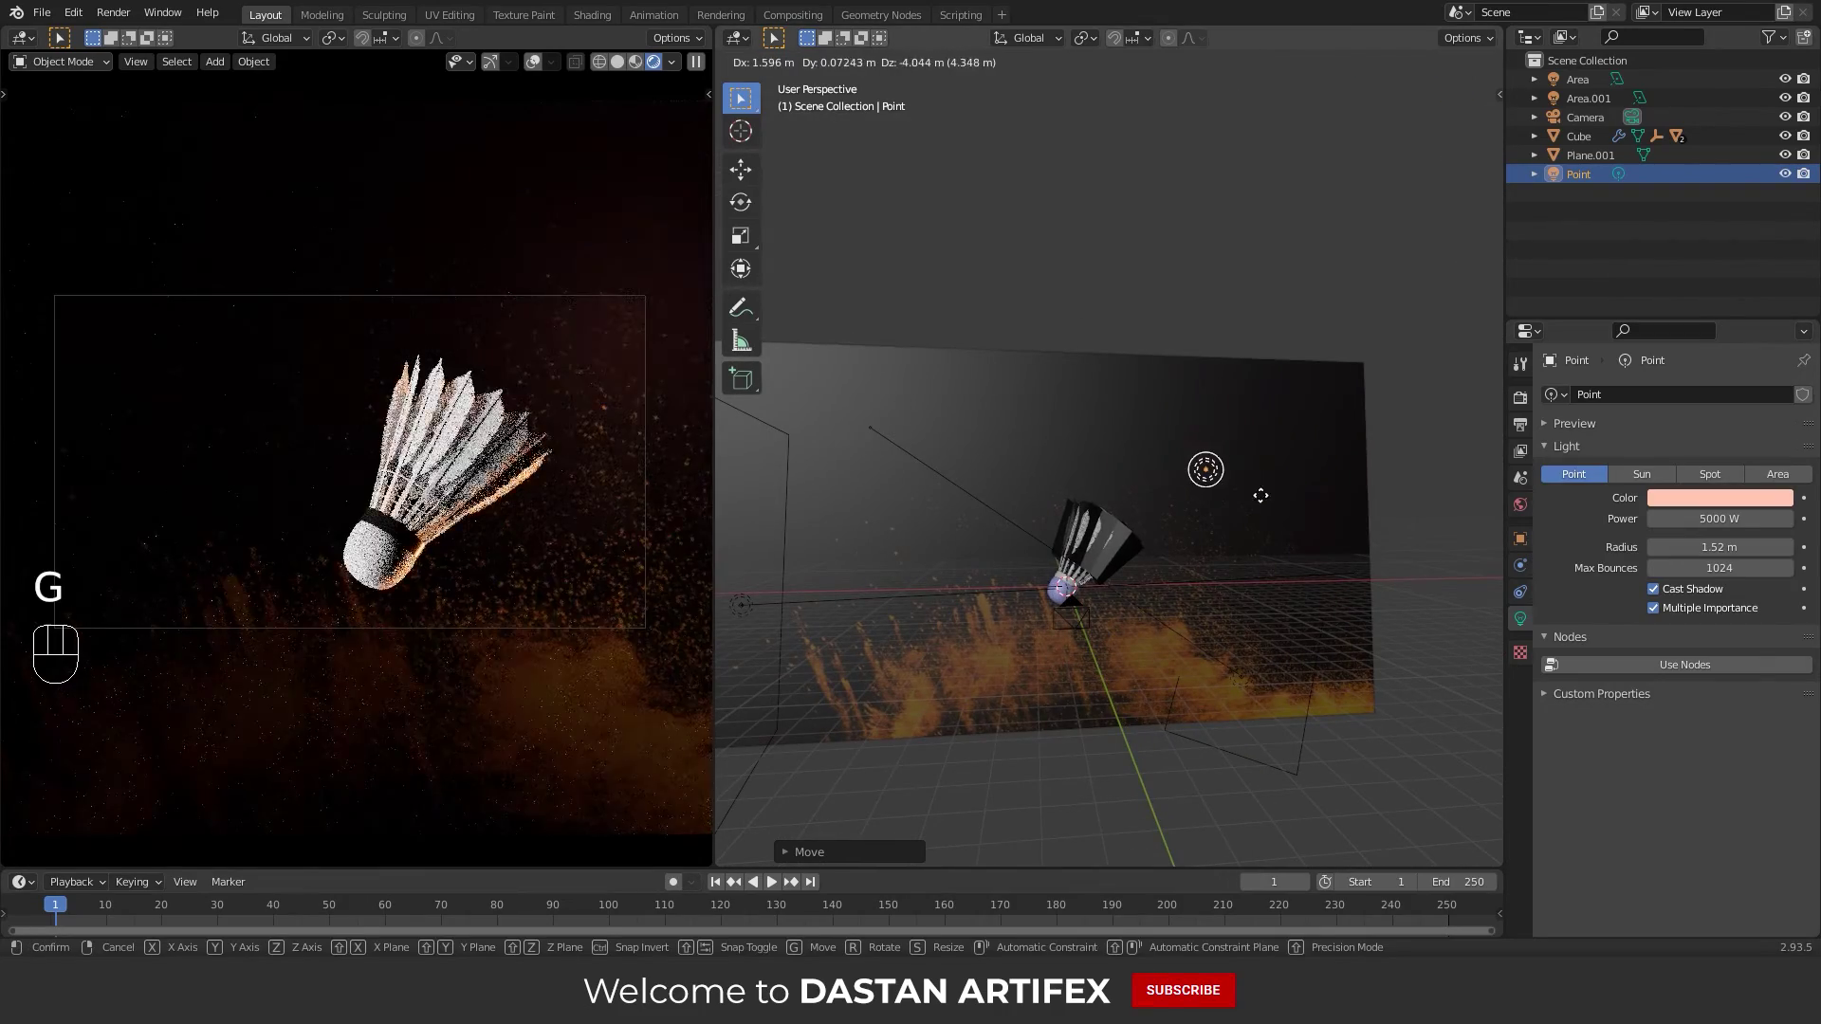
{"action": "left_click", "coordinate": [1270, 519]}
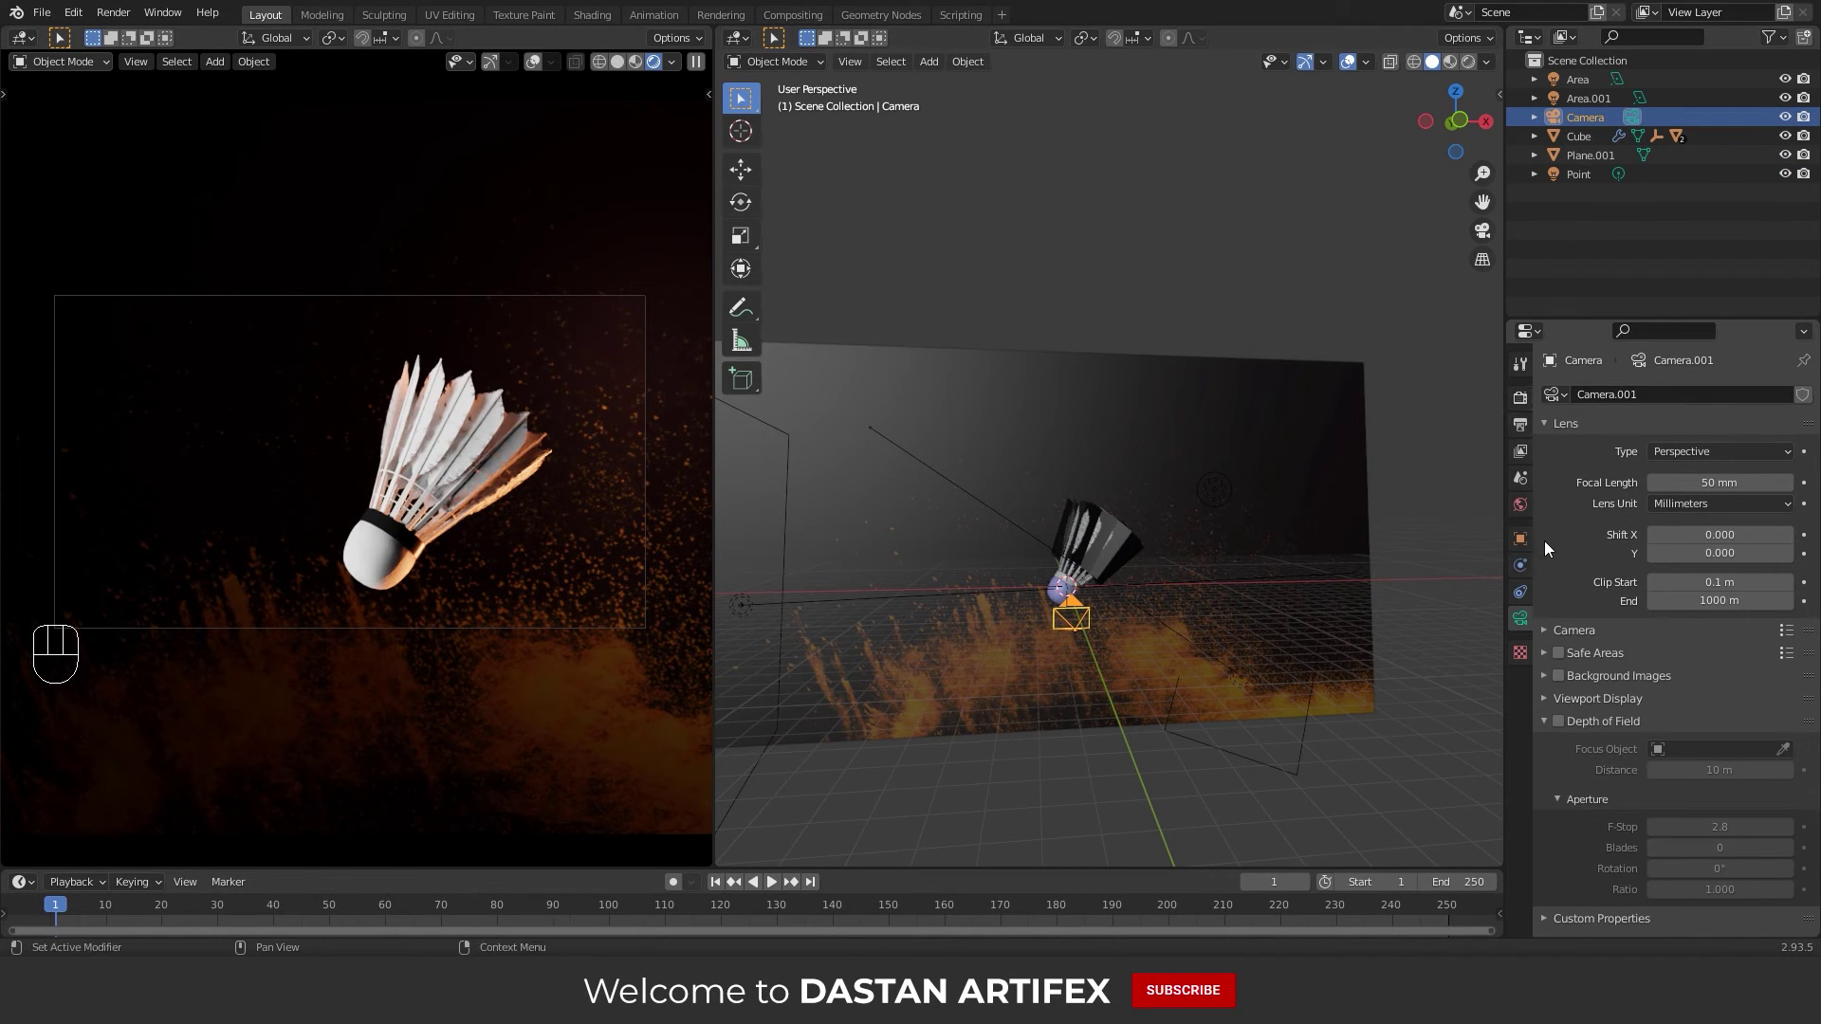
Enable camera depth of field focused on the Cube with F-stop 0.1
{"action": "left_click", "coordinate": [1566, 729]}
{"action": "left_click_drag", "start_coordinate": [1734, 758], "coordinate": [1662, 676]}
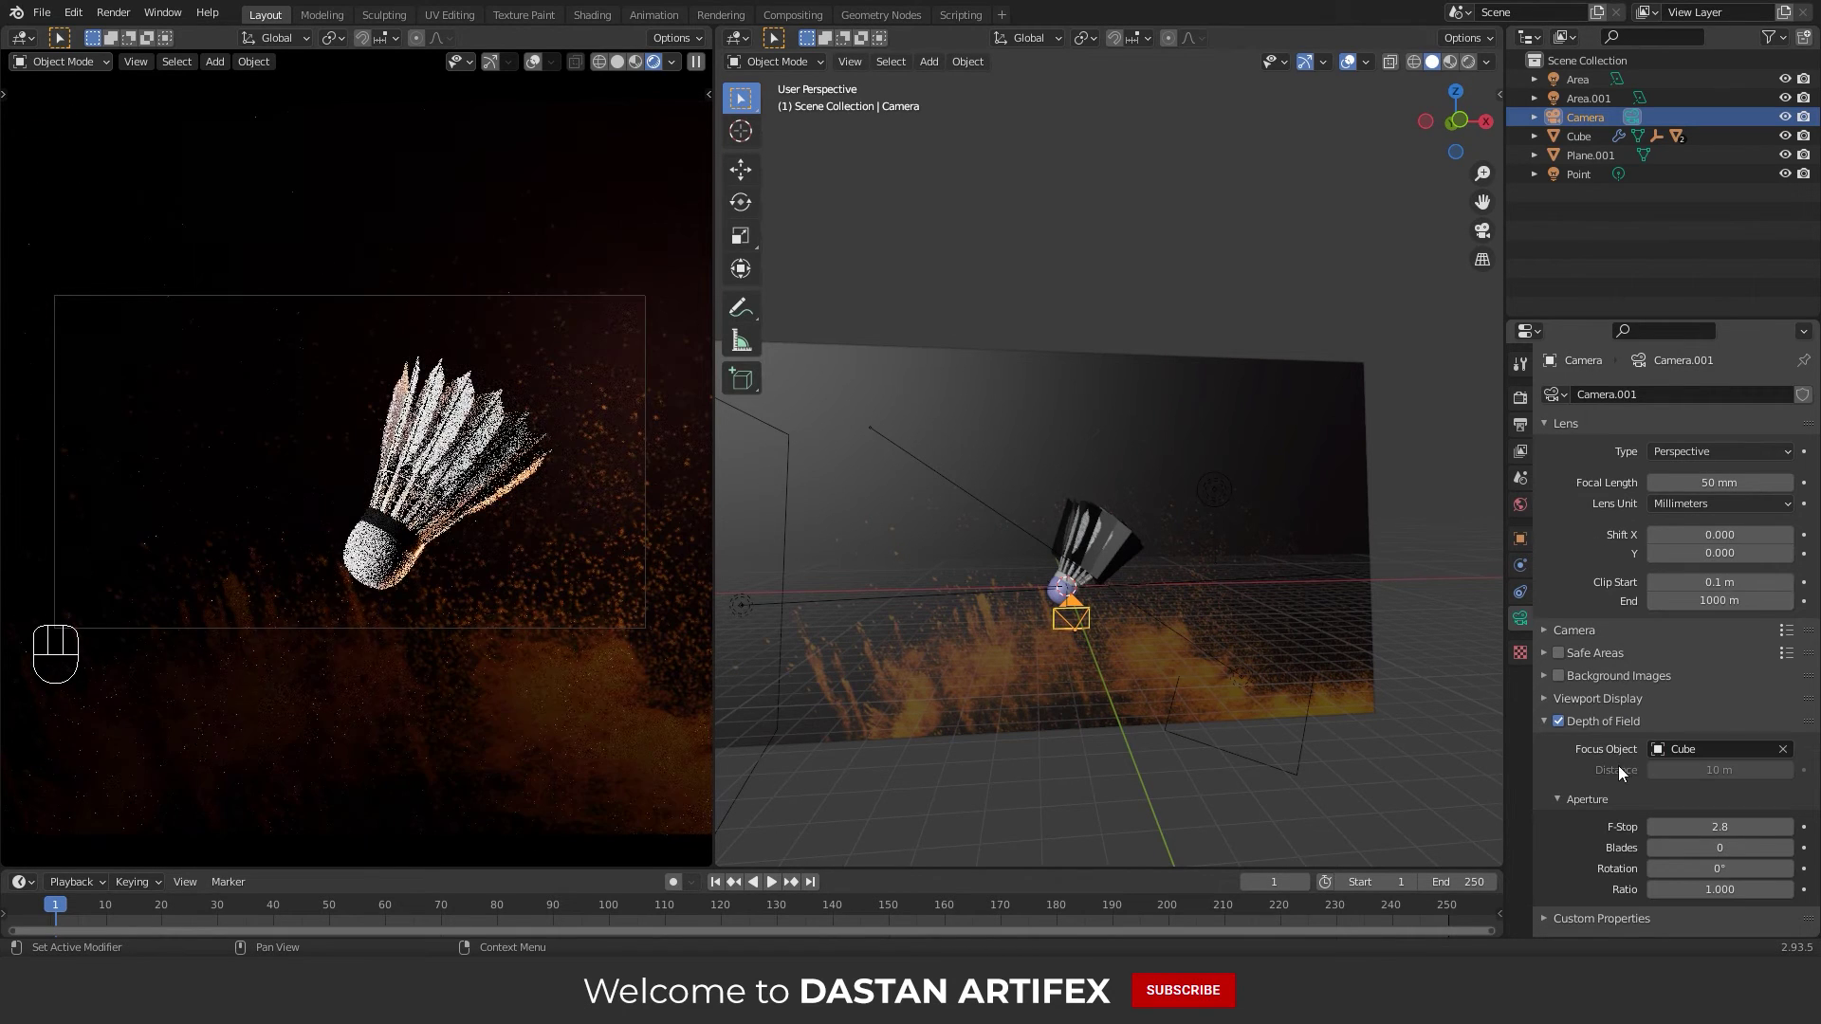
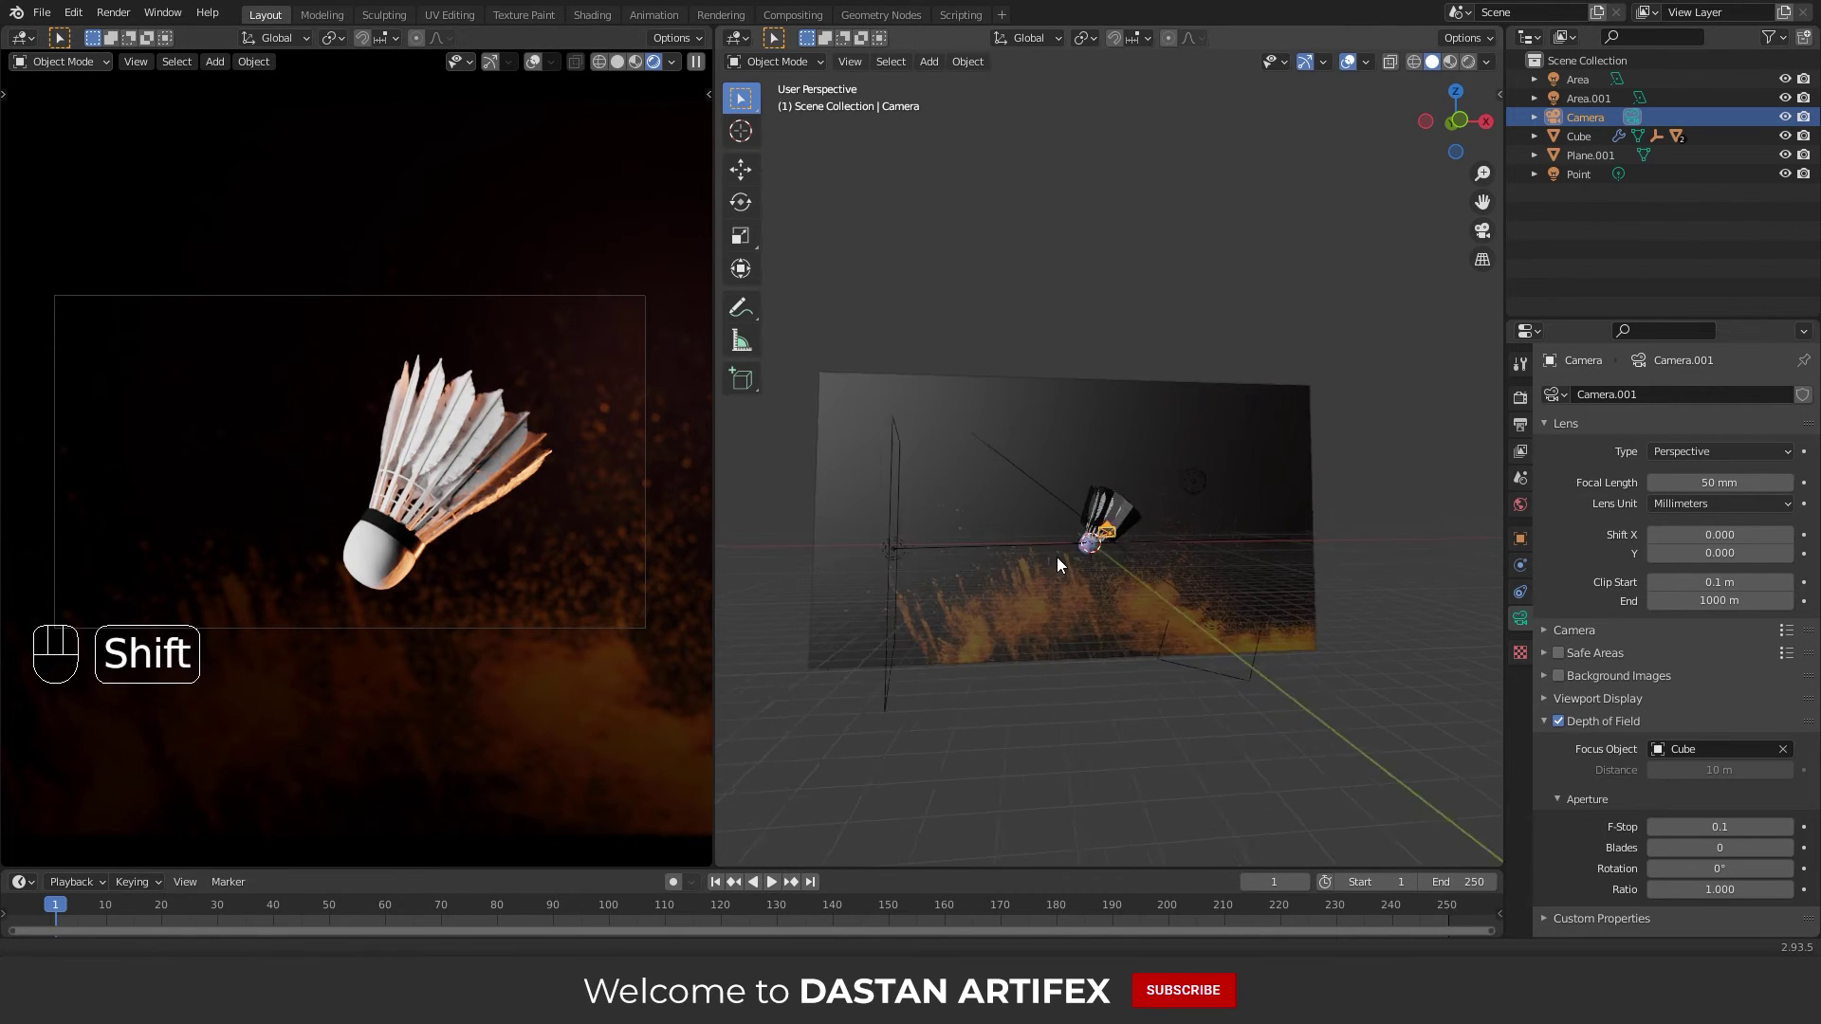
{"action": "key", "text": "shift+a"}
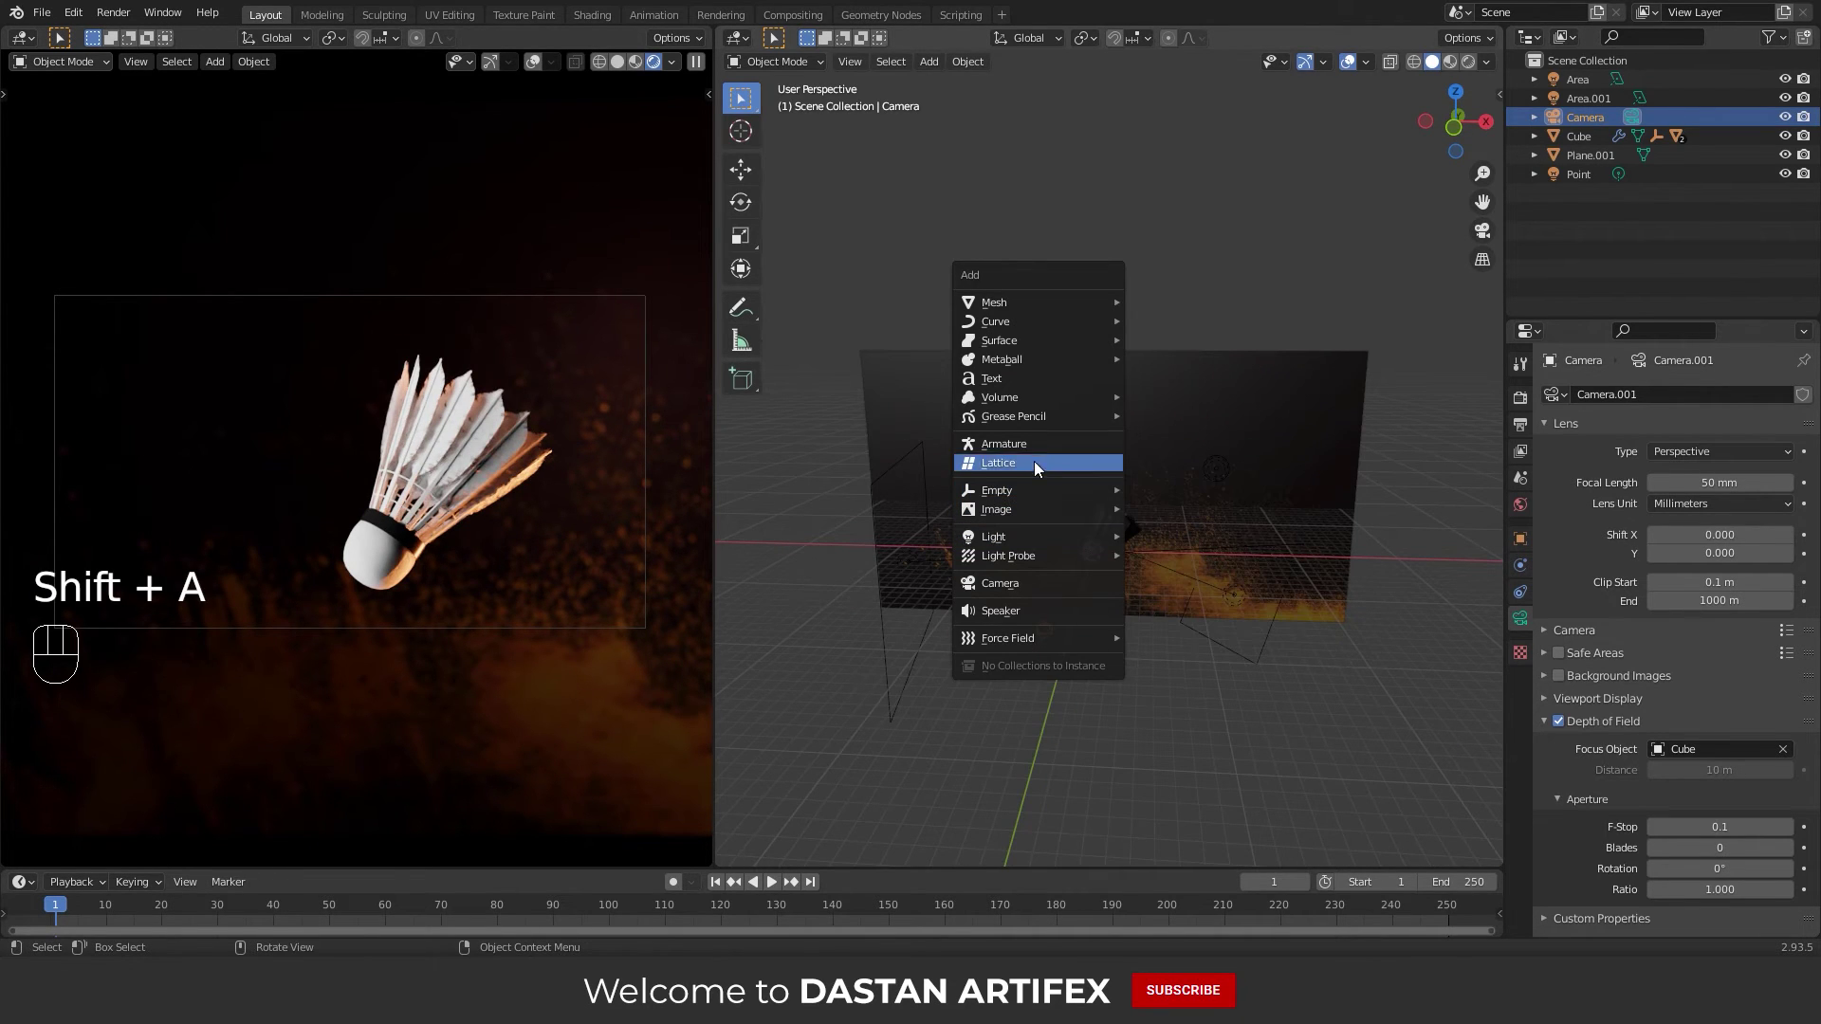
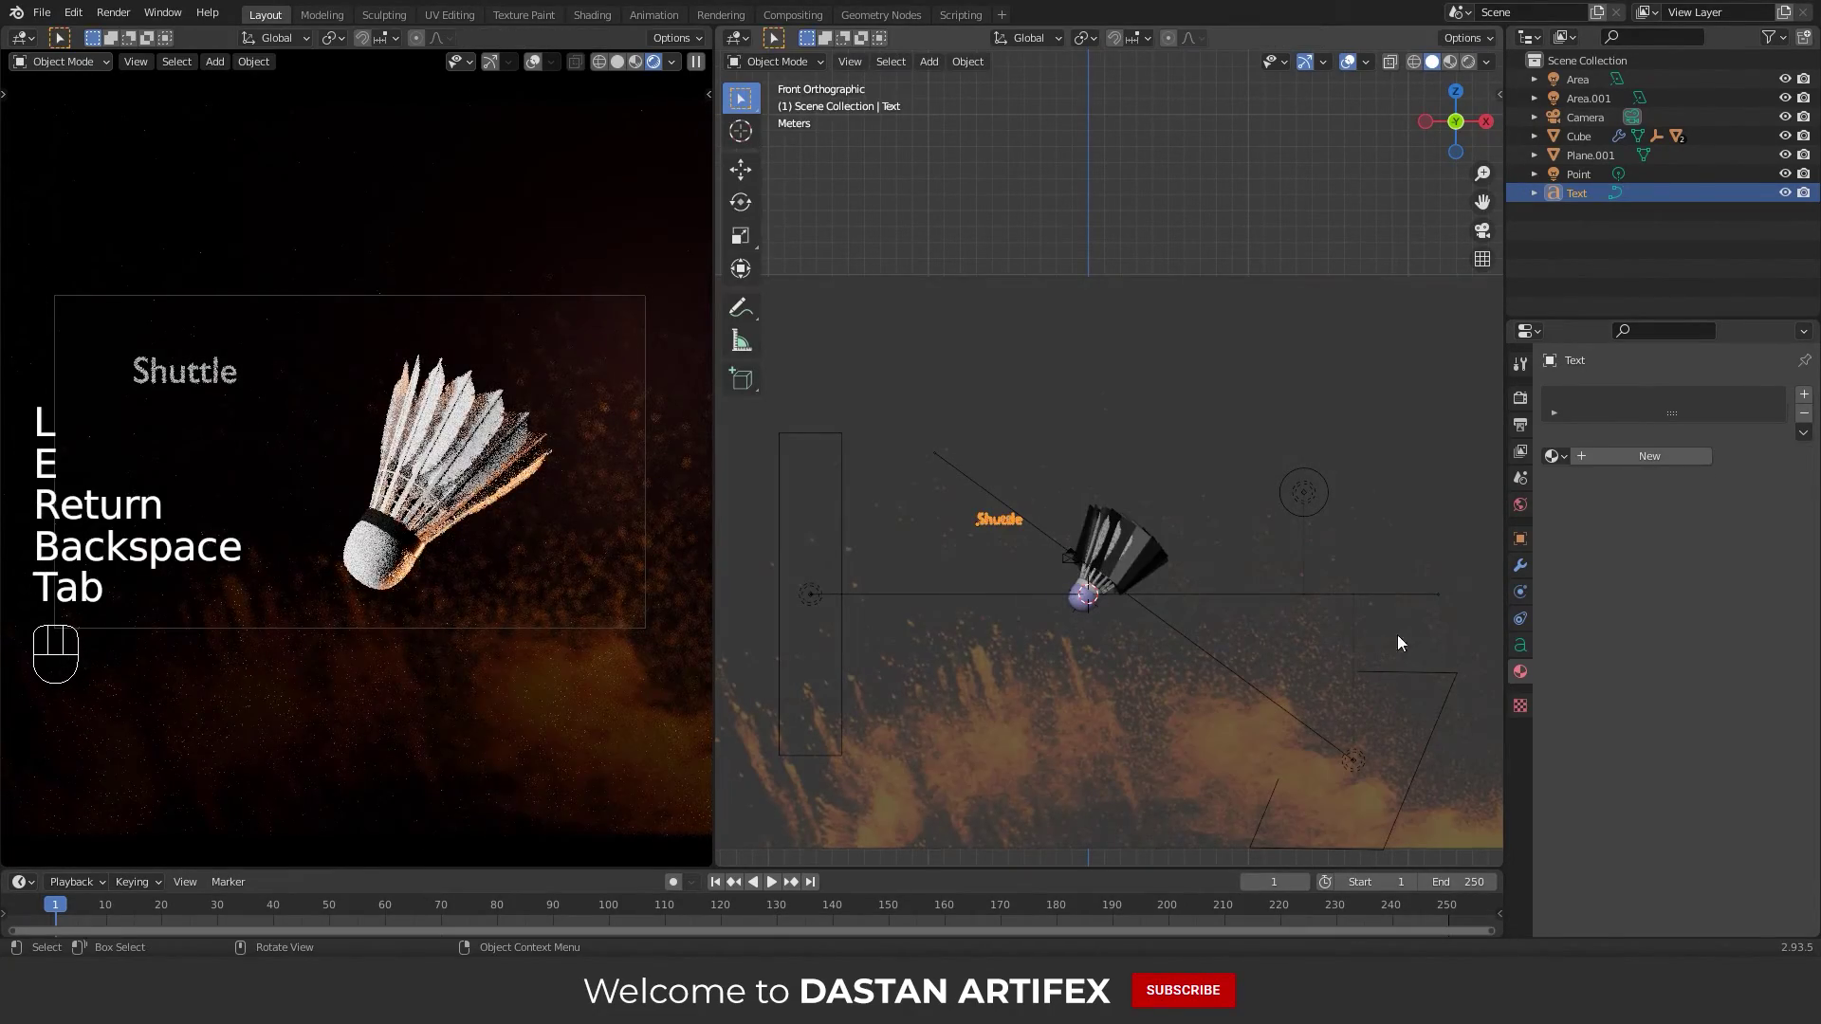
Position the Shuttle text and browse for a Regular font file in its Font settings
{"action": "left_click", "coordinate": [1535, 651]}
{"action": "key", "text": "g"}
{"action": "left_click", "coordinate": [1147, 541]}
{"action": "left_click", "coordinate": [1579, 630]}
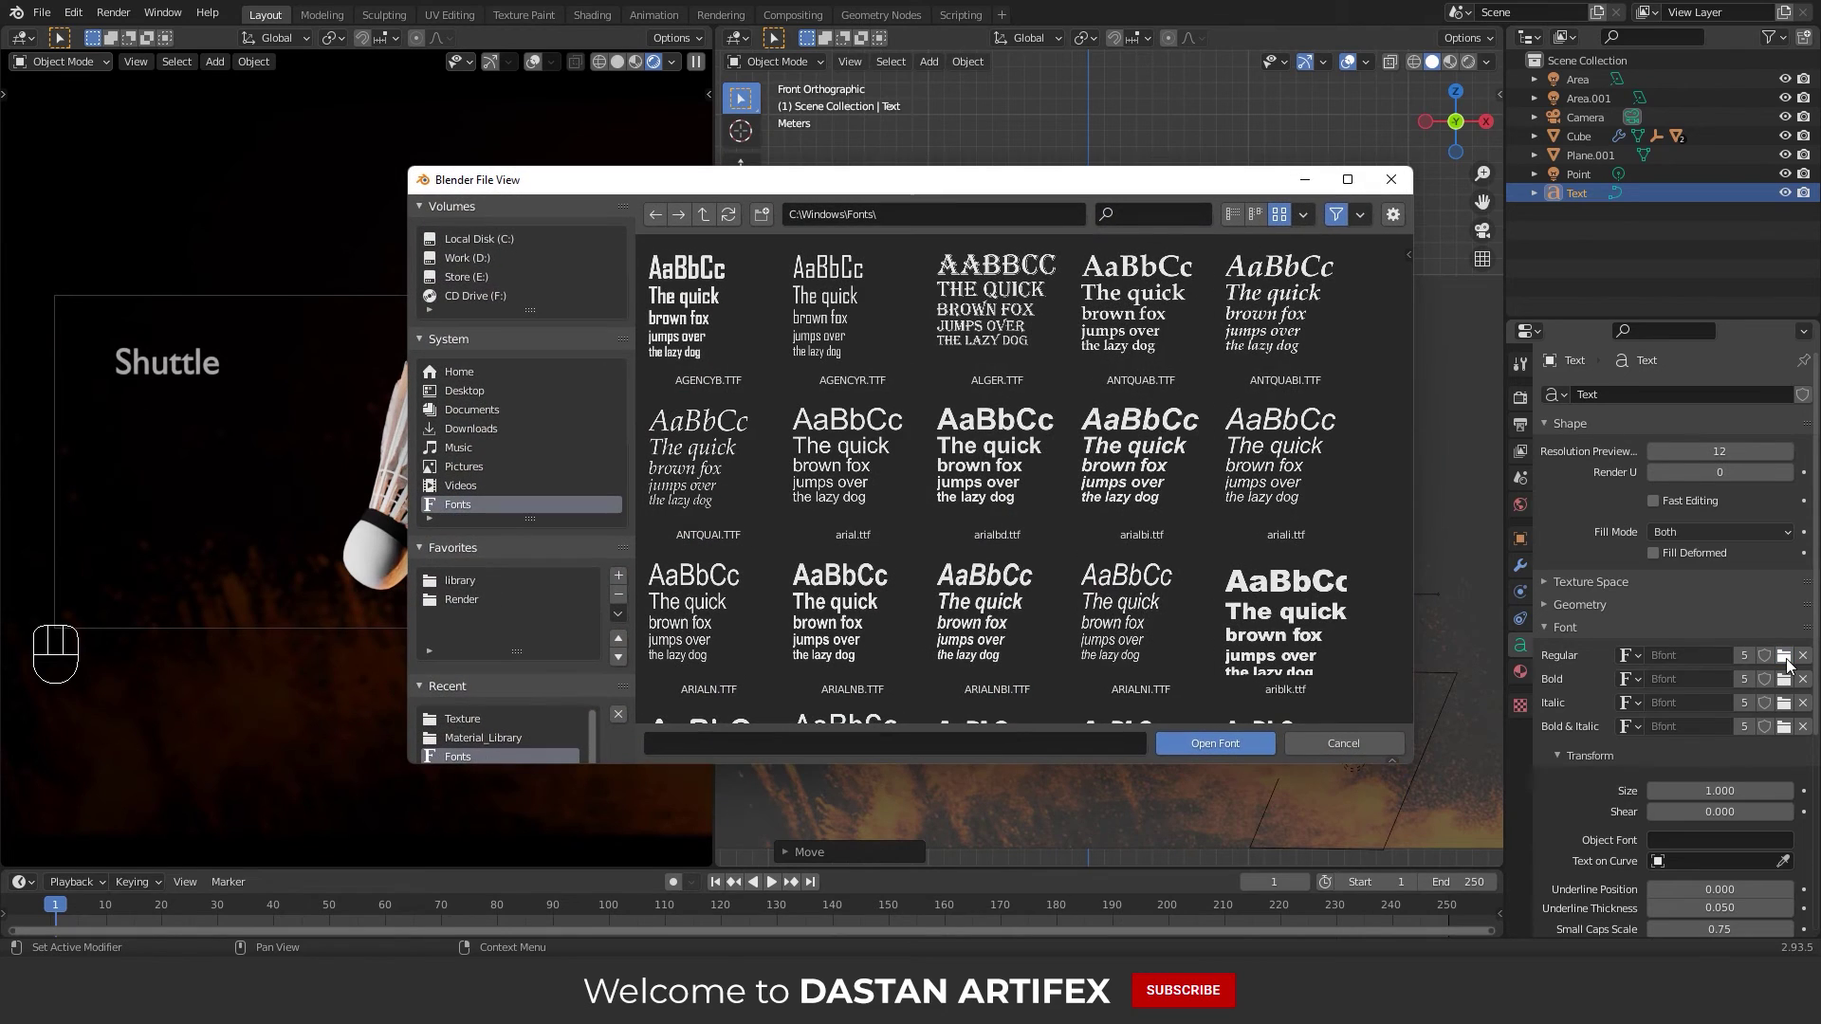